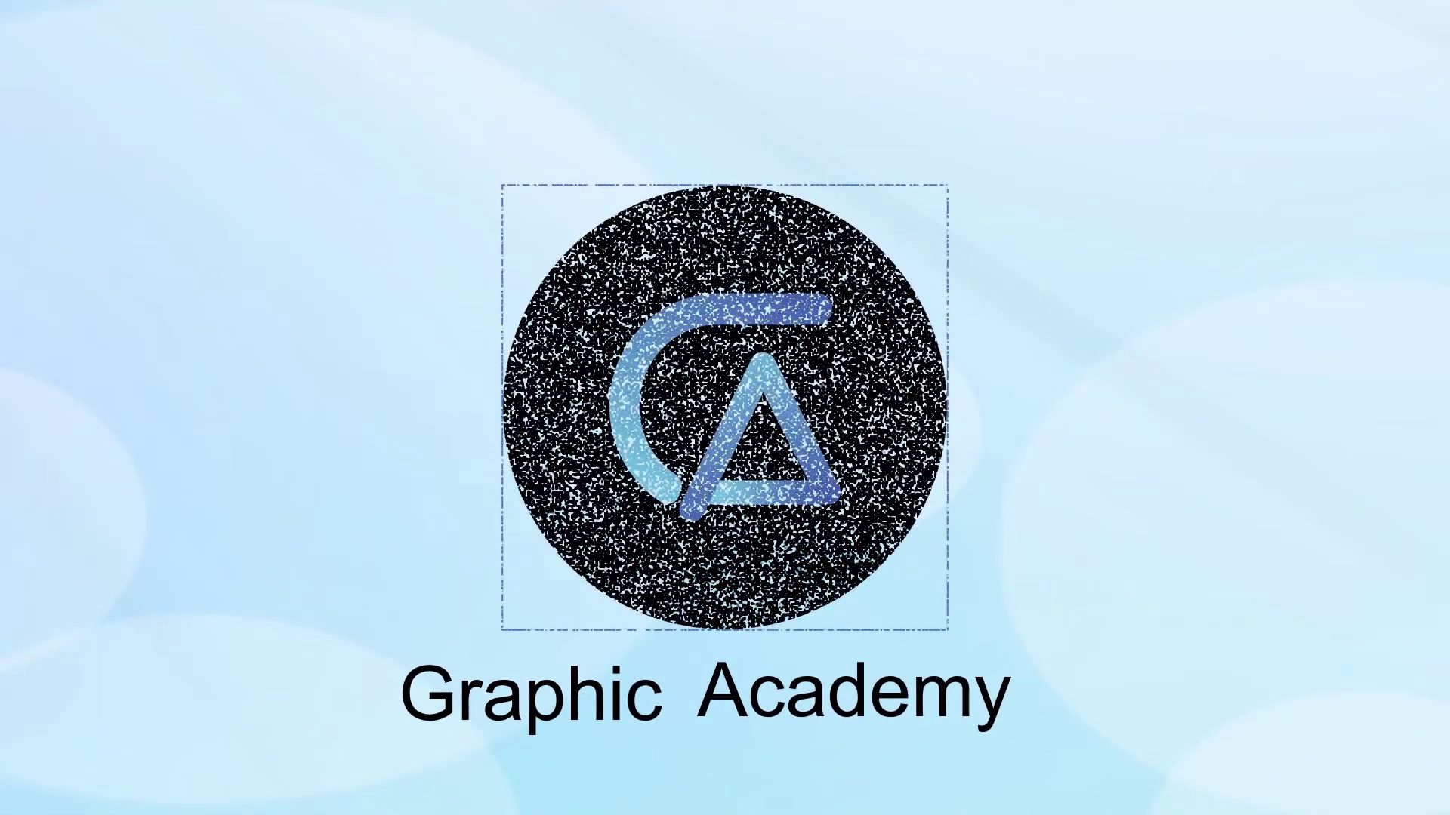
Create a new 1080 × 1080 px document (Untitled-2) with a blank artboard
scroll("up", 3)
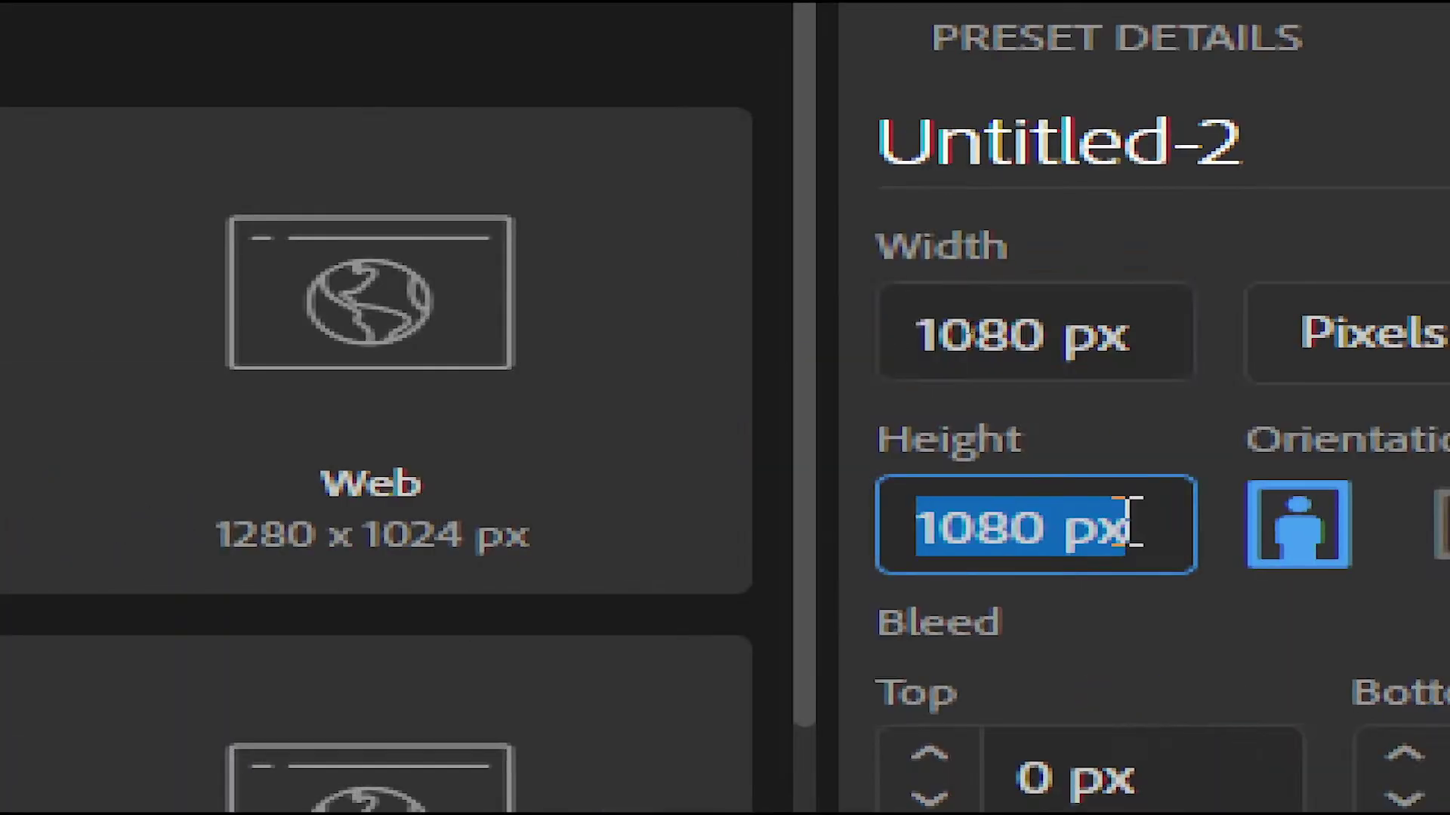
scroll("down", 3)
left_click(851, 601)
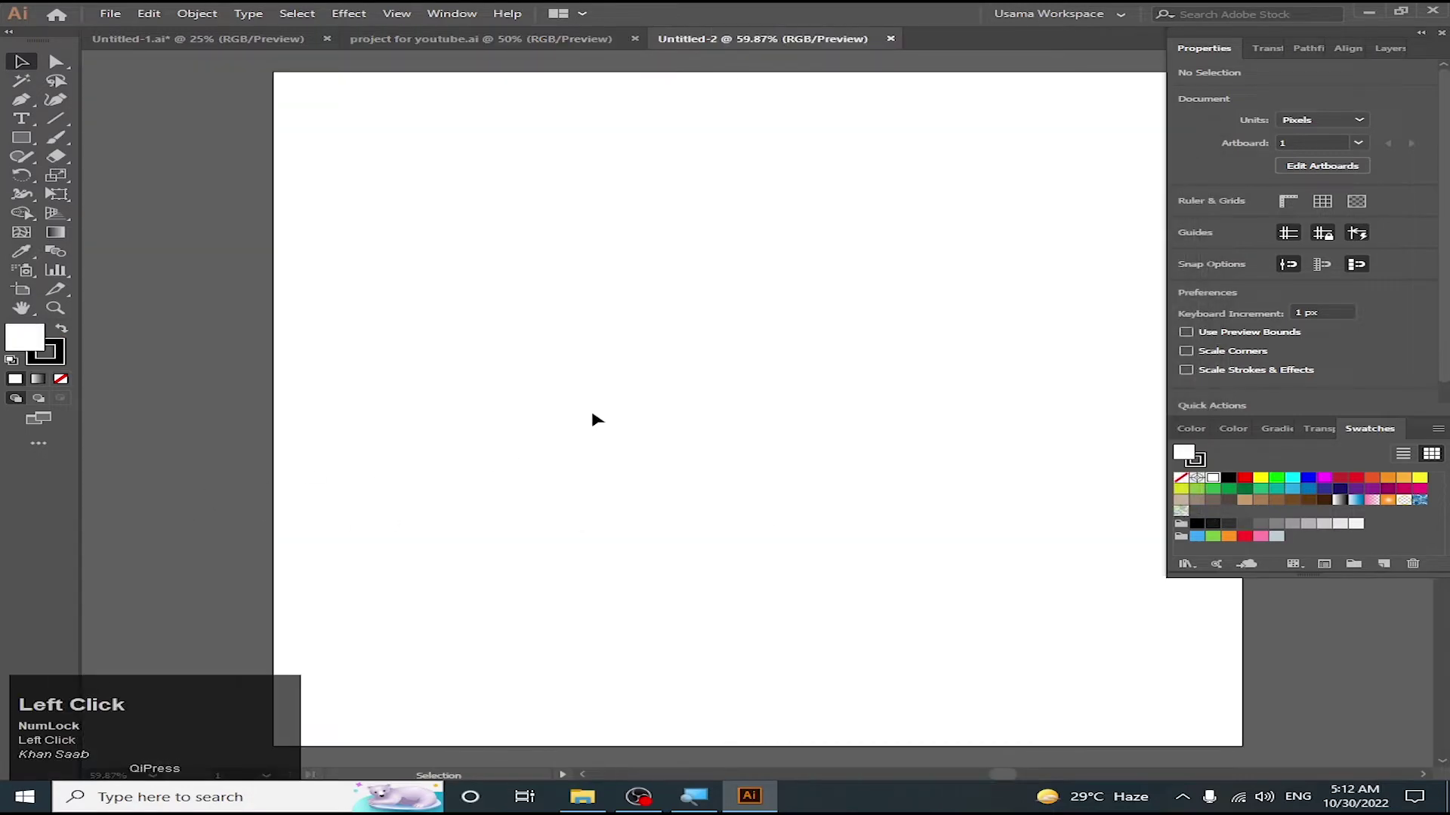
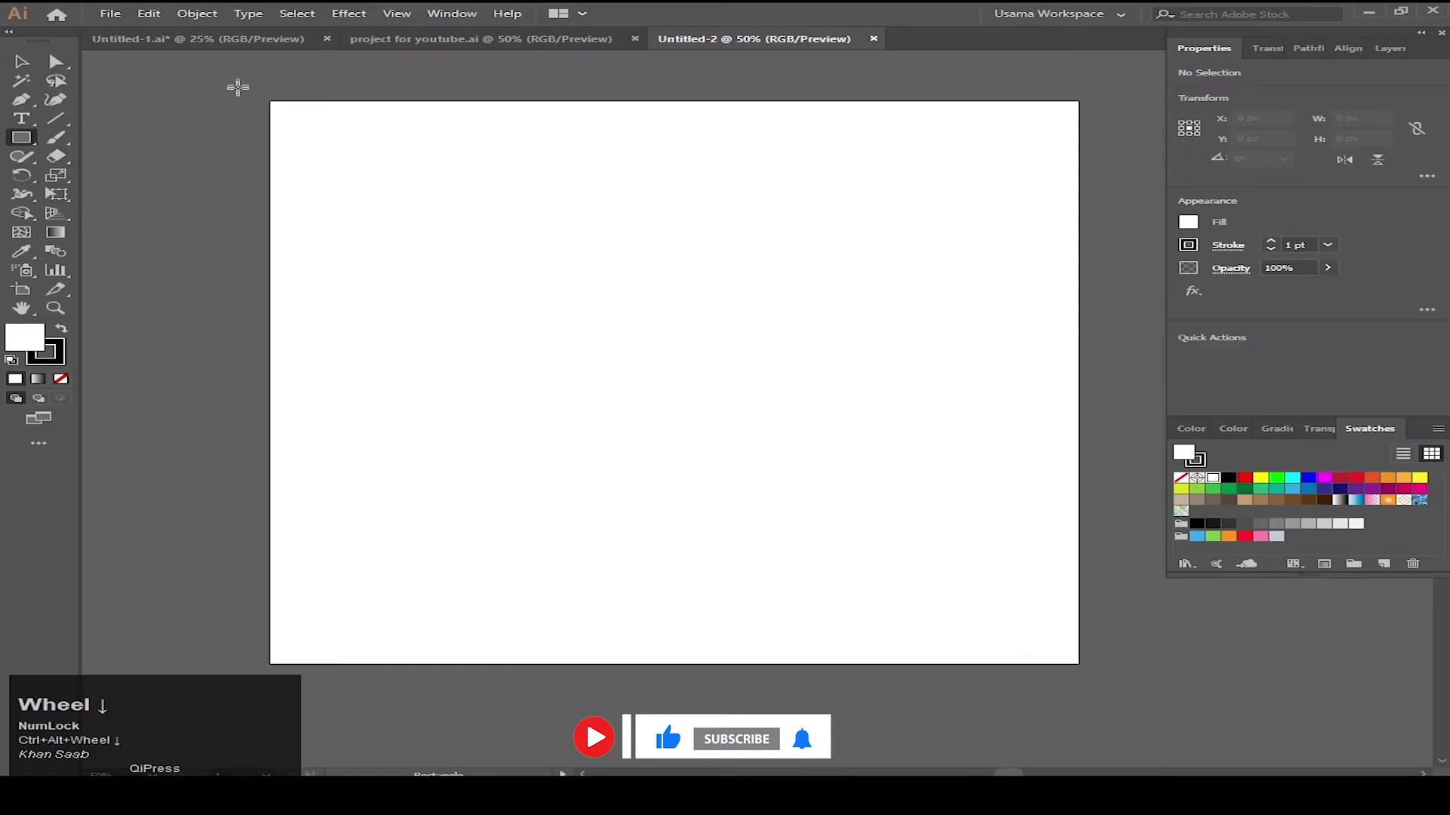
Place a 1080 px white square with no stroke covering the artboard
left_click(271, 103)
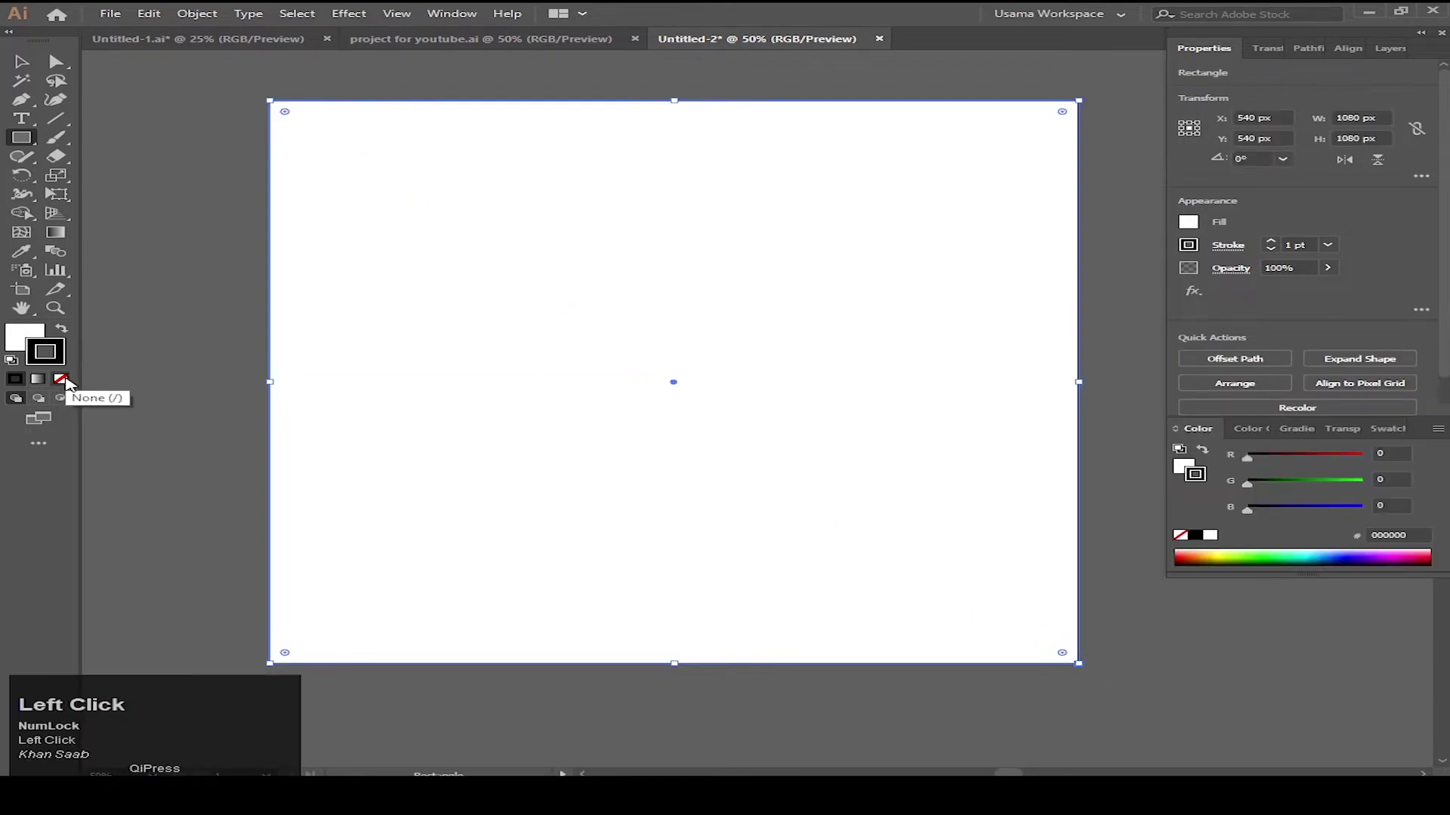
scroll("down", 3)
key("v")
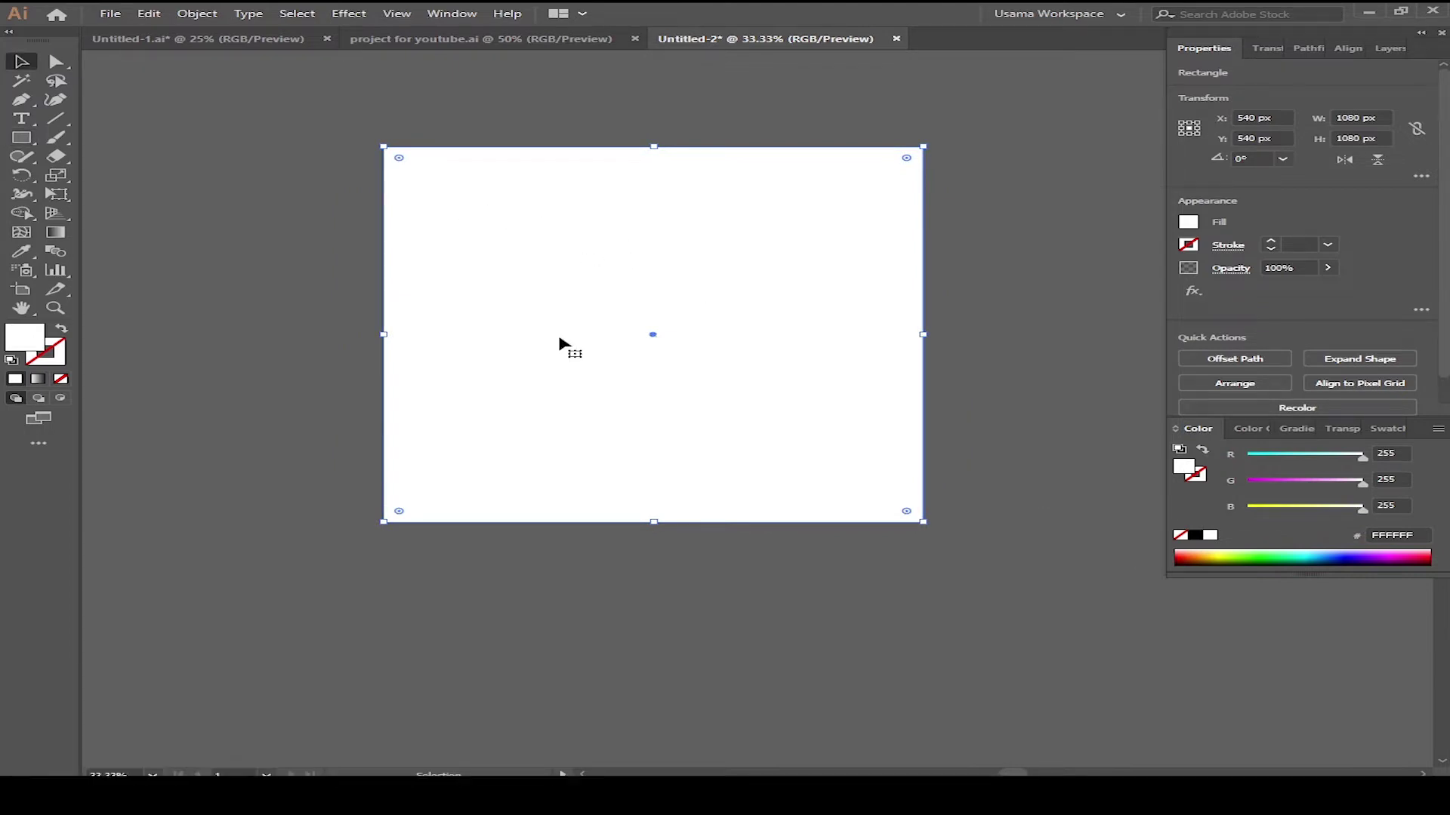
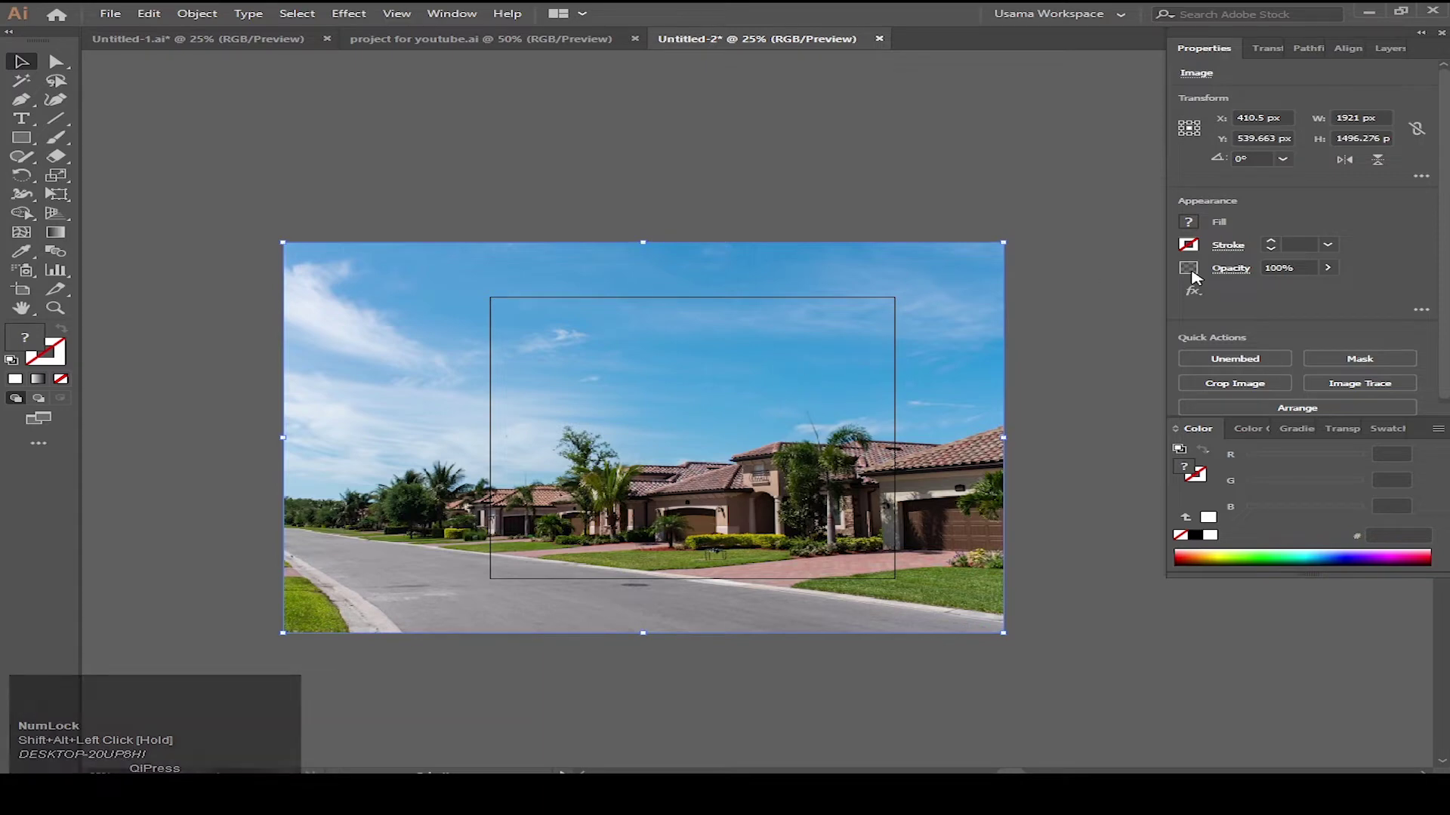
Scale the placed house photo to about 1921 × 1496 px over the artboard and lower its opacity
scroll("up", 3)
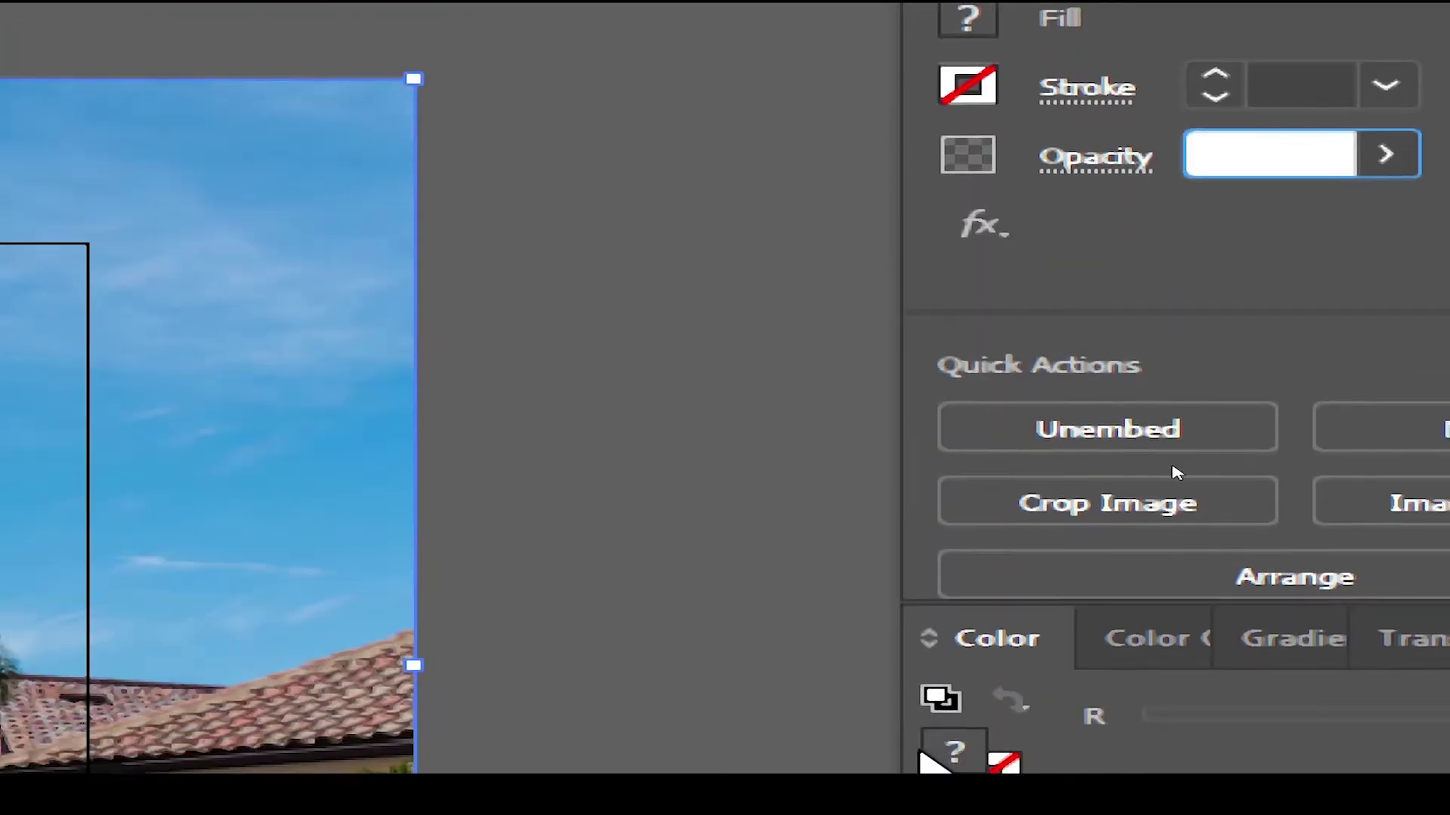
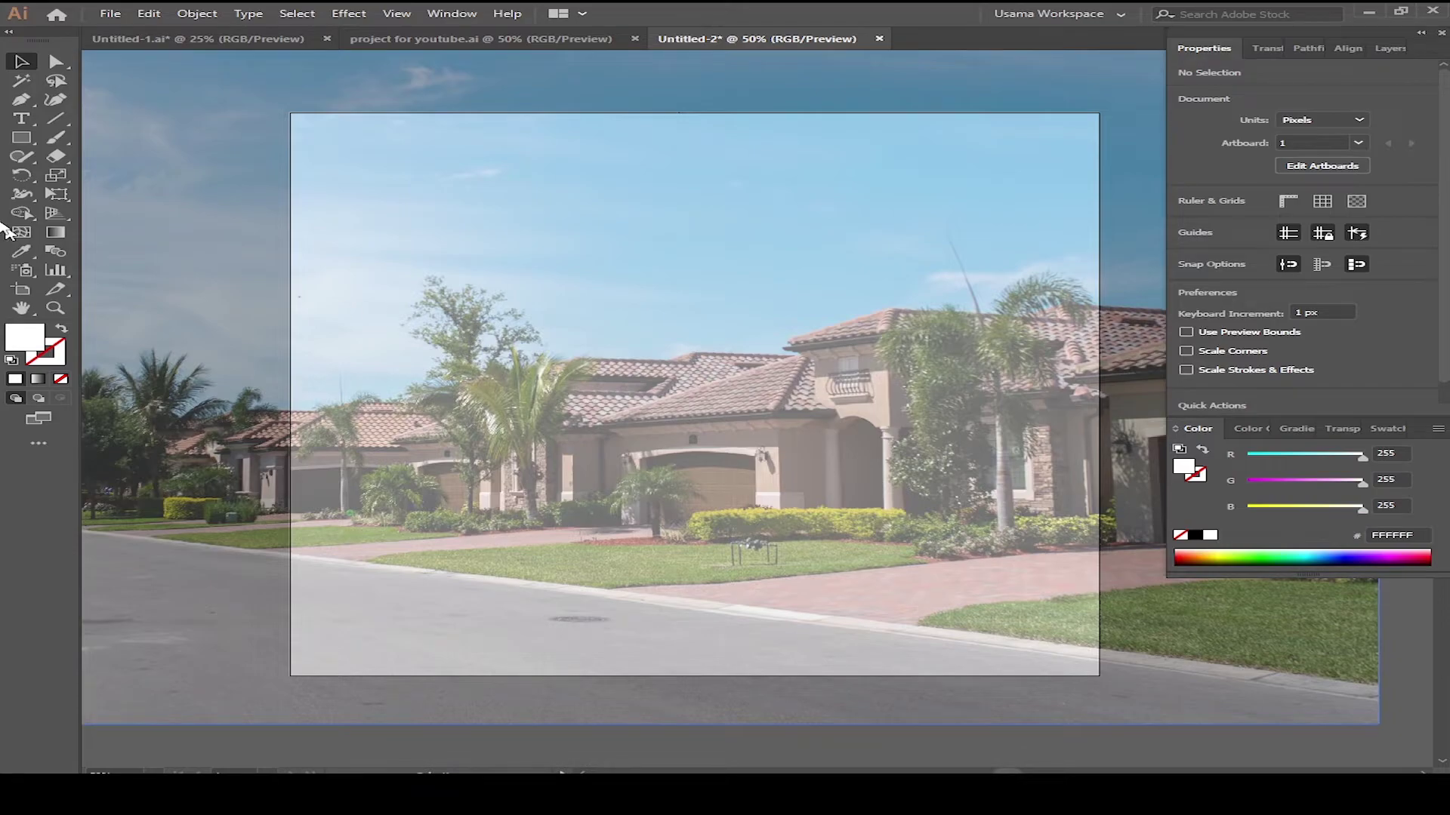
Draw a 110 px square with a red 4 pt outline and no fill near the top-left corner
scroll("up", 3)
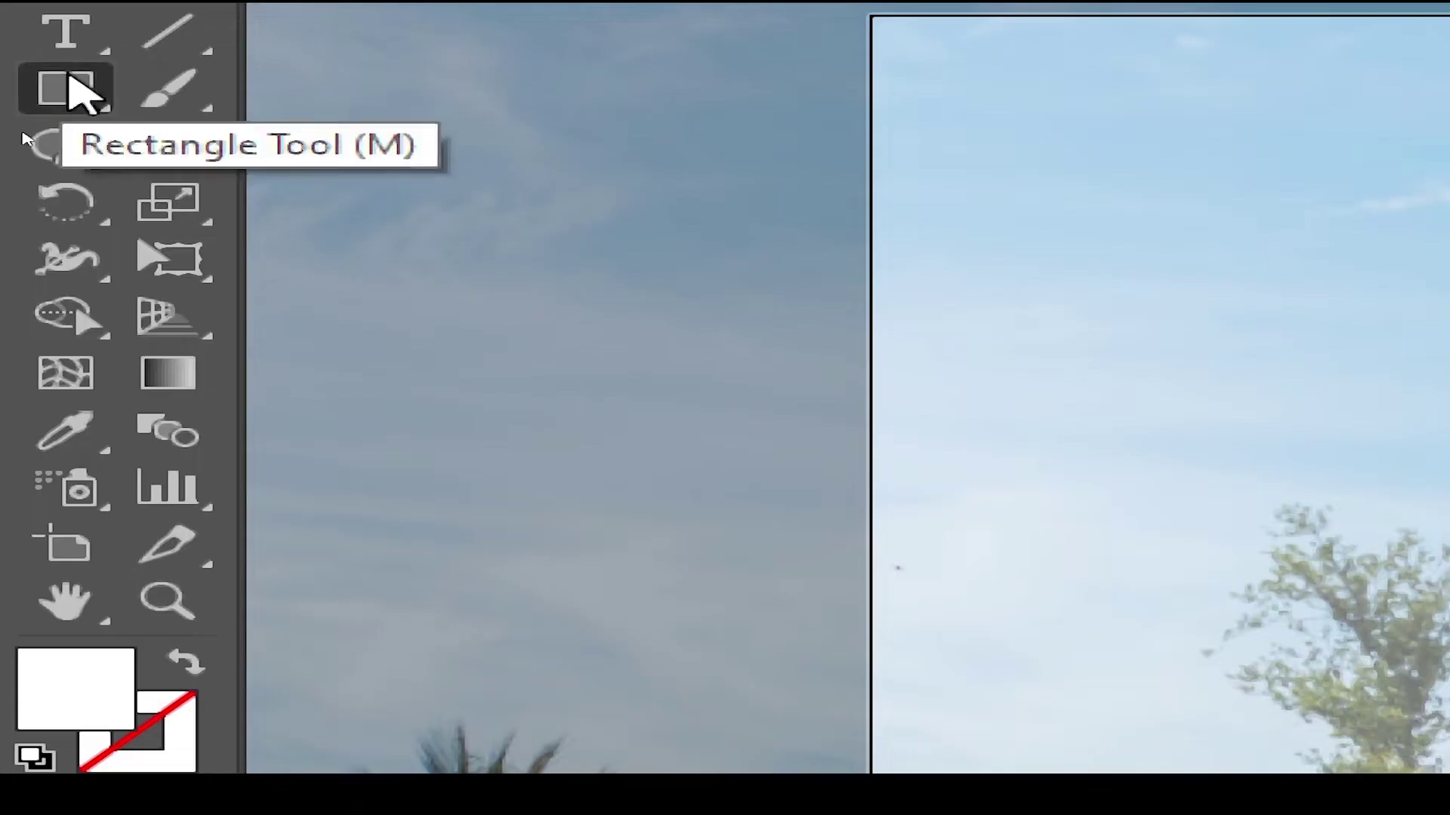
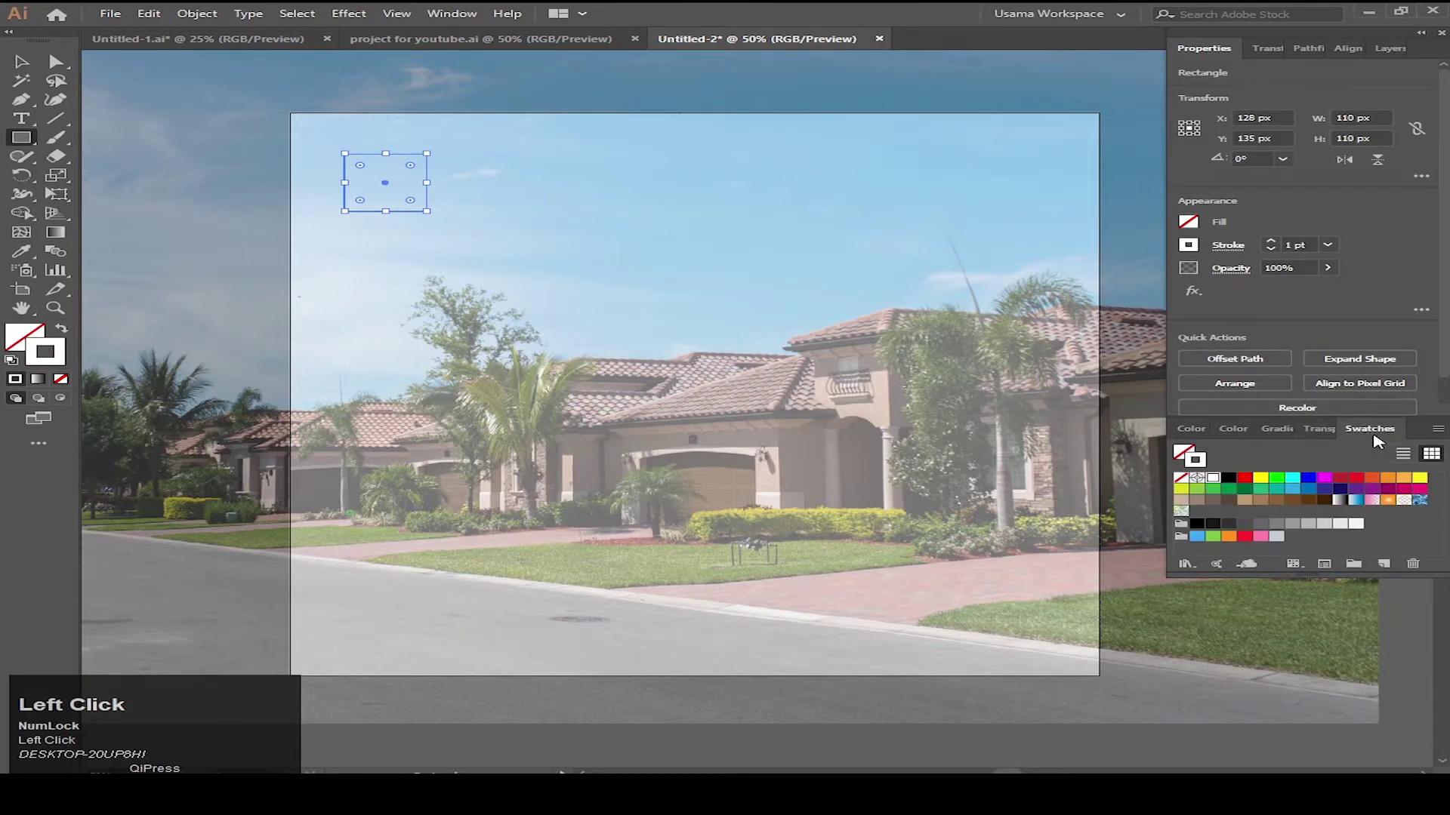
scroll("up", 3)
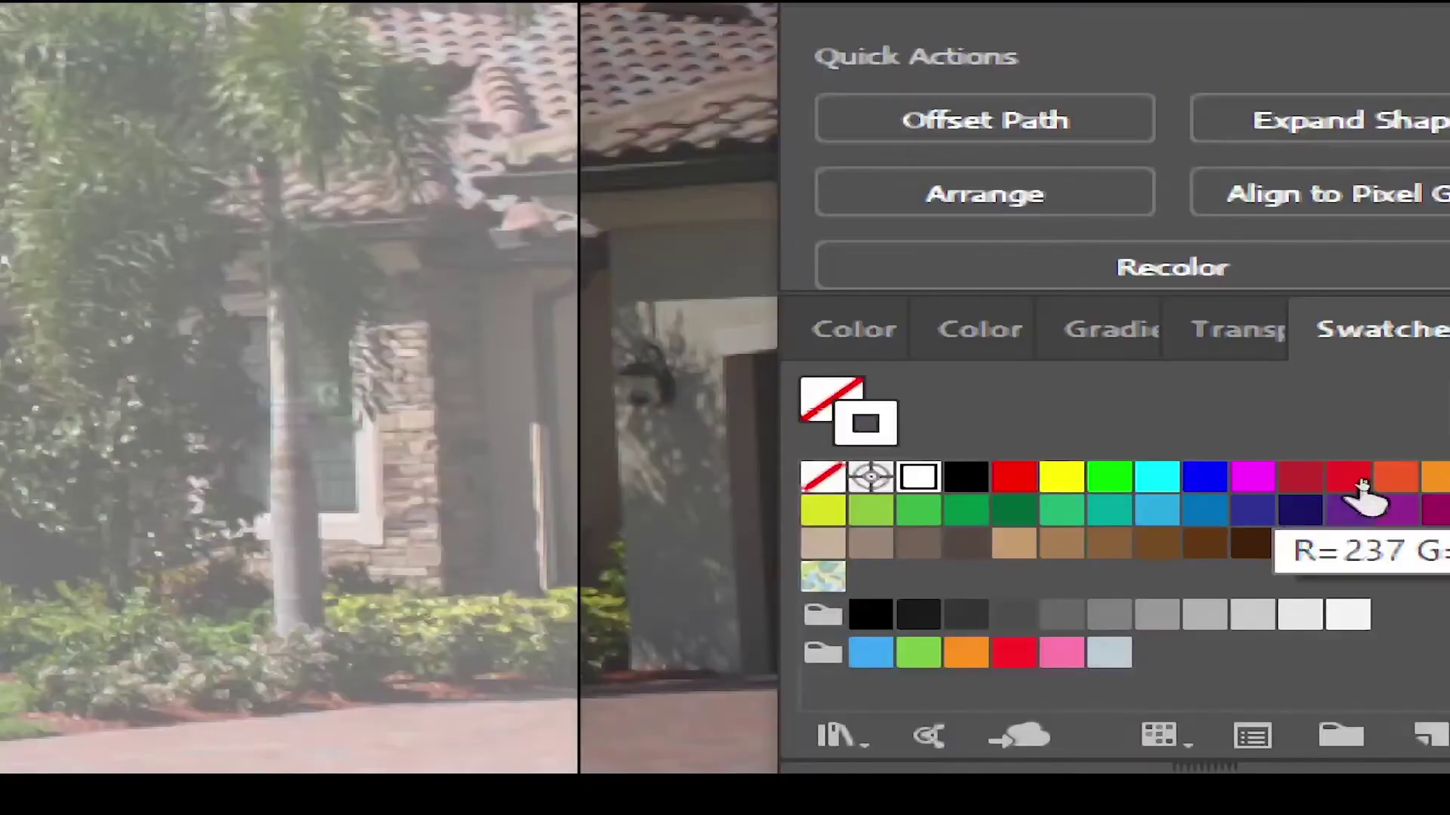
scroll("down", 3)
key("v")
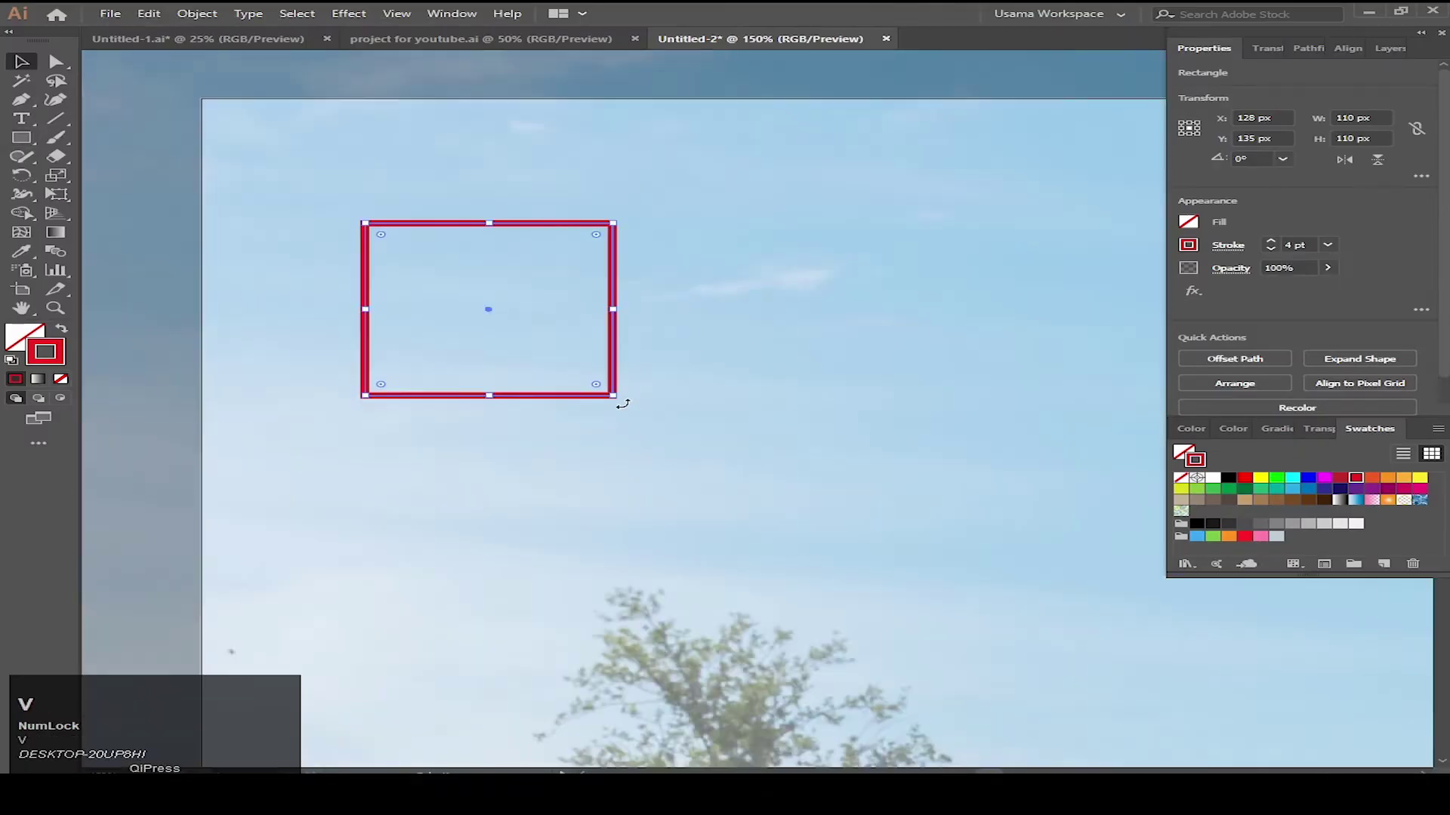
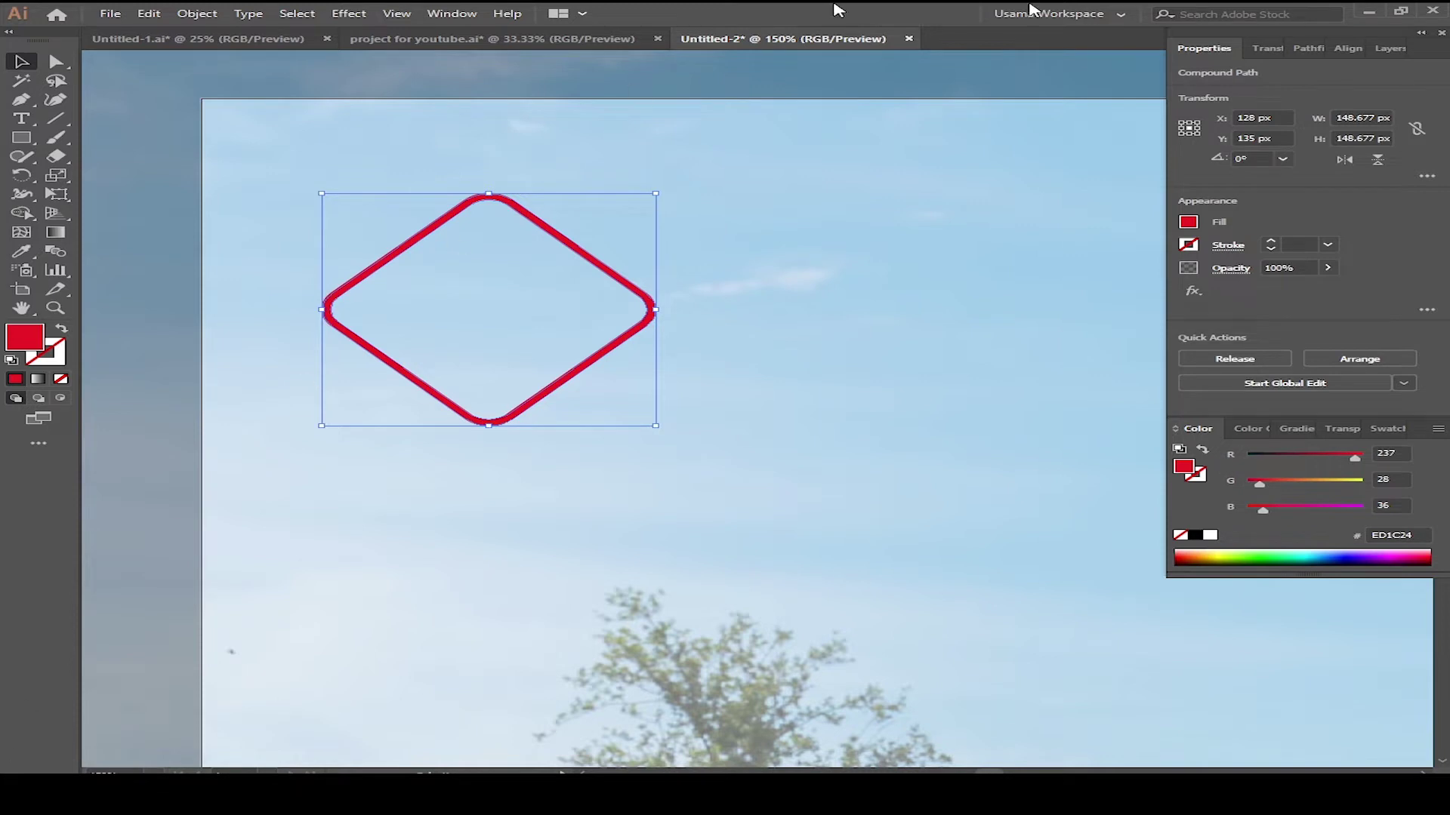
Duplicate the red diamond in place and scale the copy down to 128 px inside the original
key("ctrl+Num_Lock")
key("ctrl+c")
key("ctrl+f")
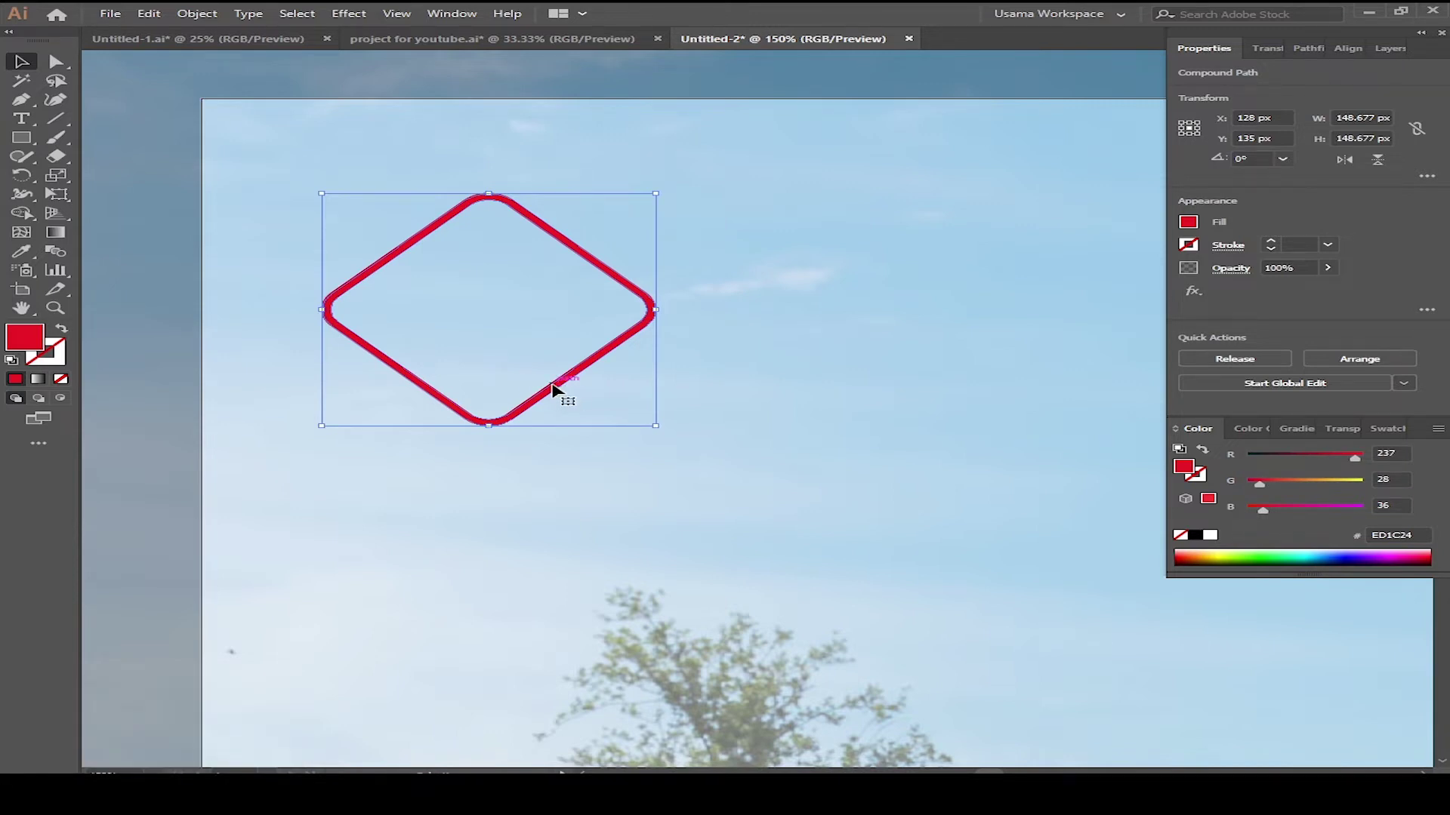
left_click(561, 386)
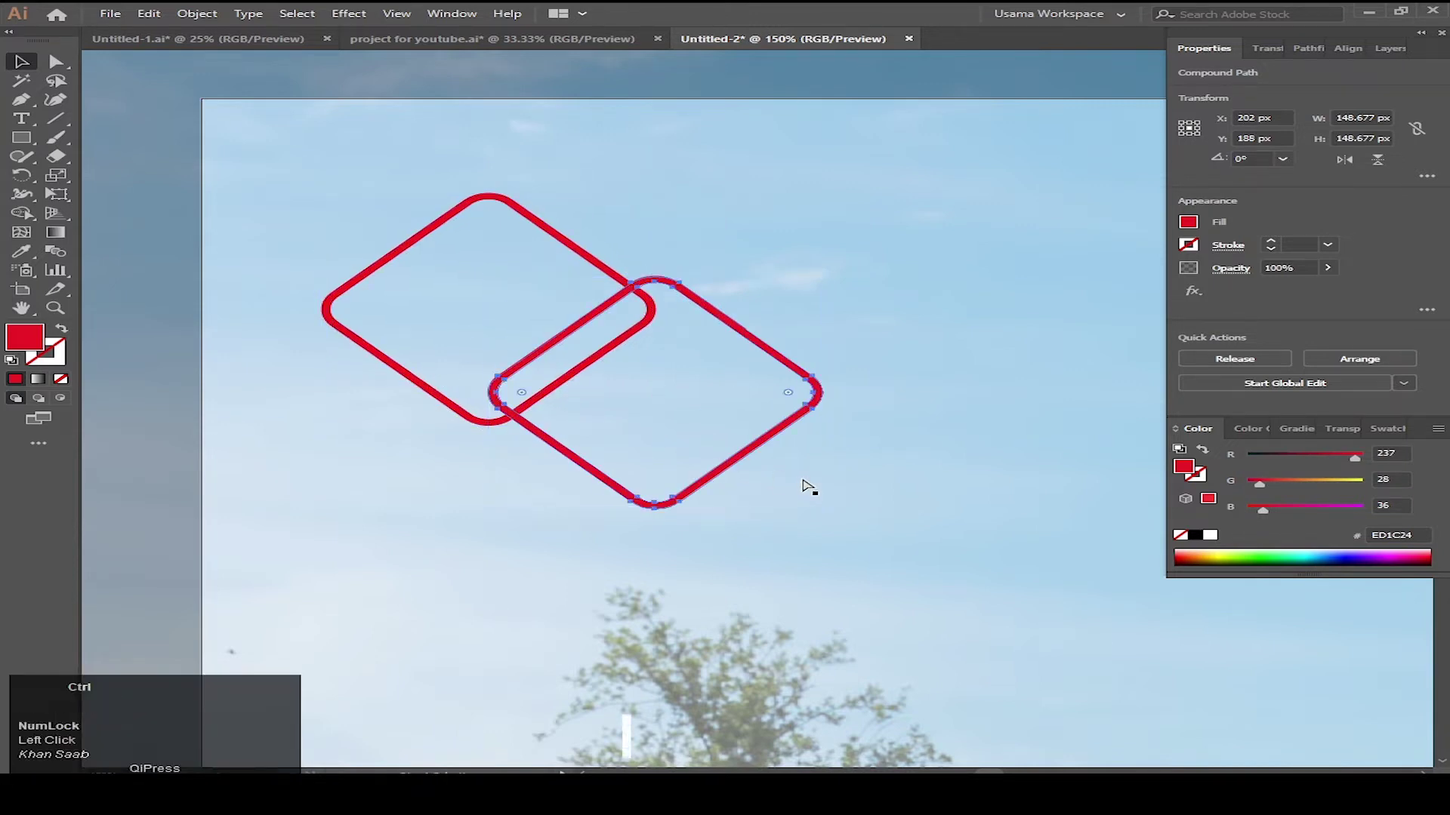
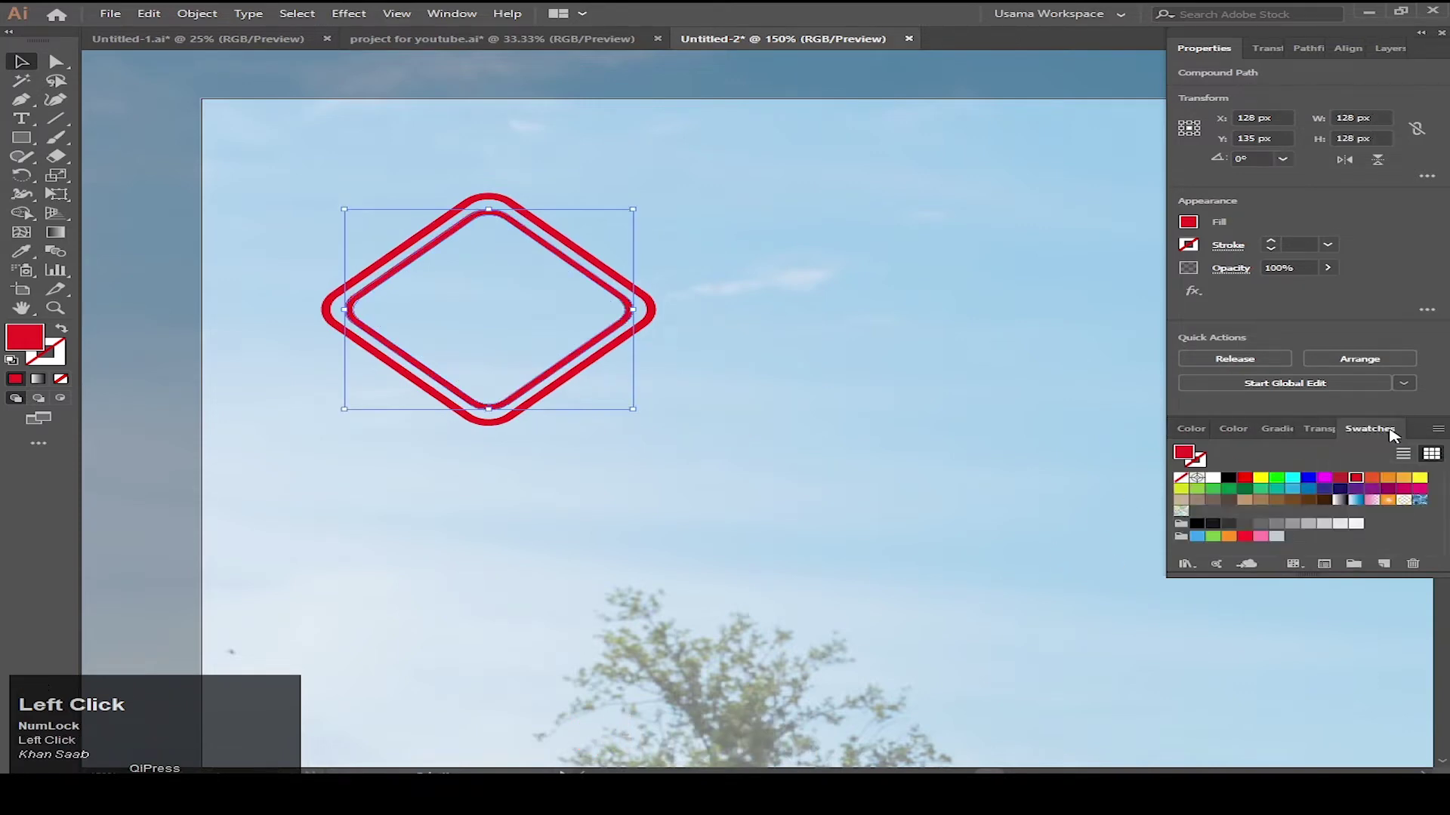
scroll("up", 3)
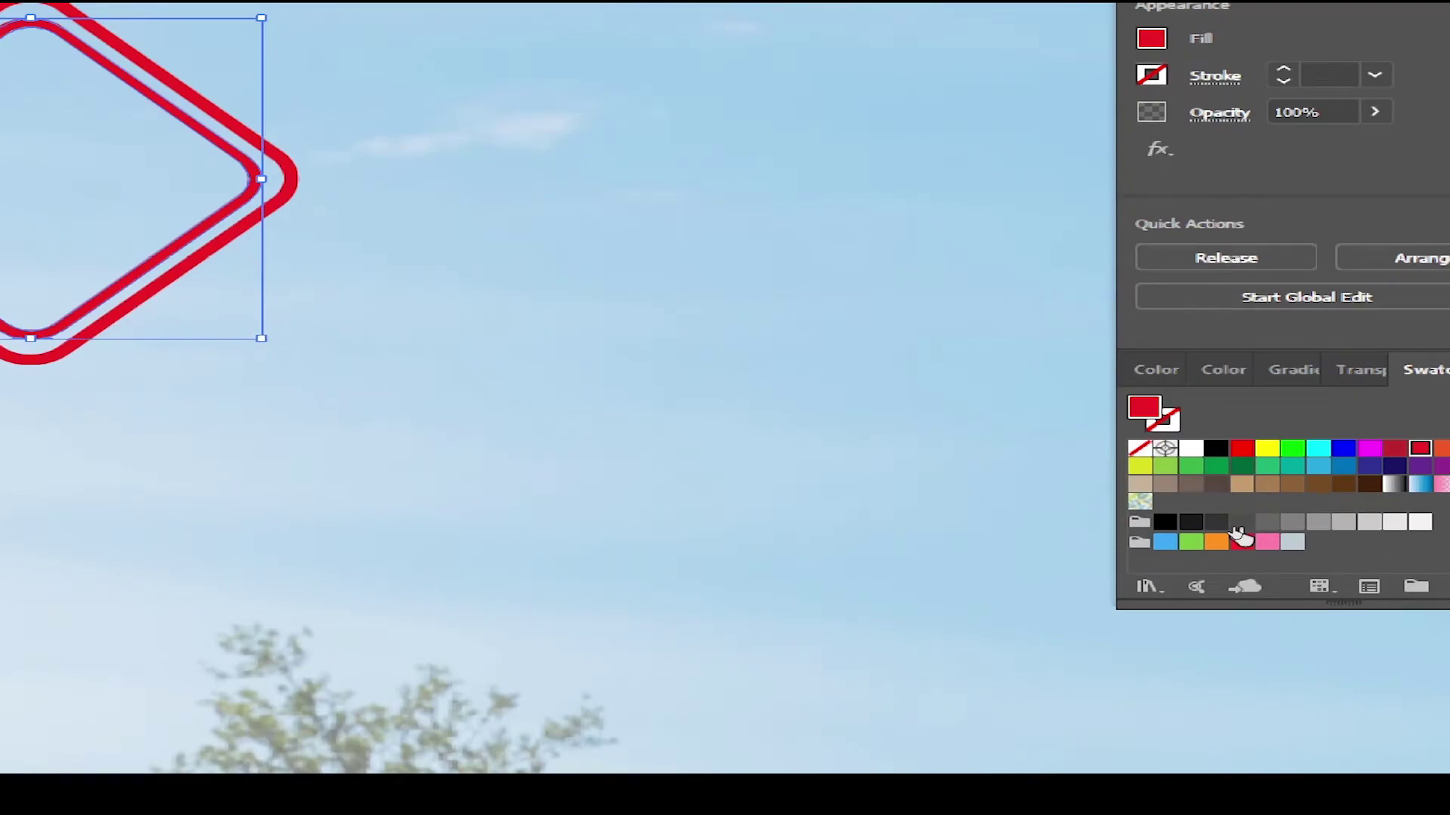
scroll("down", 3)
Turn the inner diamond black and select the white background square
left_click(637, 444)
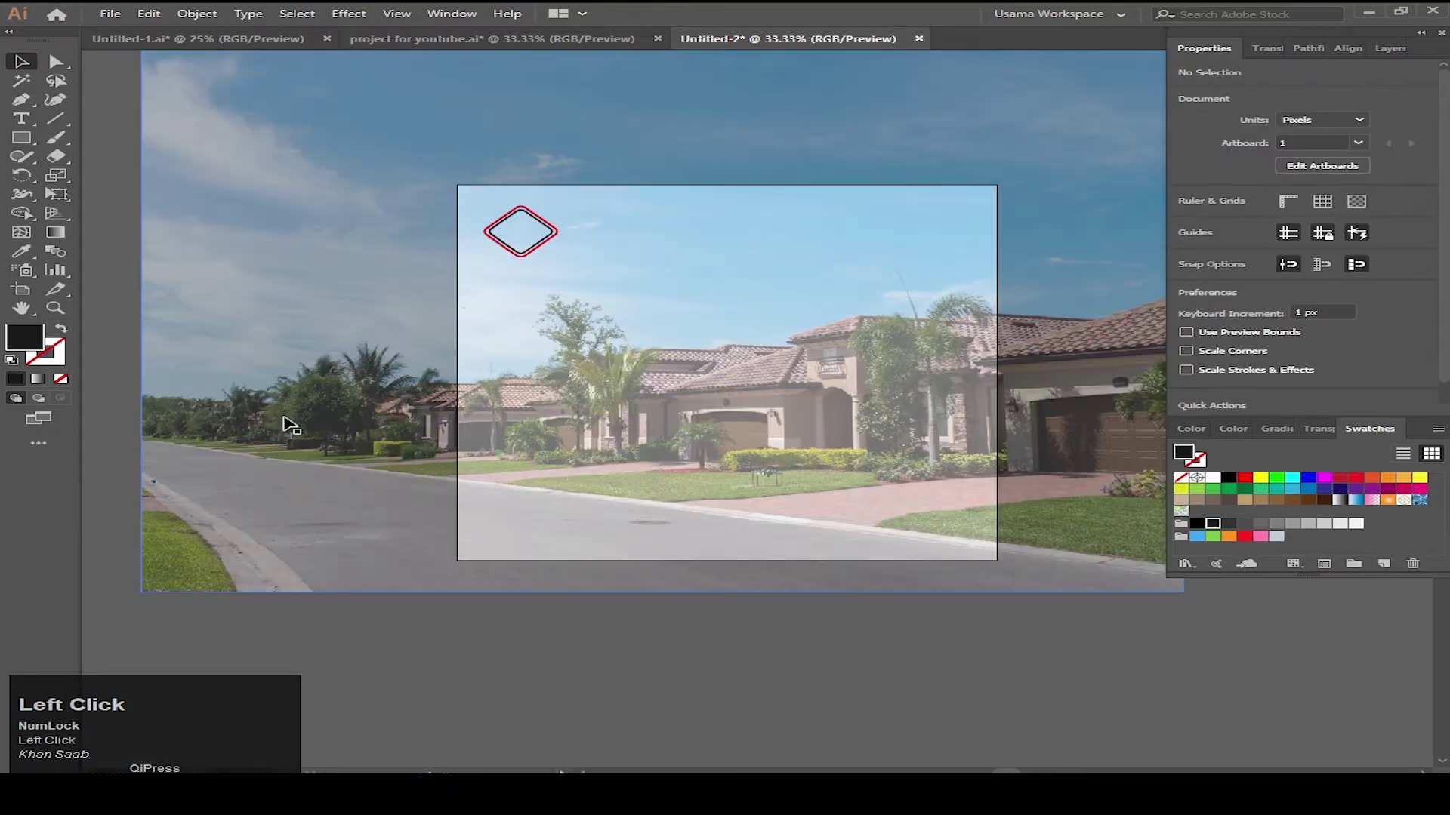
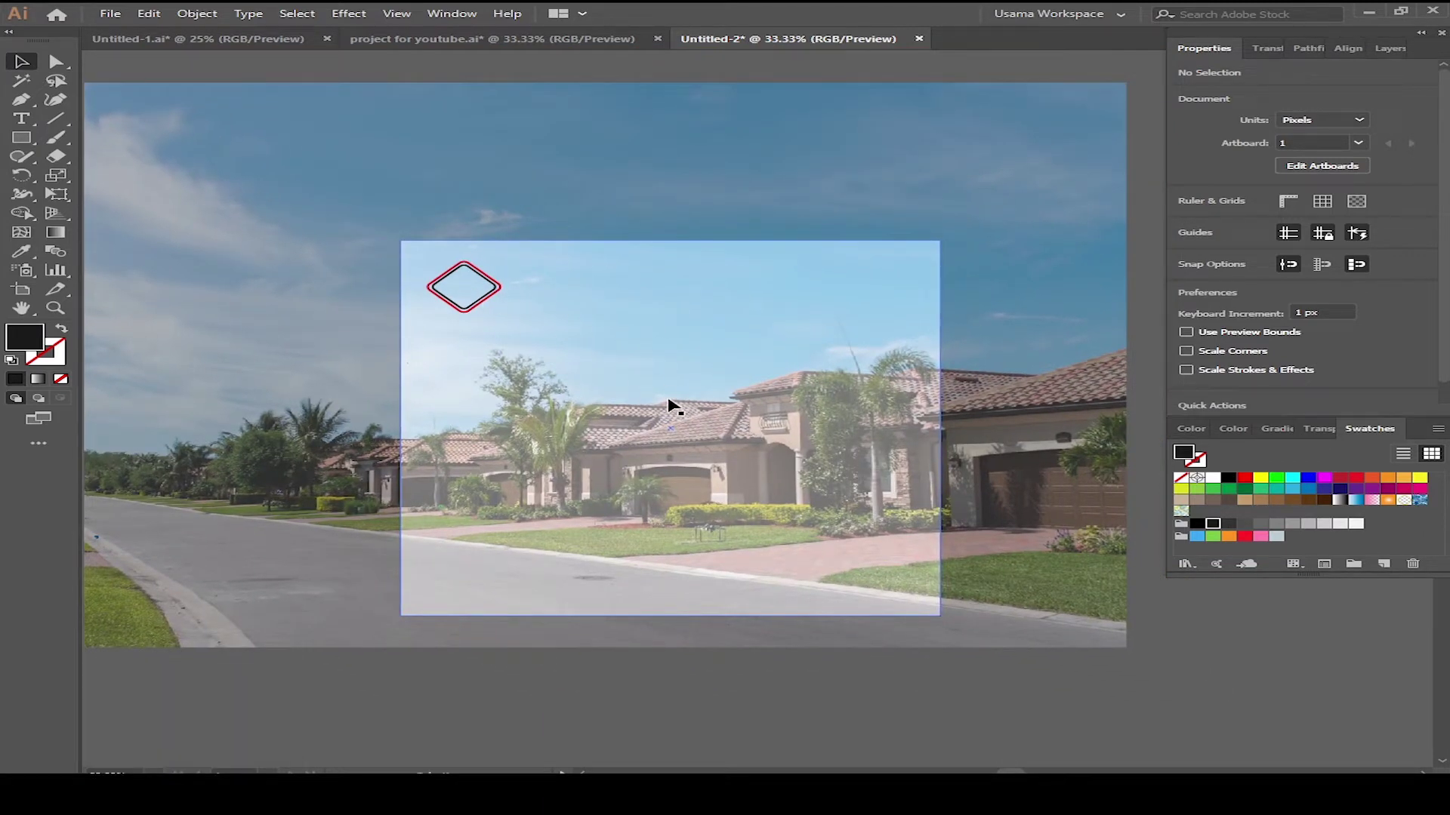
left_click(676, 401)
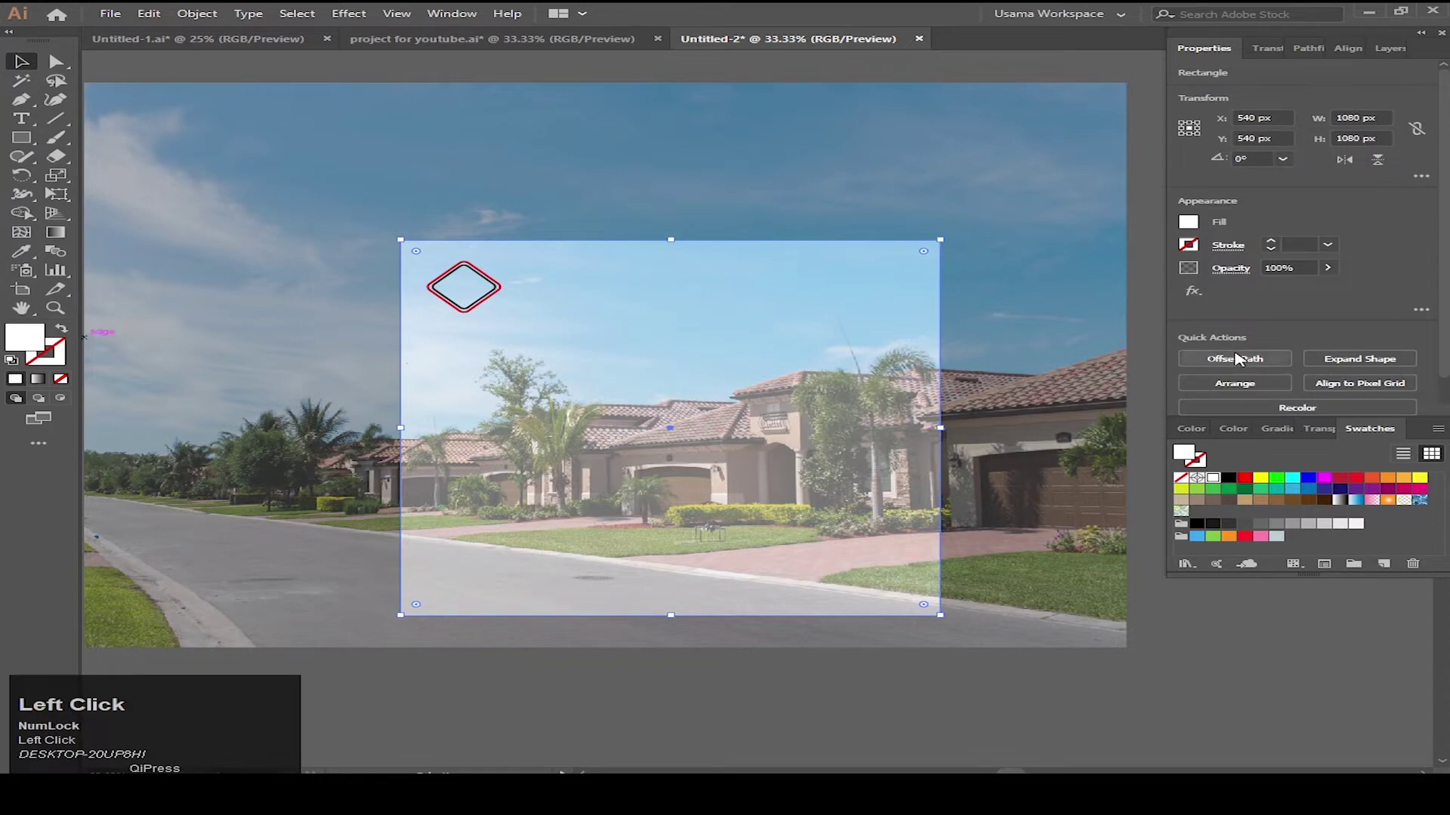
scroll("down", 3)
scroll("up", 3)
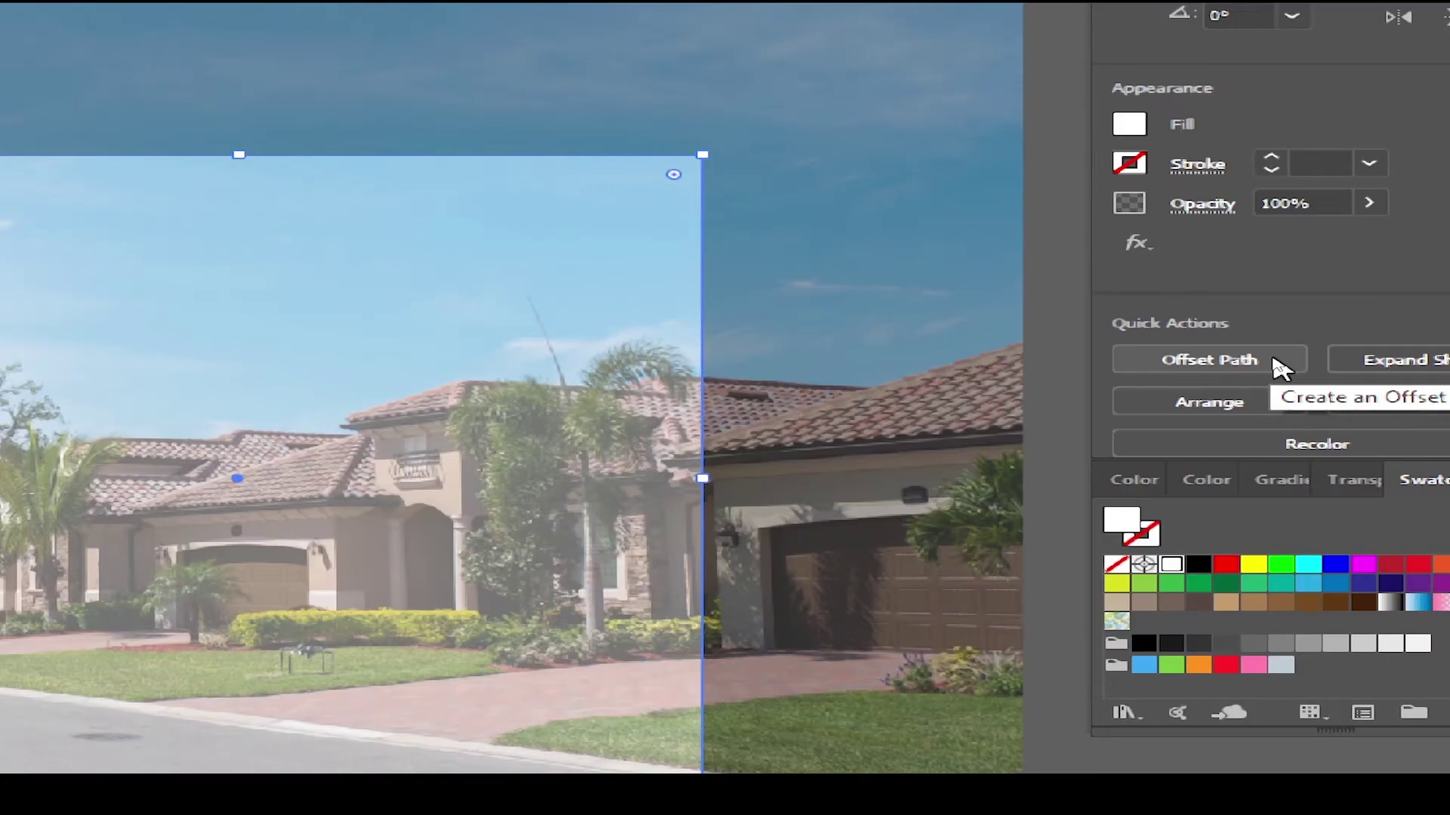
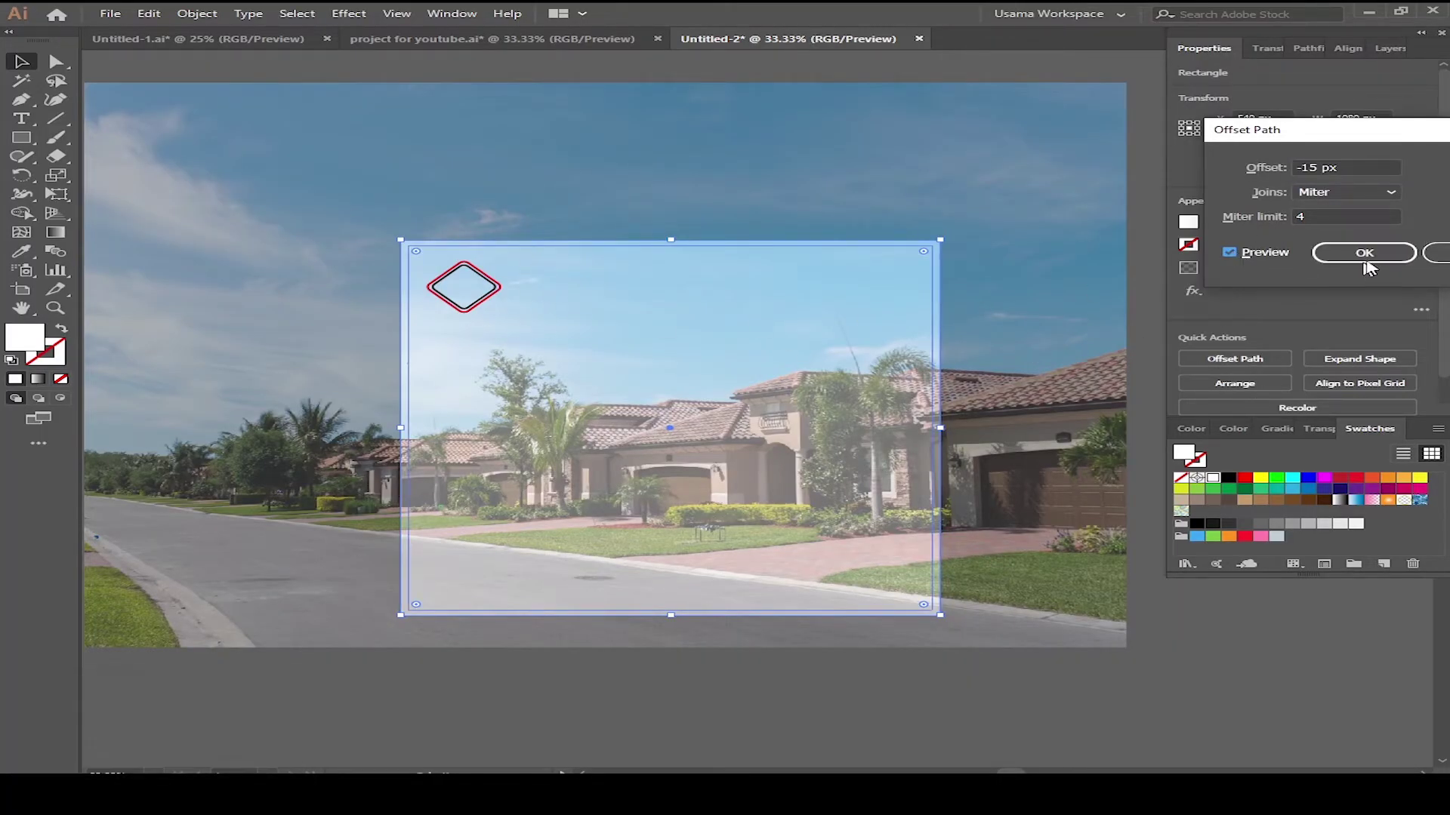
Offset the background square by −15 px to create an inset frame with a black stroke
left_click(1375, 258)
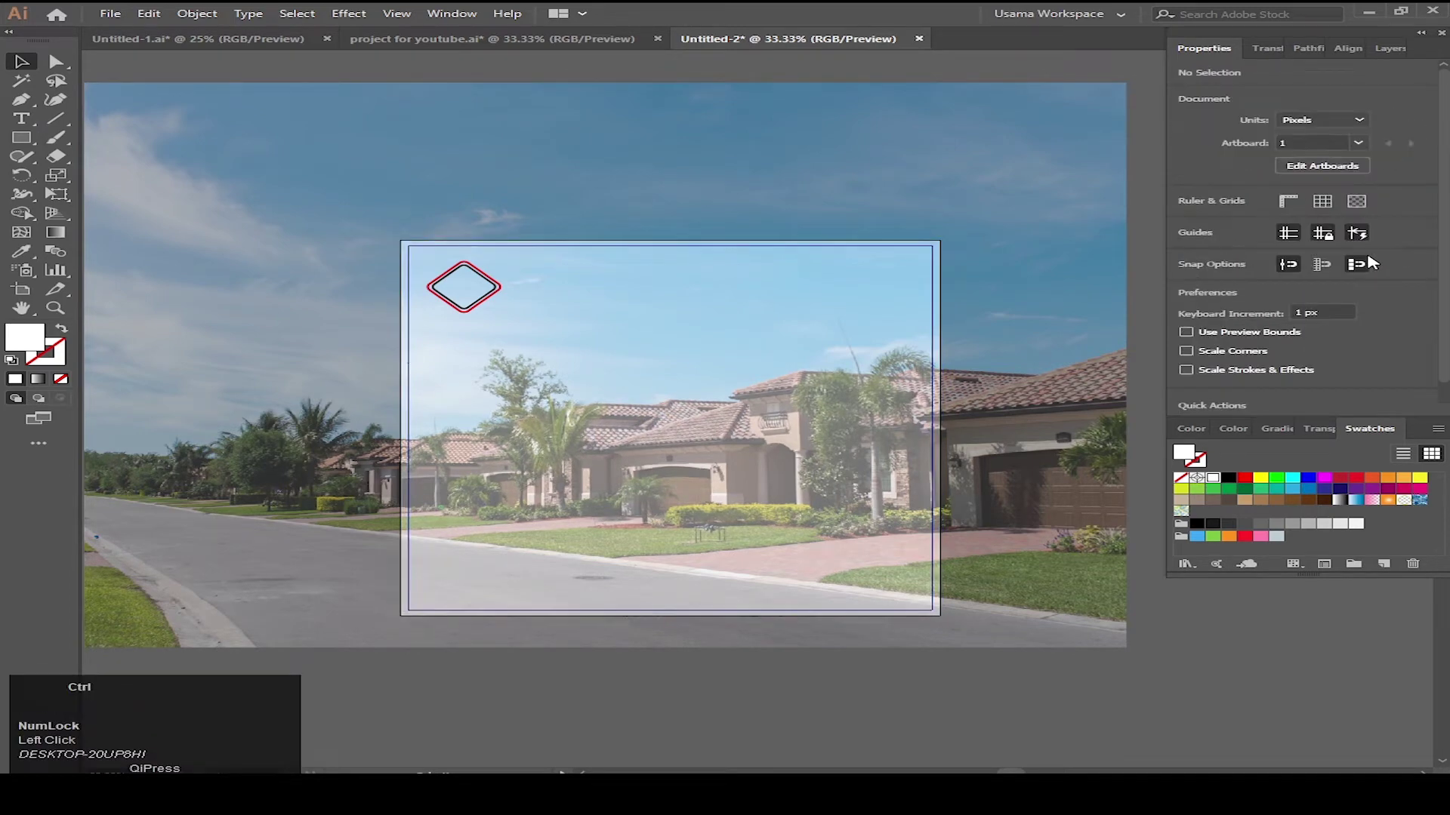
scroll("up", 3)
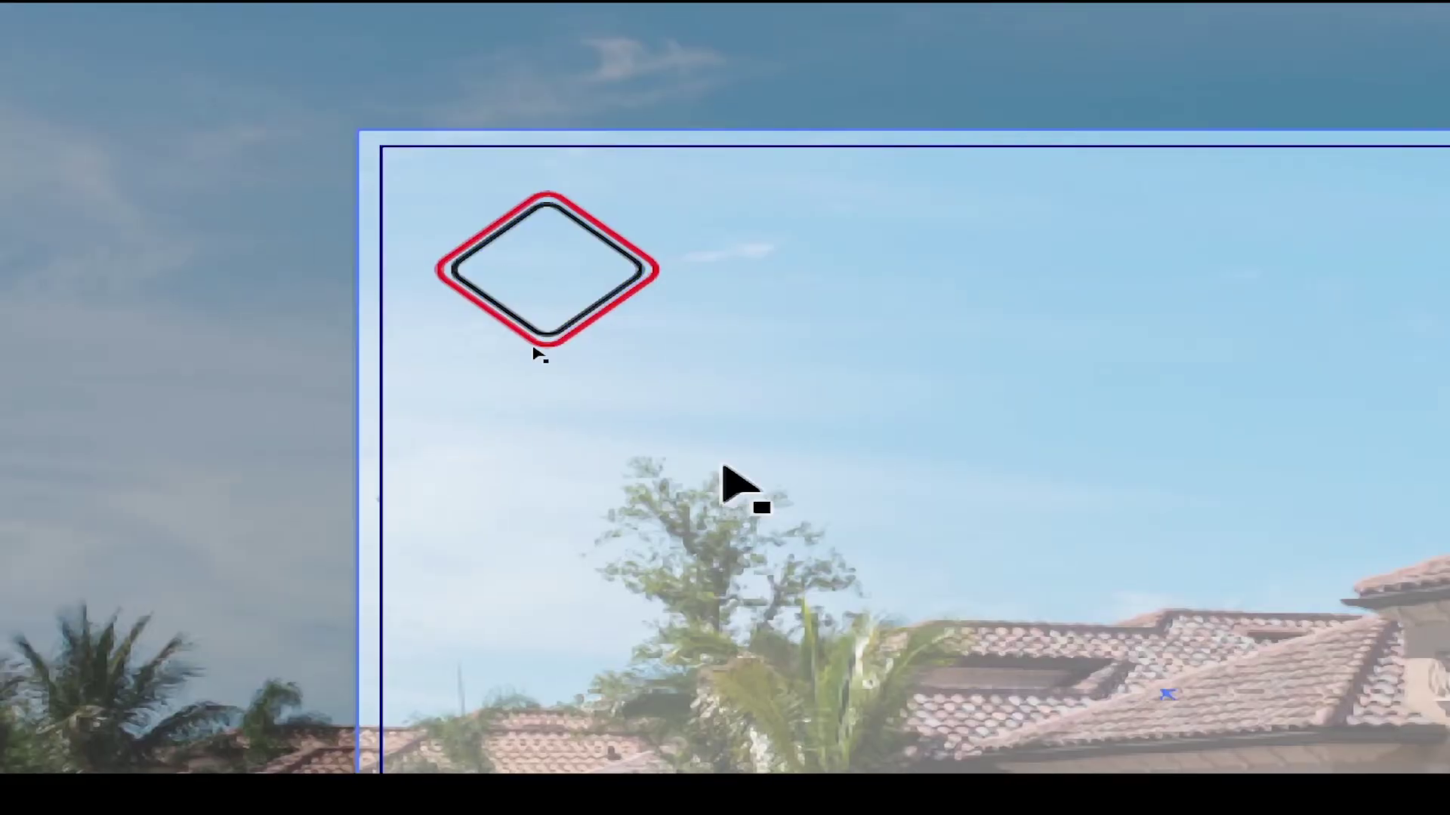
scroll("down", 3)
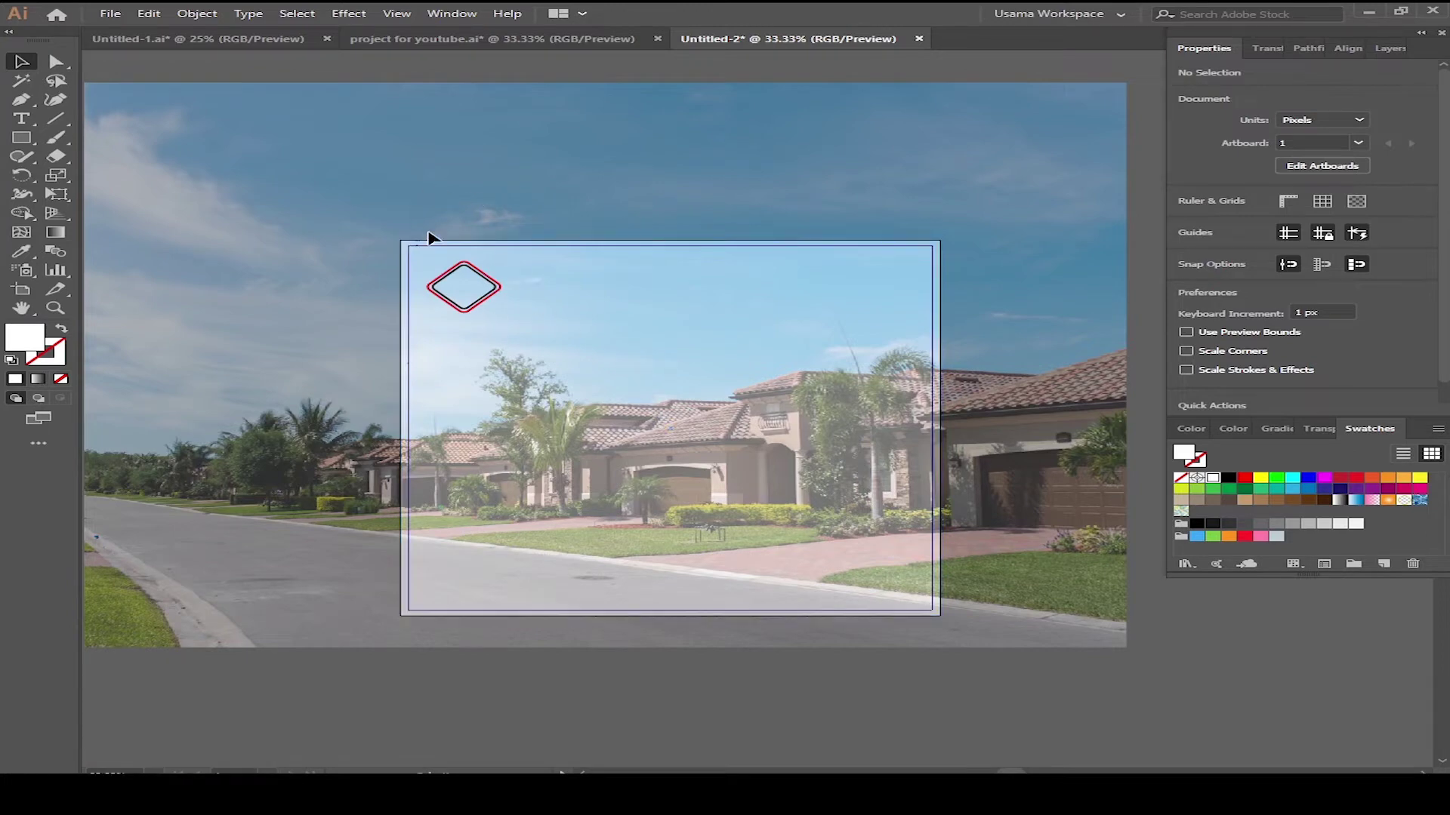
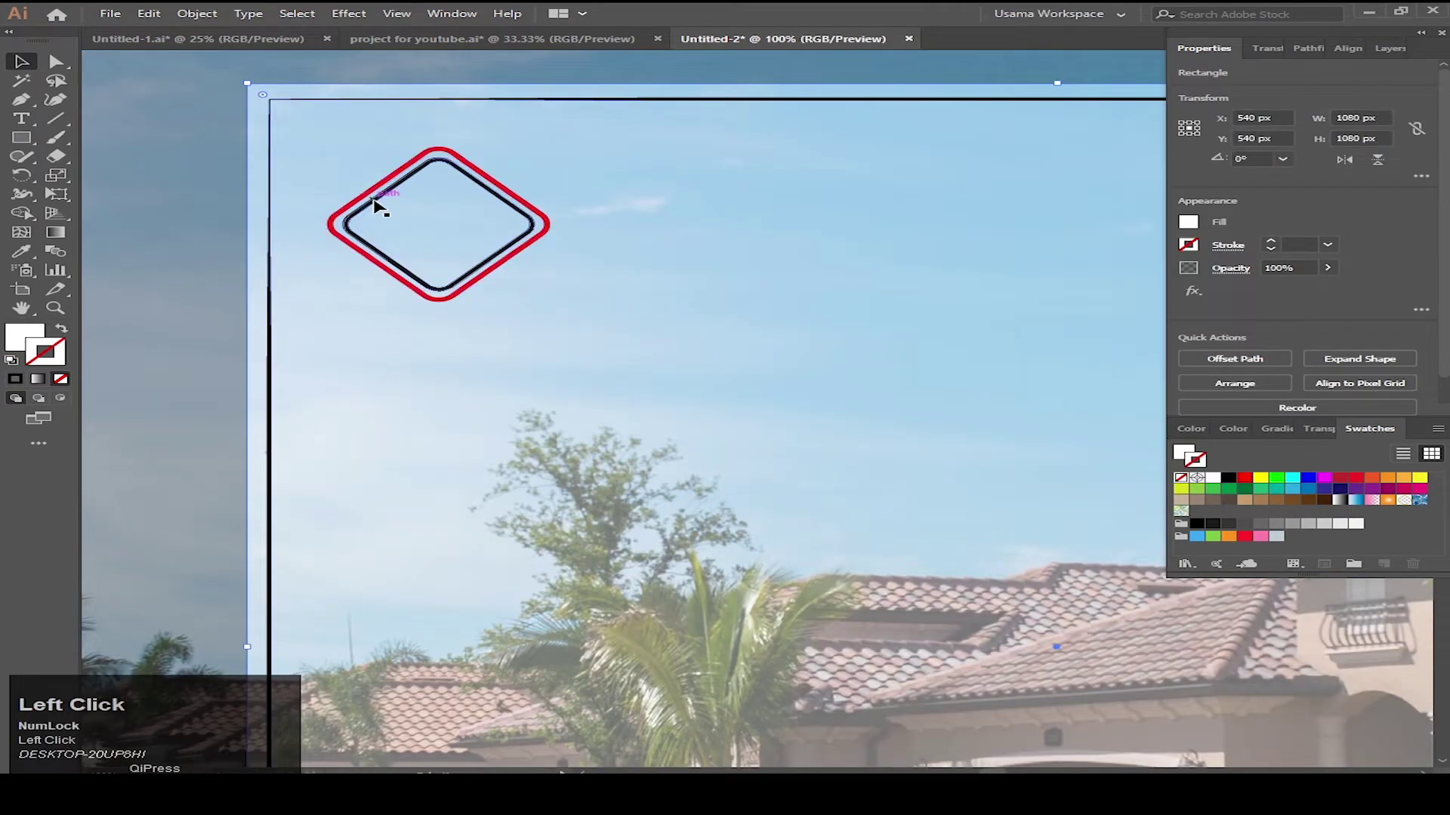
Group the red and black diamonds, shrink the group and move it toward the top-left corner
left_click(375, 192)
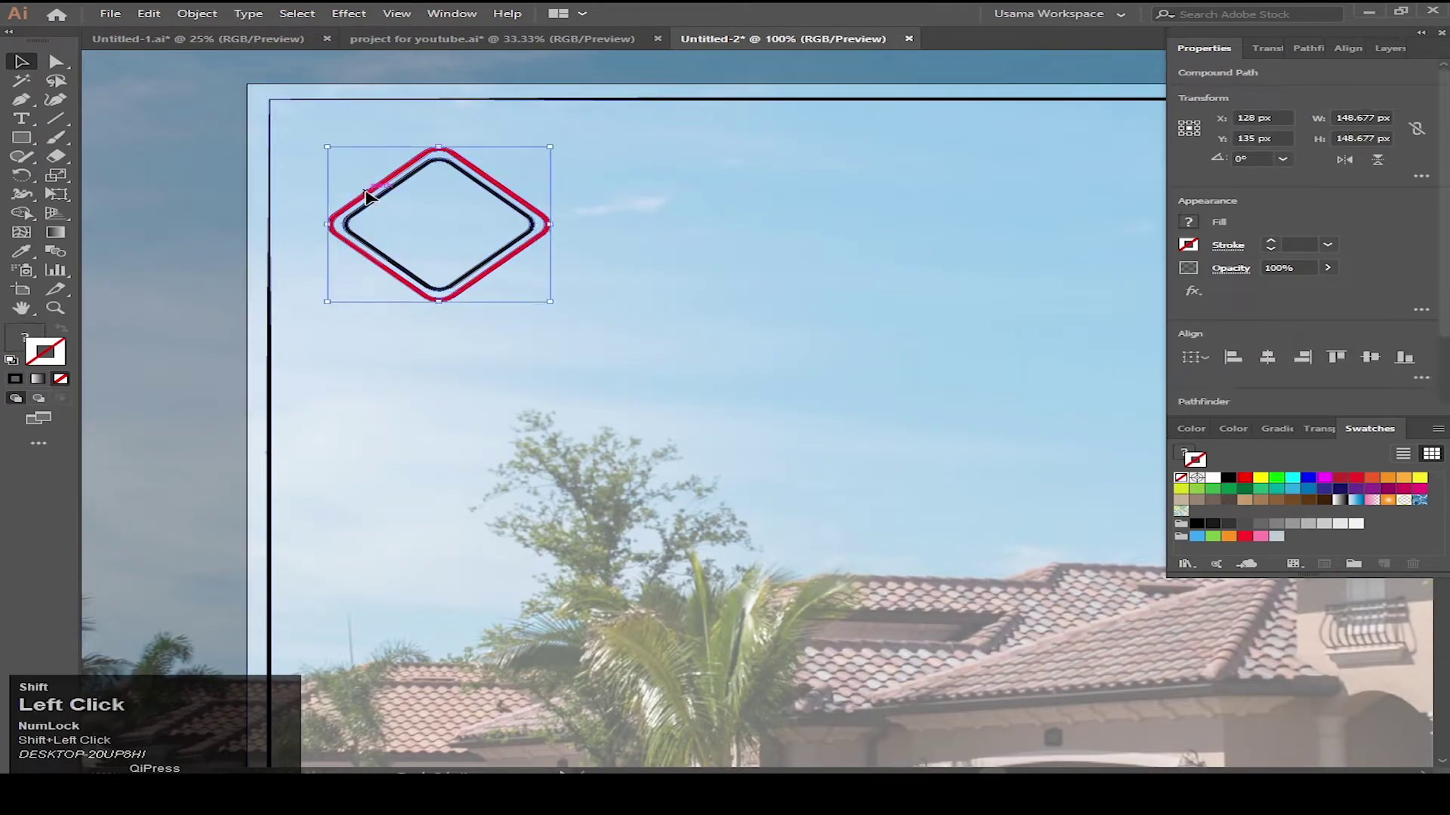
key("ctrl+g")
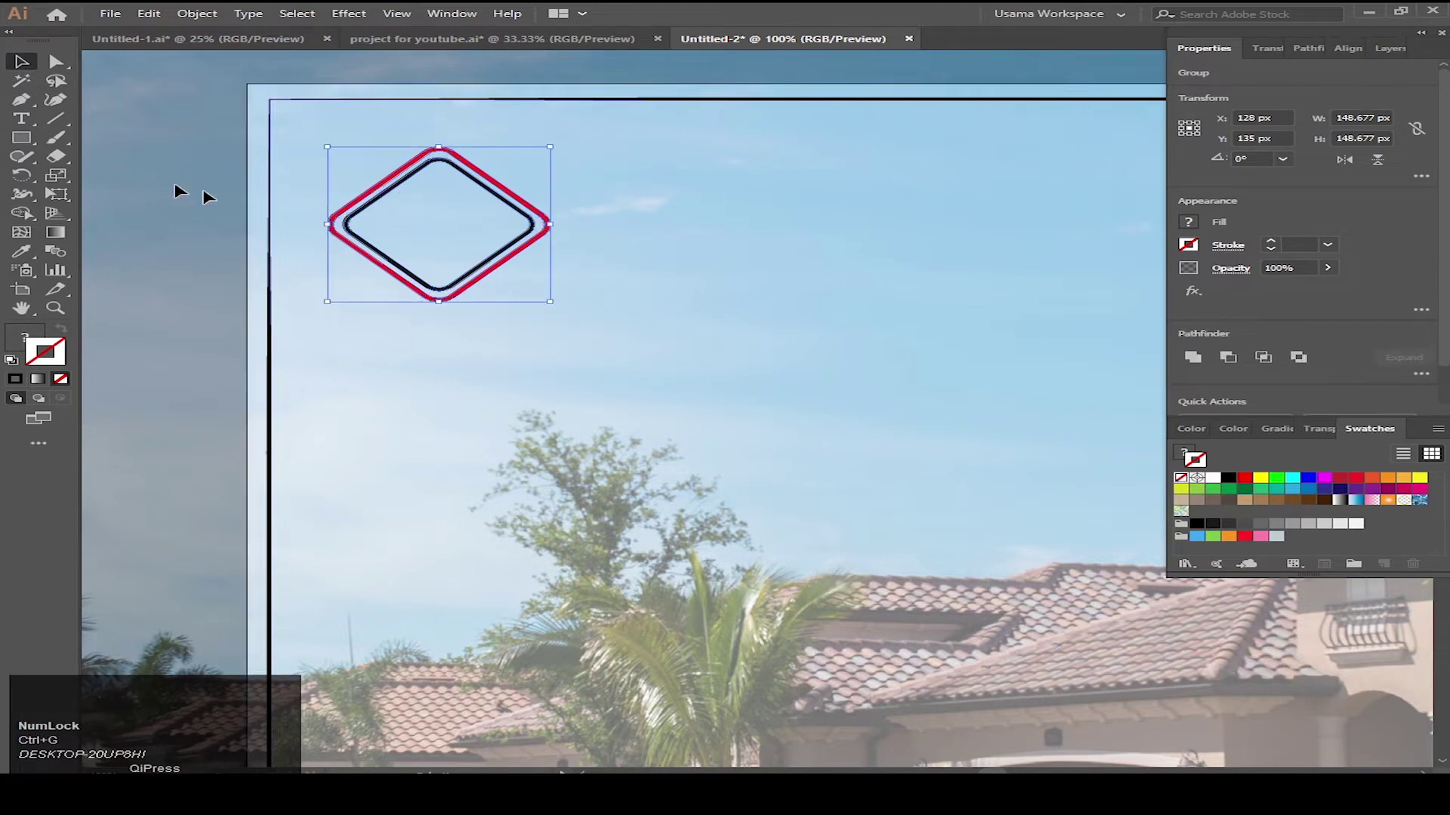
left_click(787, 273)
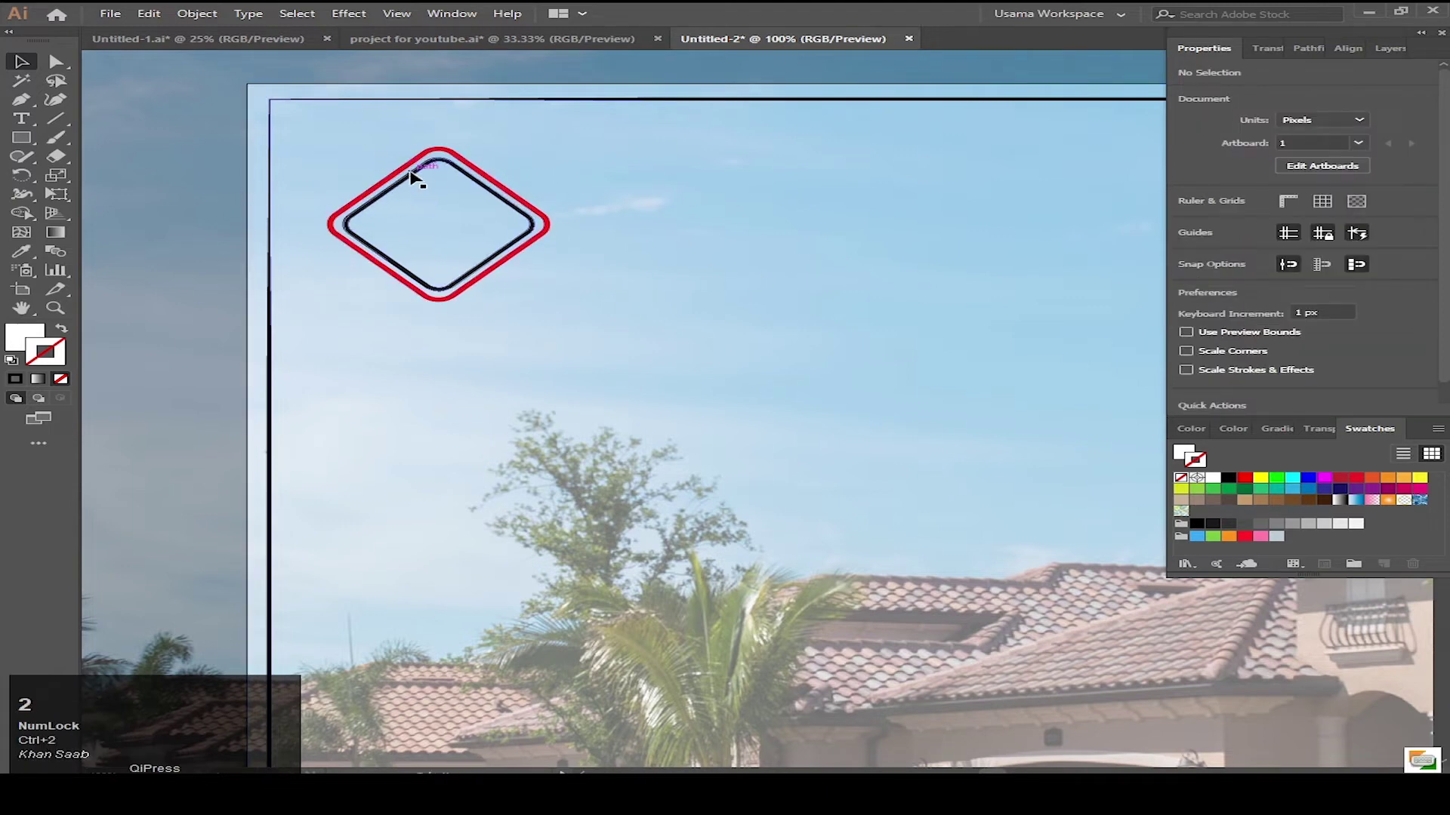
left_click(420, 173)
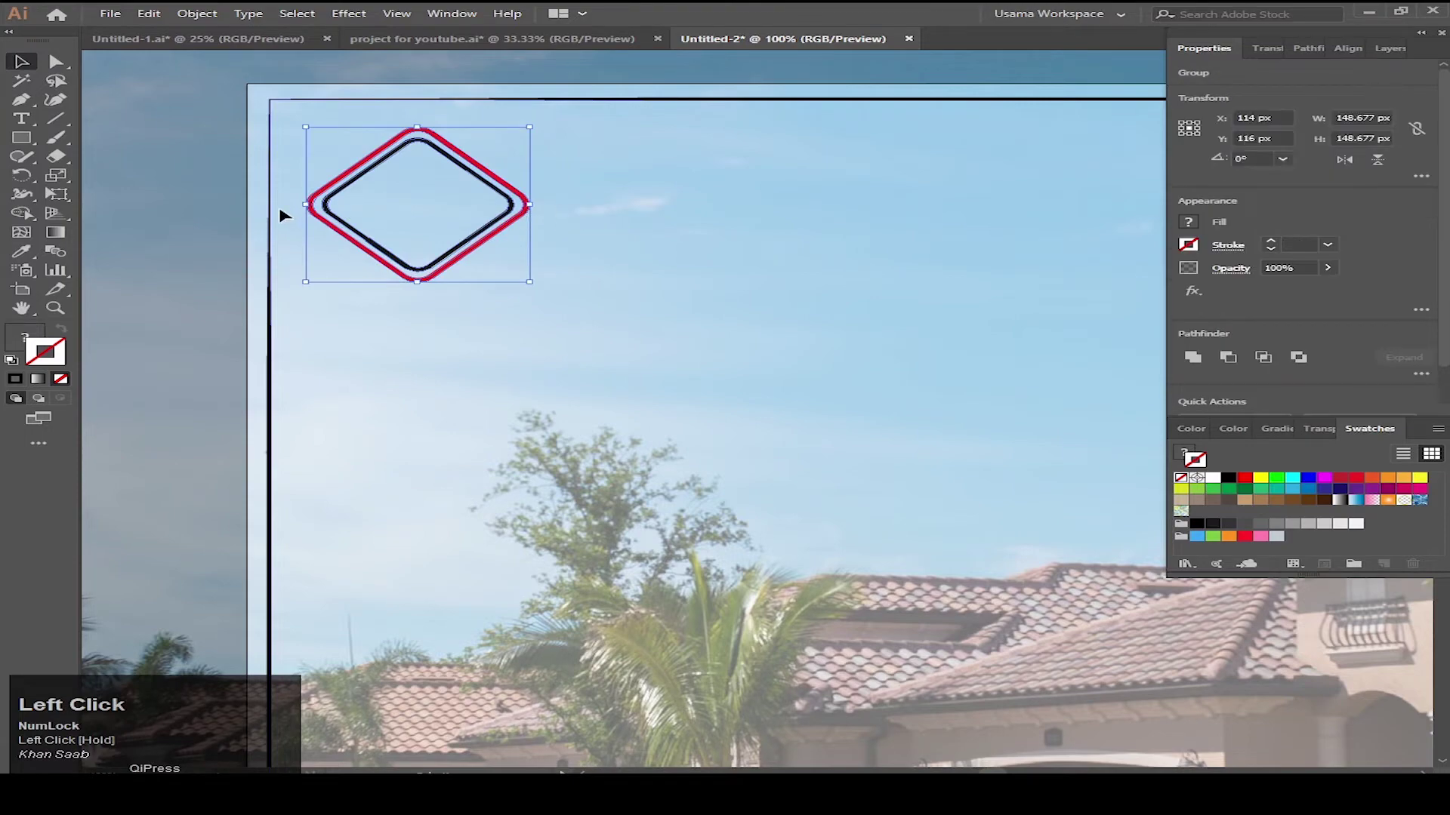
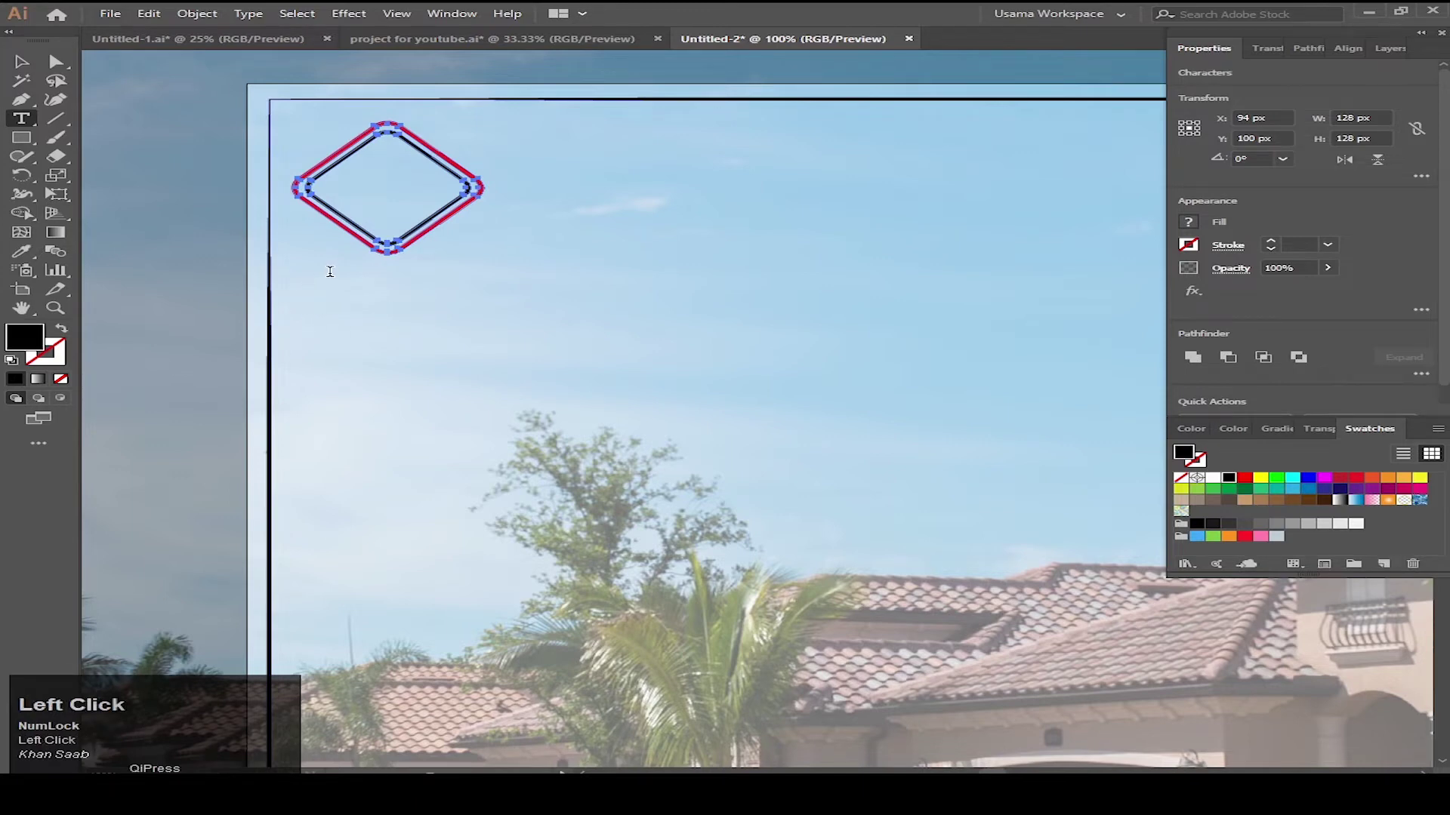
Type YOUR LOGO under the diamond in Futura Md BT Bold Italic at 18 pt, centered
key("Caps_Lock")
type("you")
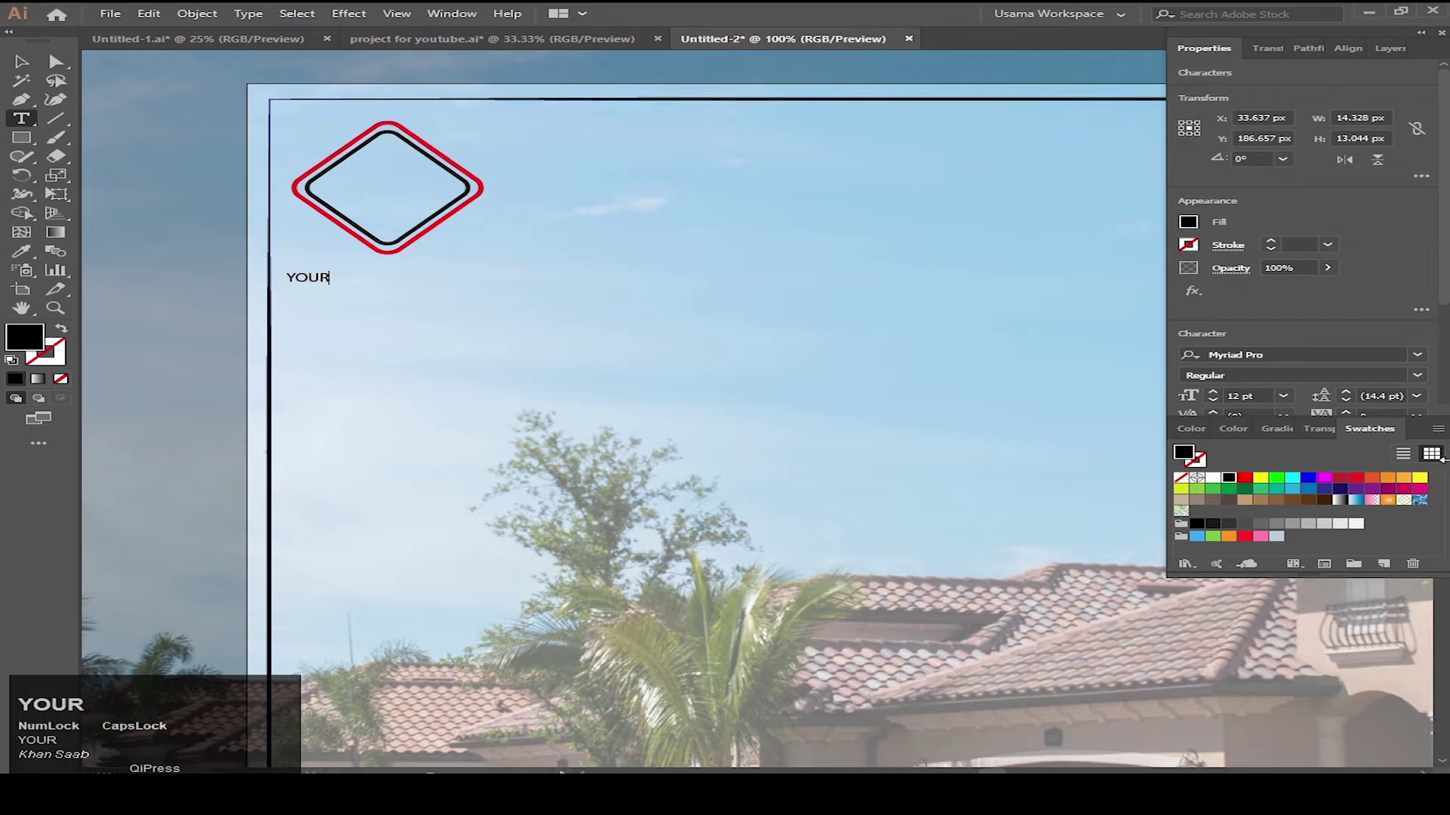
key("space")
type("l")
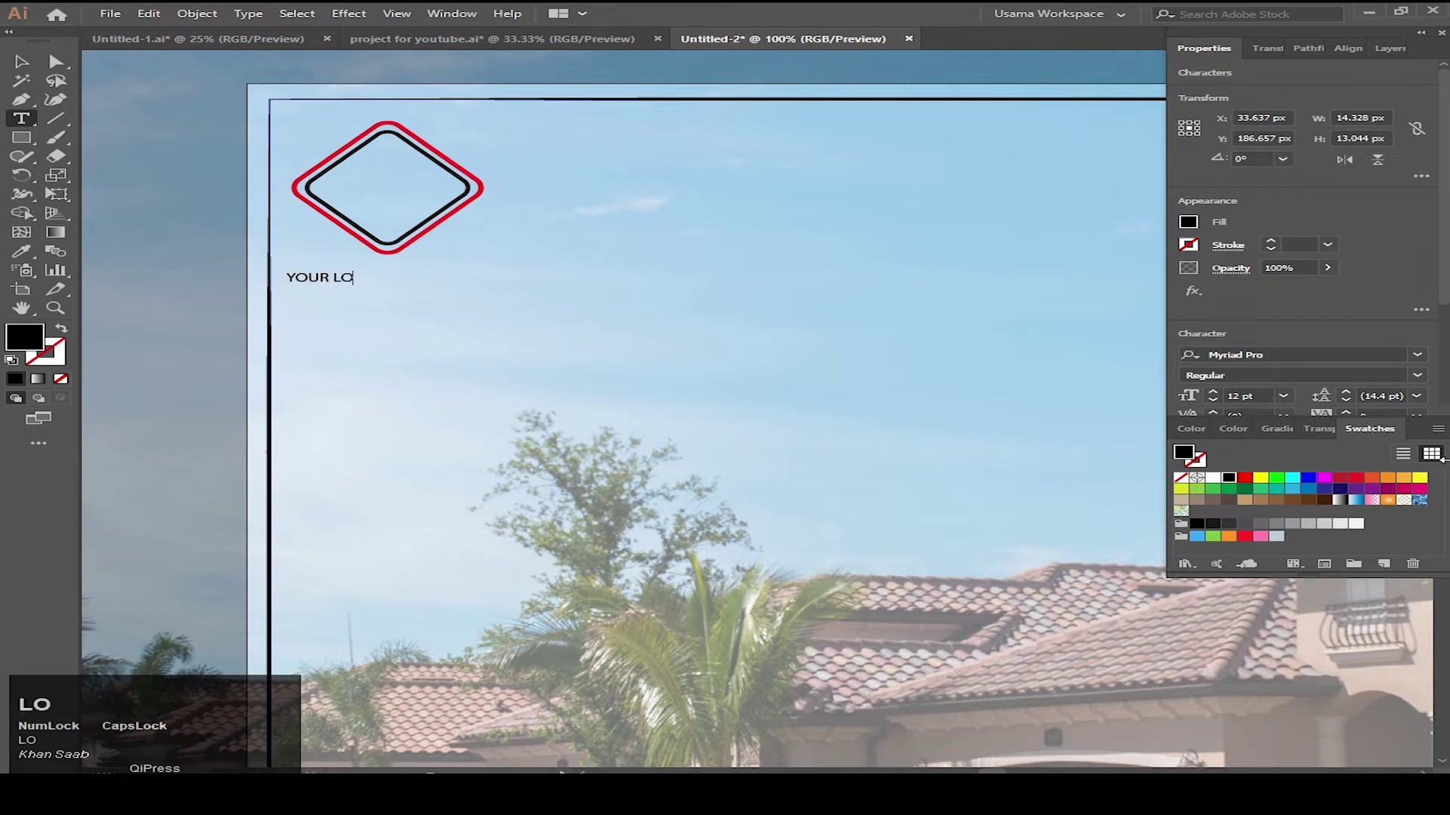
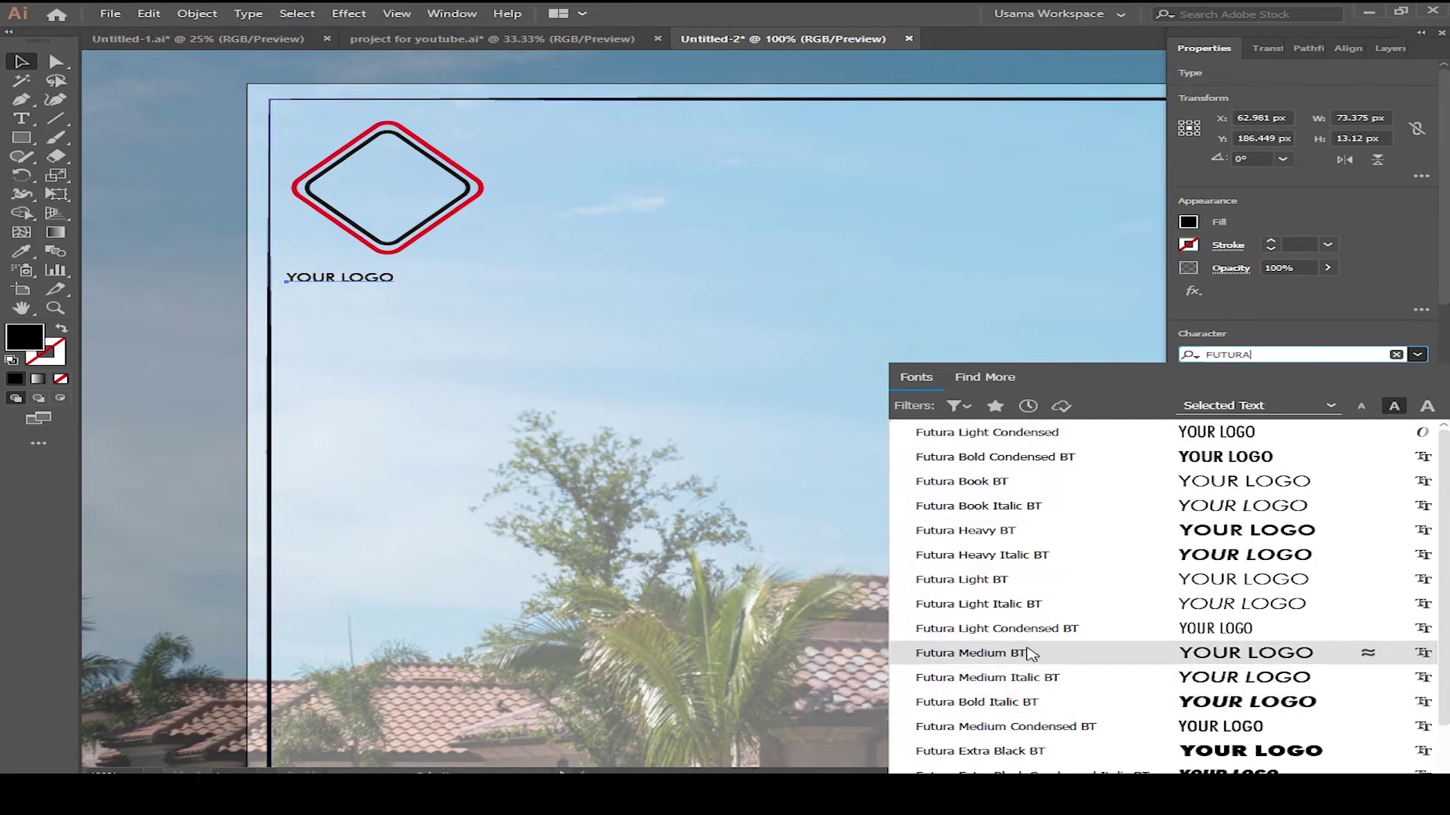
left_click(1044, 697)
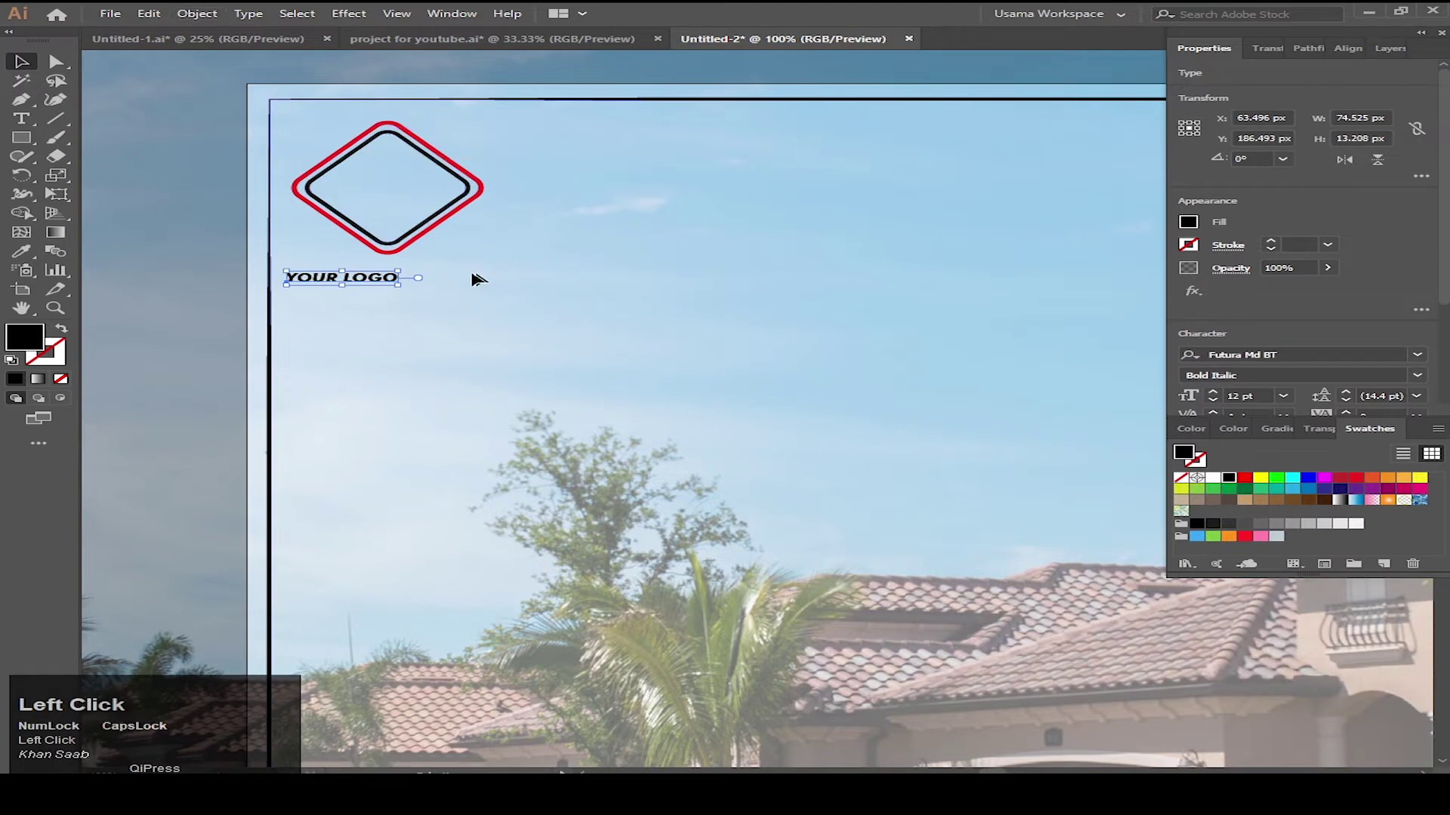
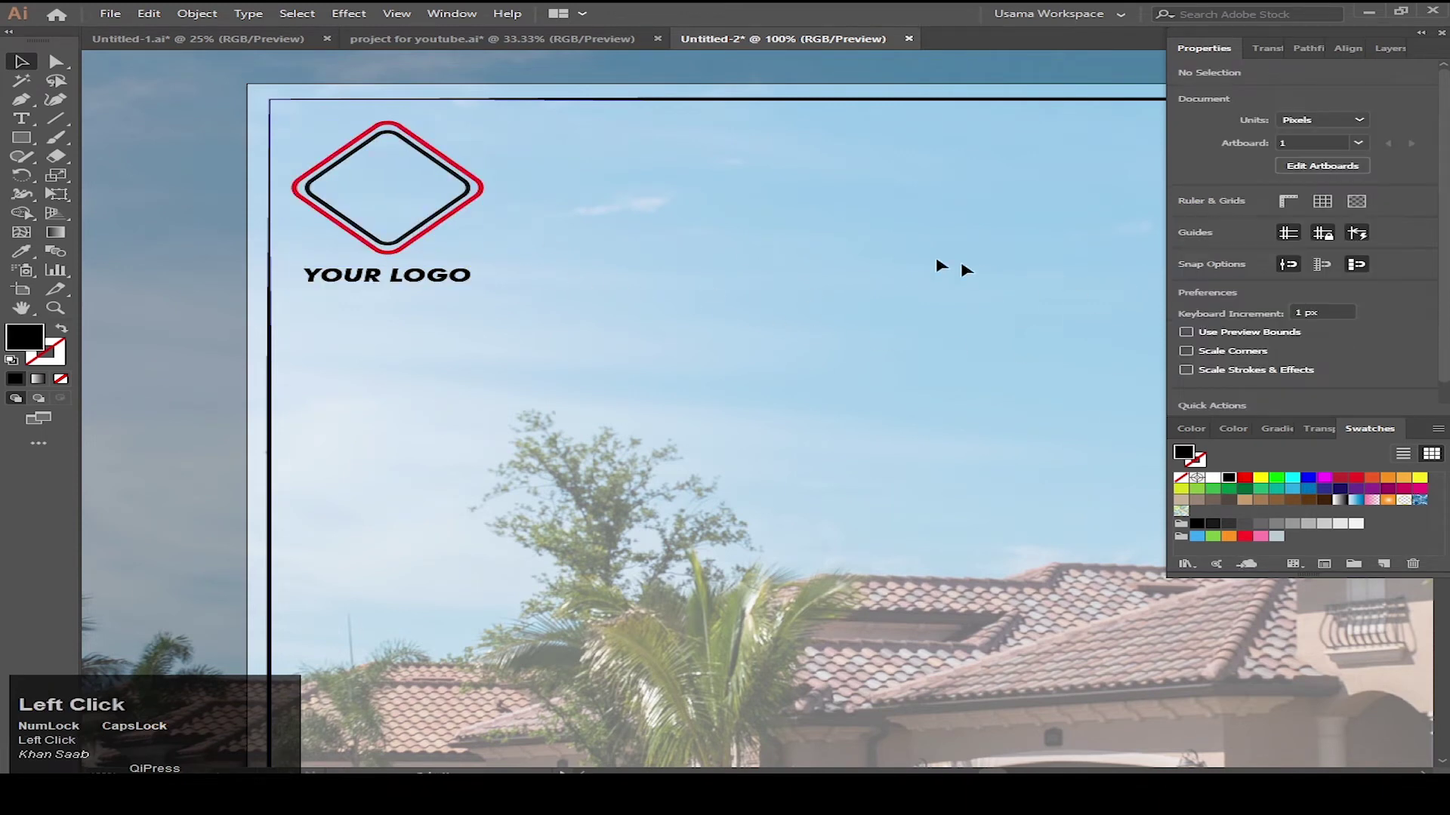
scroll("down", 3)
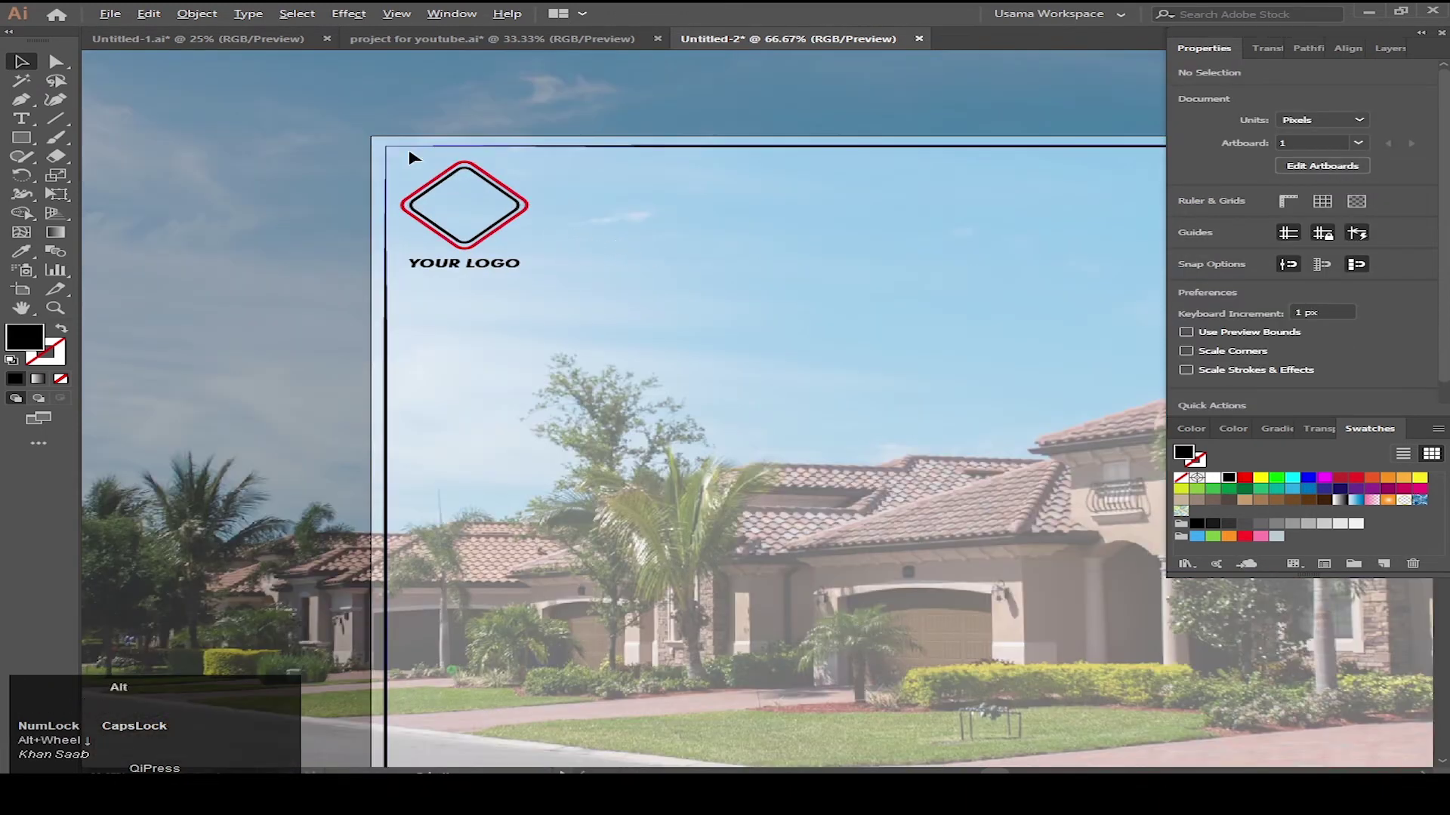
scroll("up", 3)
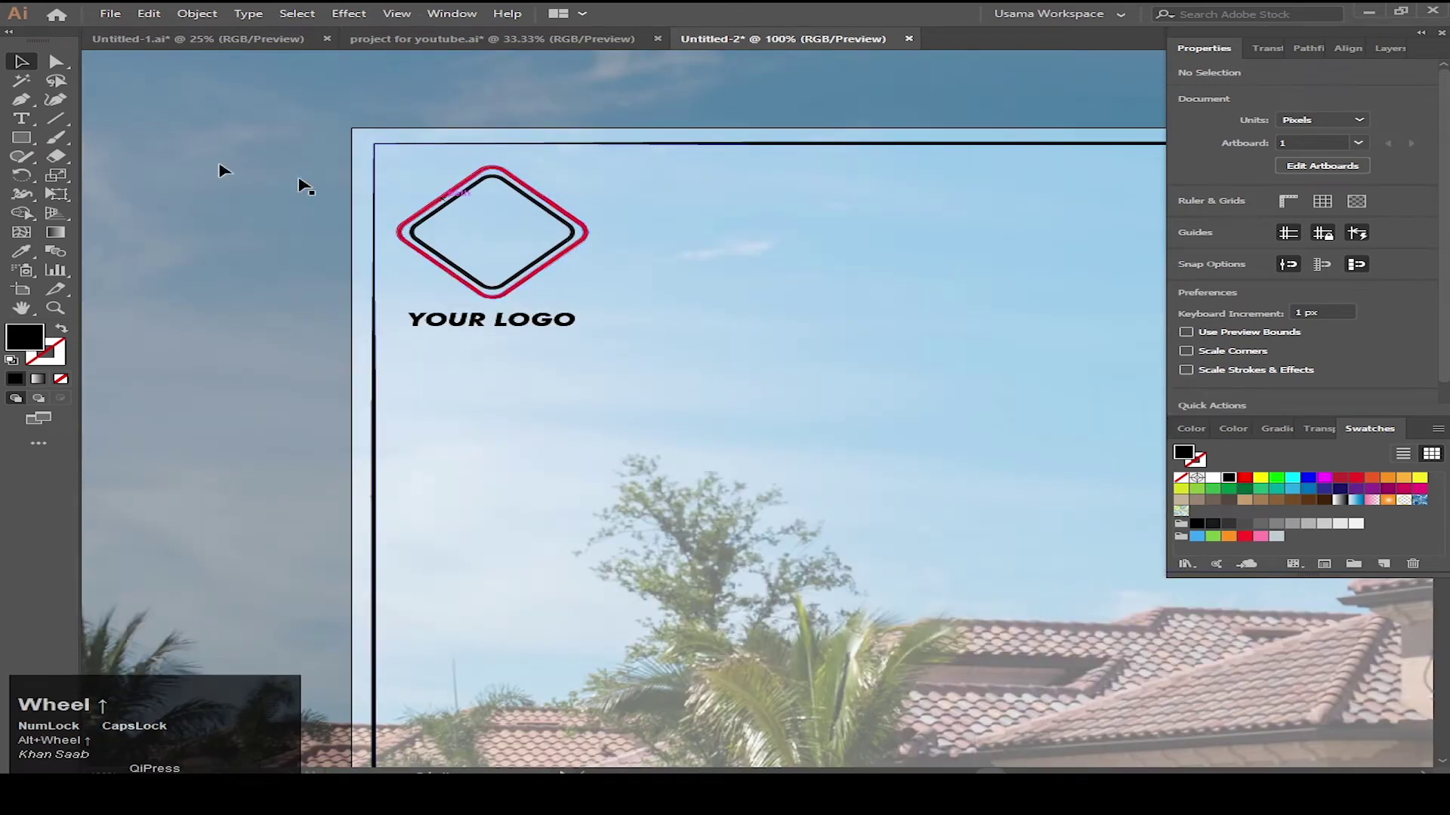
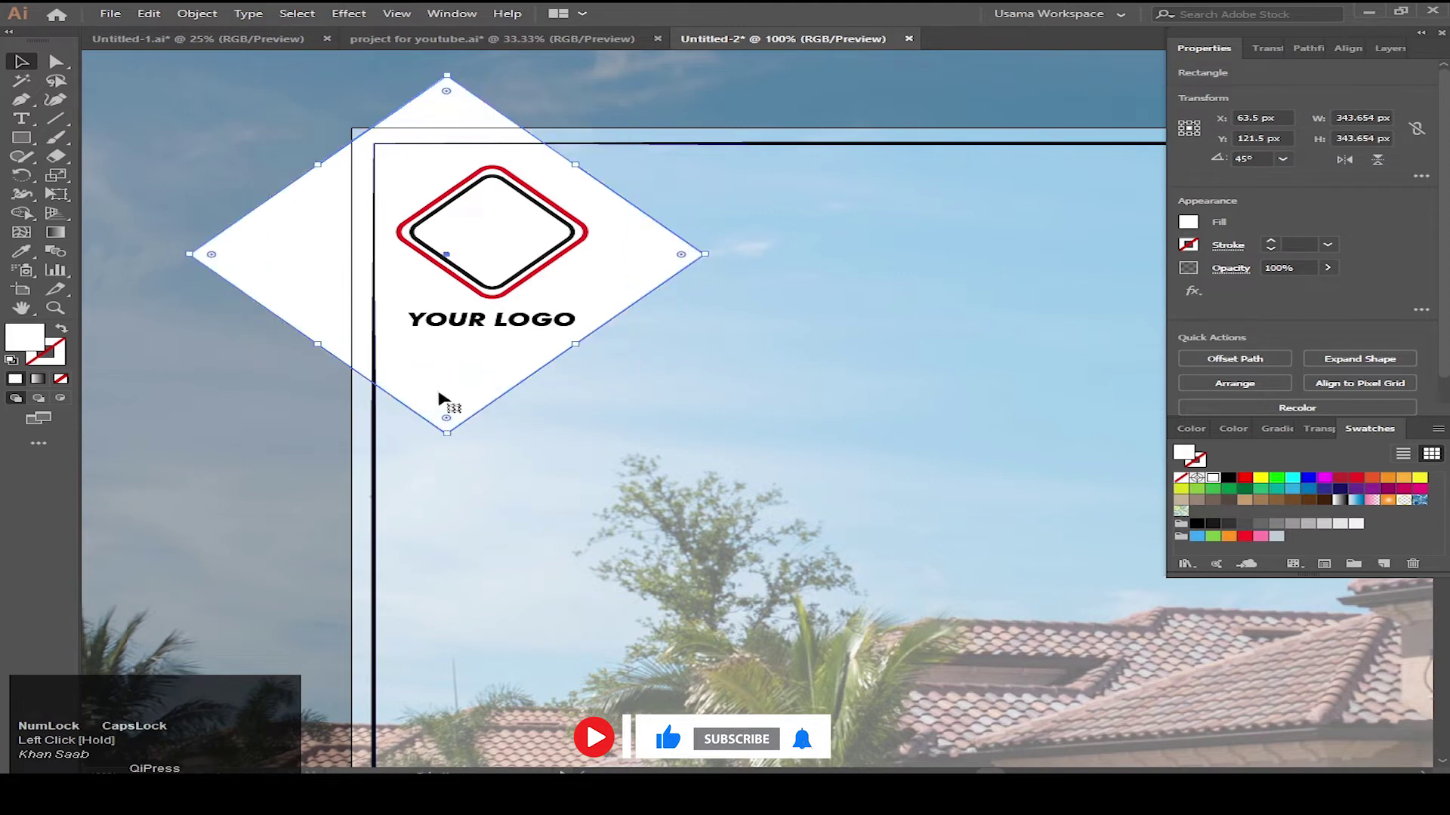
Round the corners of the 45°-rotated white square backing the logo
left_click_drag(449, 417, 602, 284)
Draw two stacked white bars at top centre, the lower one wider and shorter
scroll("up", 3)
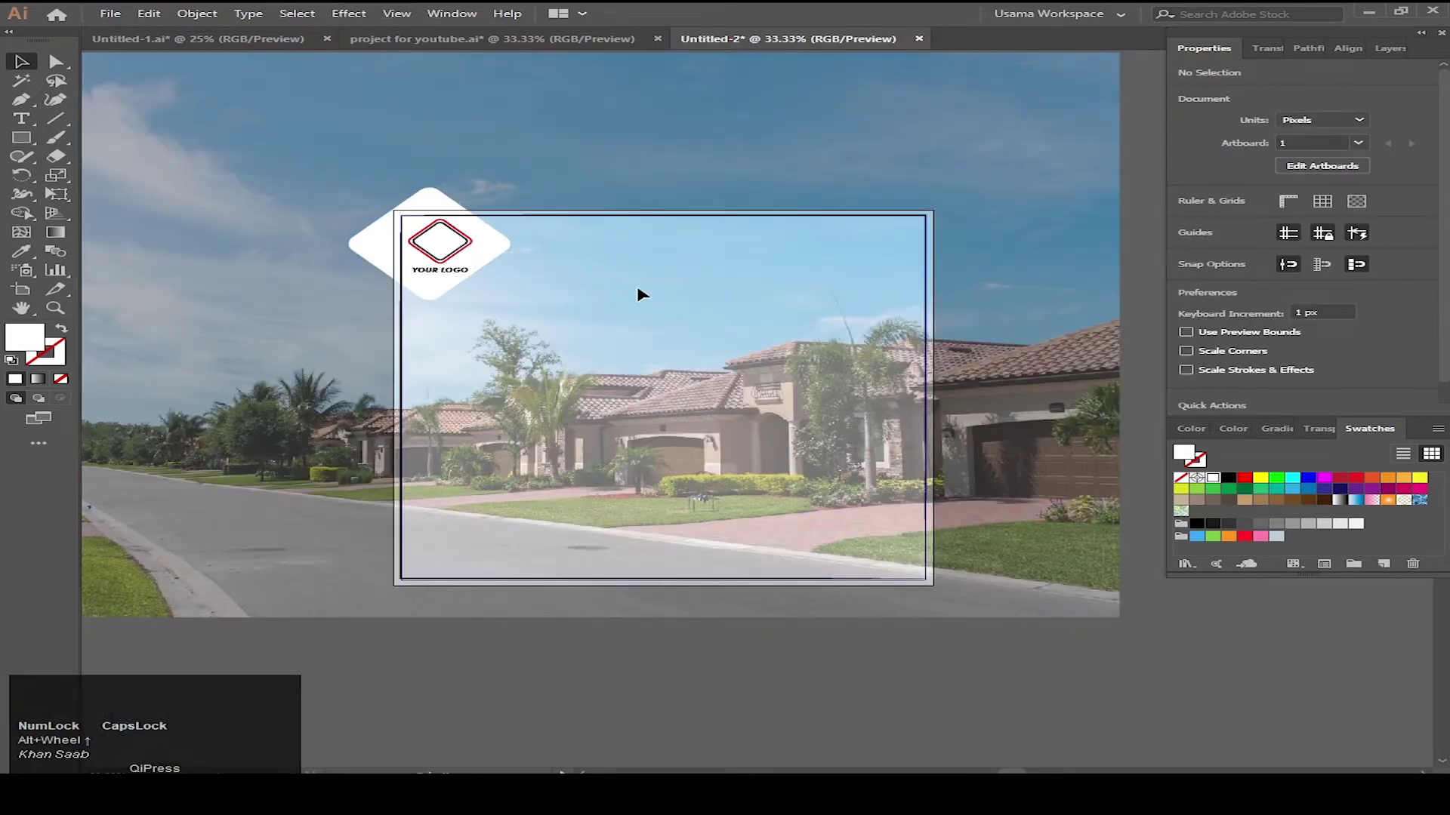
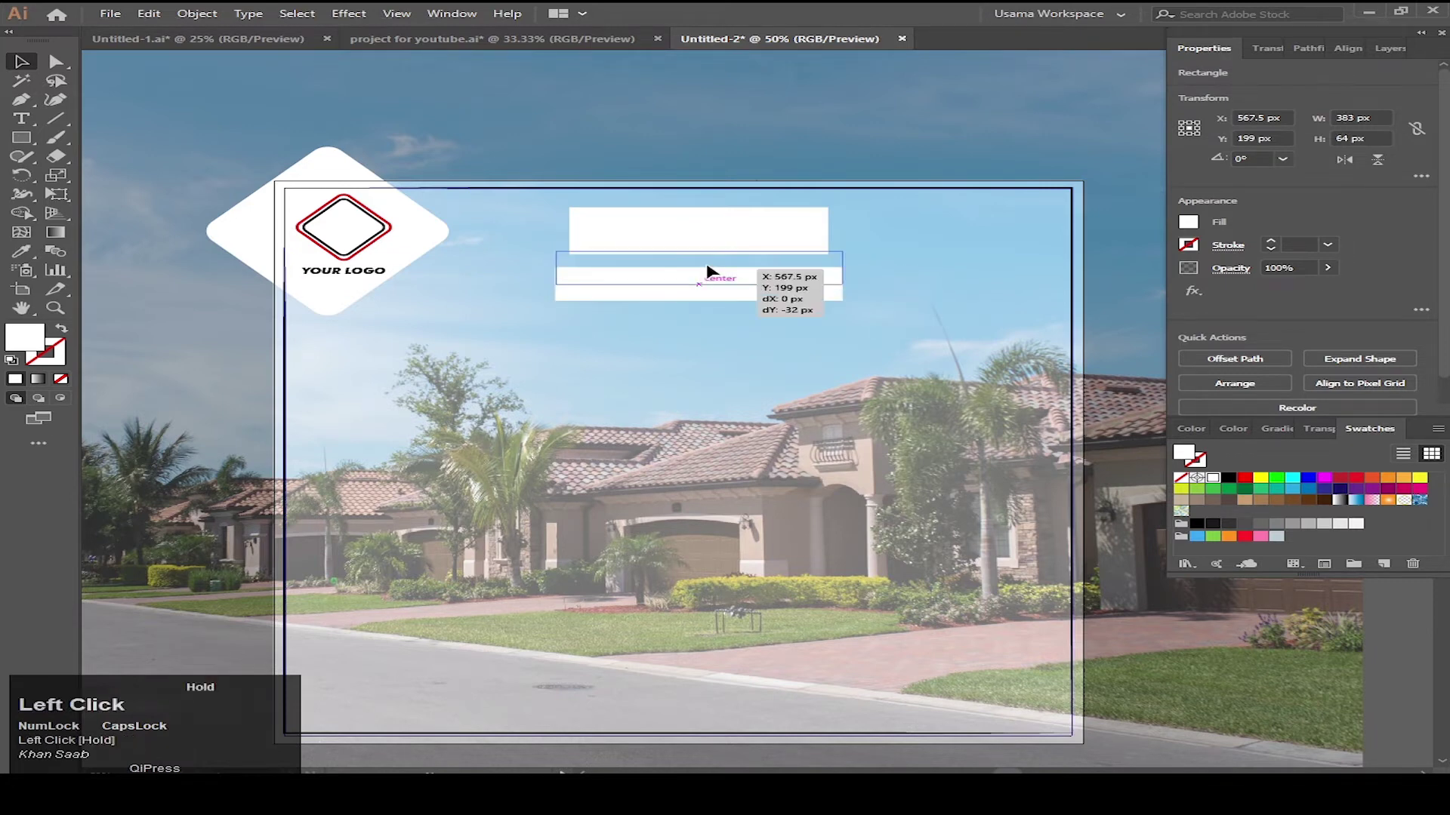
key("ctrl+z")
left_click(765, 333)
scroll("up", 3)
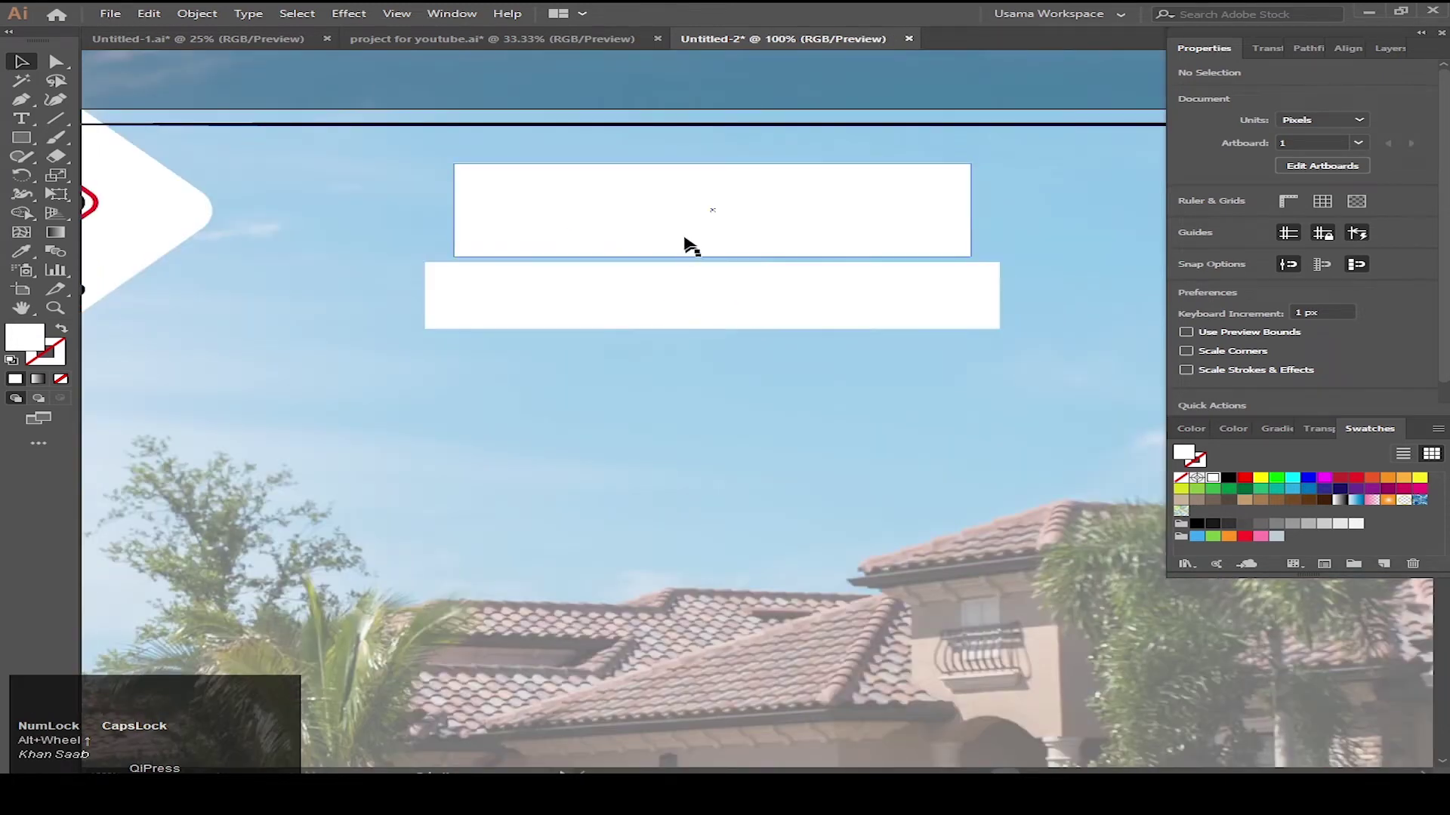
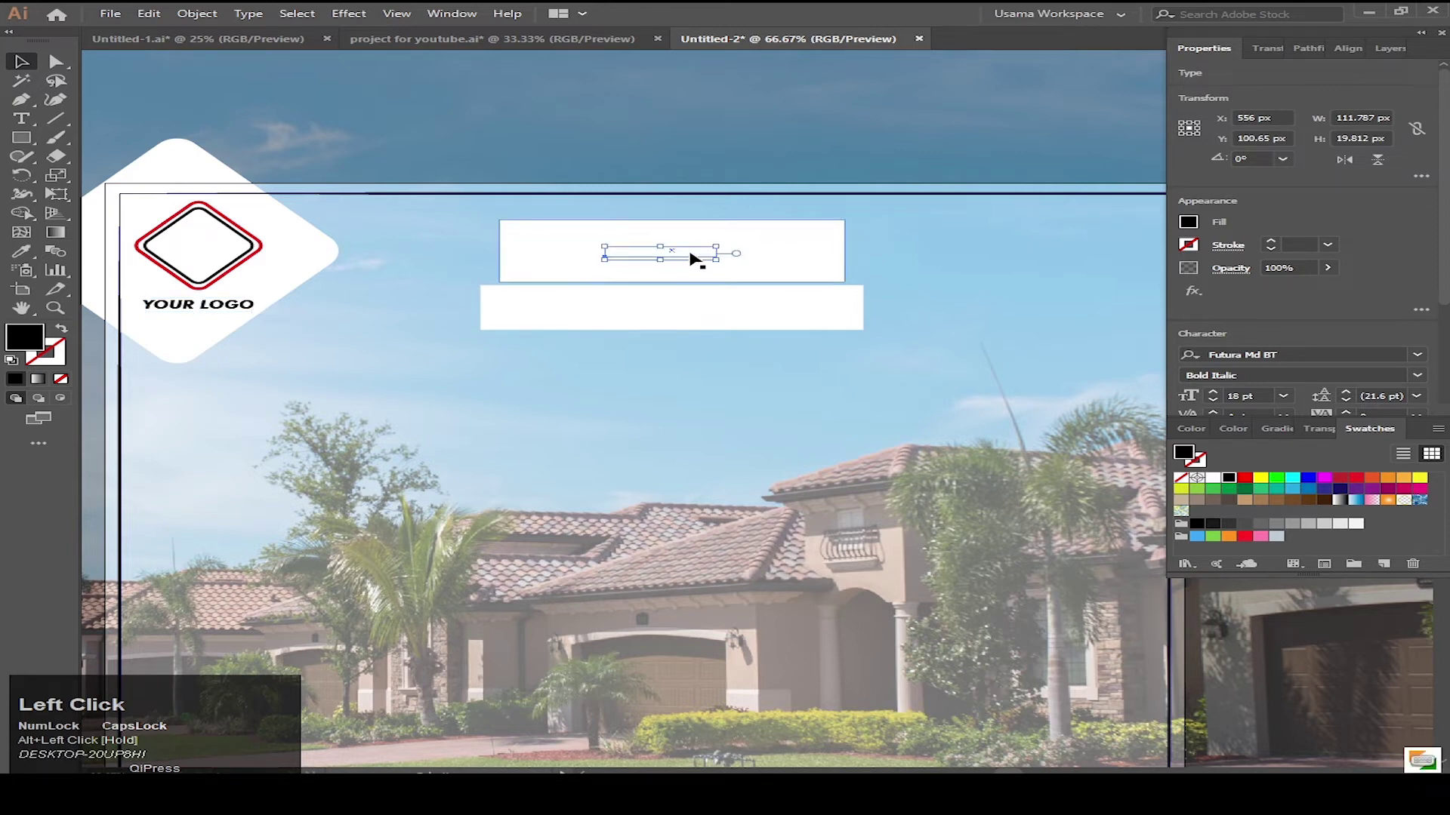
Bring the copied title text in front of the white bars and retype it as BADAR
key("ctrl+]")
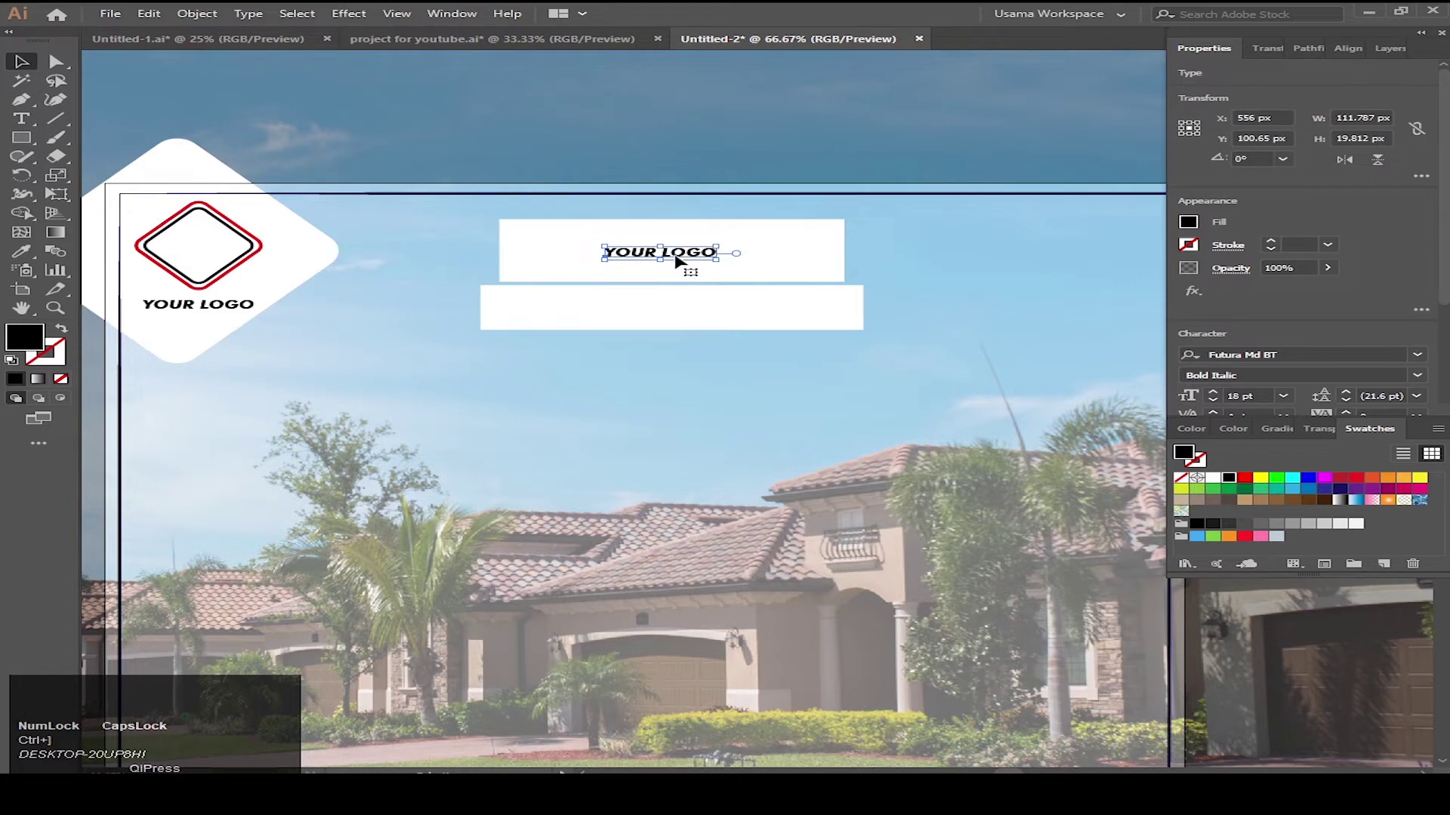
right_click(686, 256)
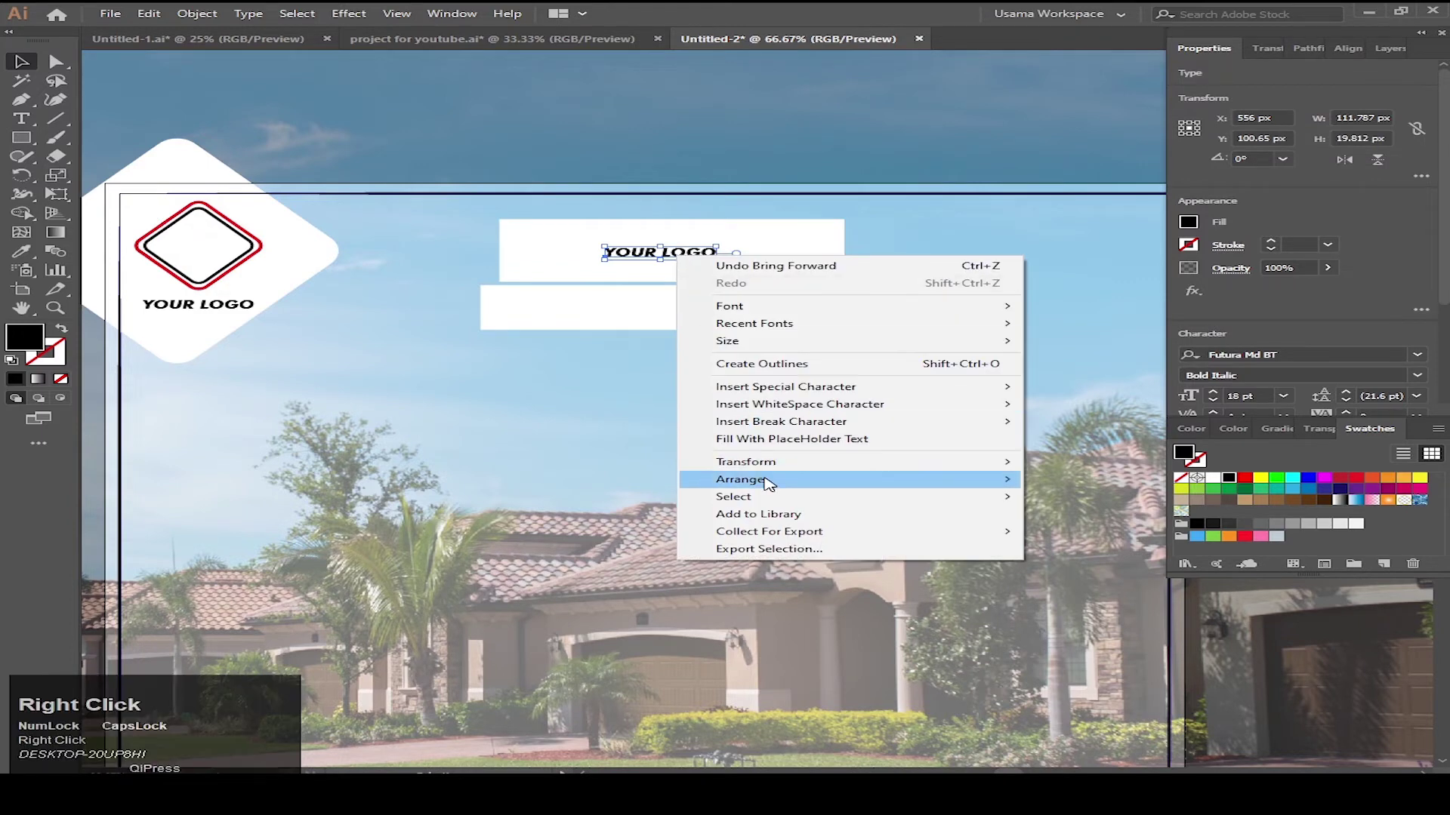
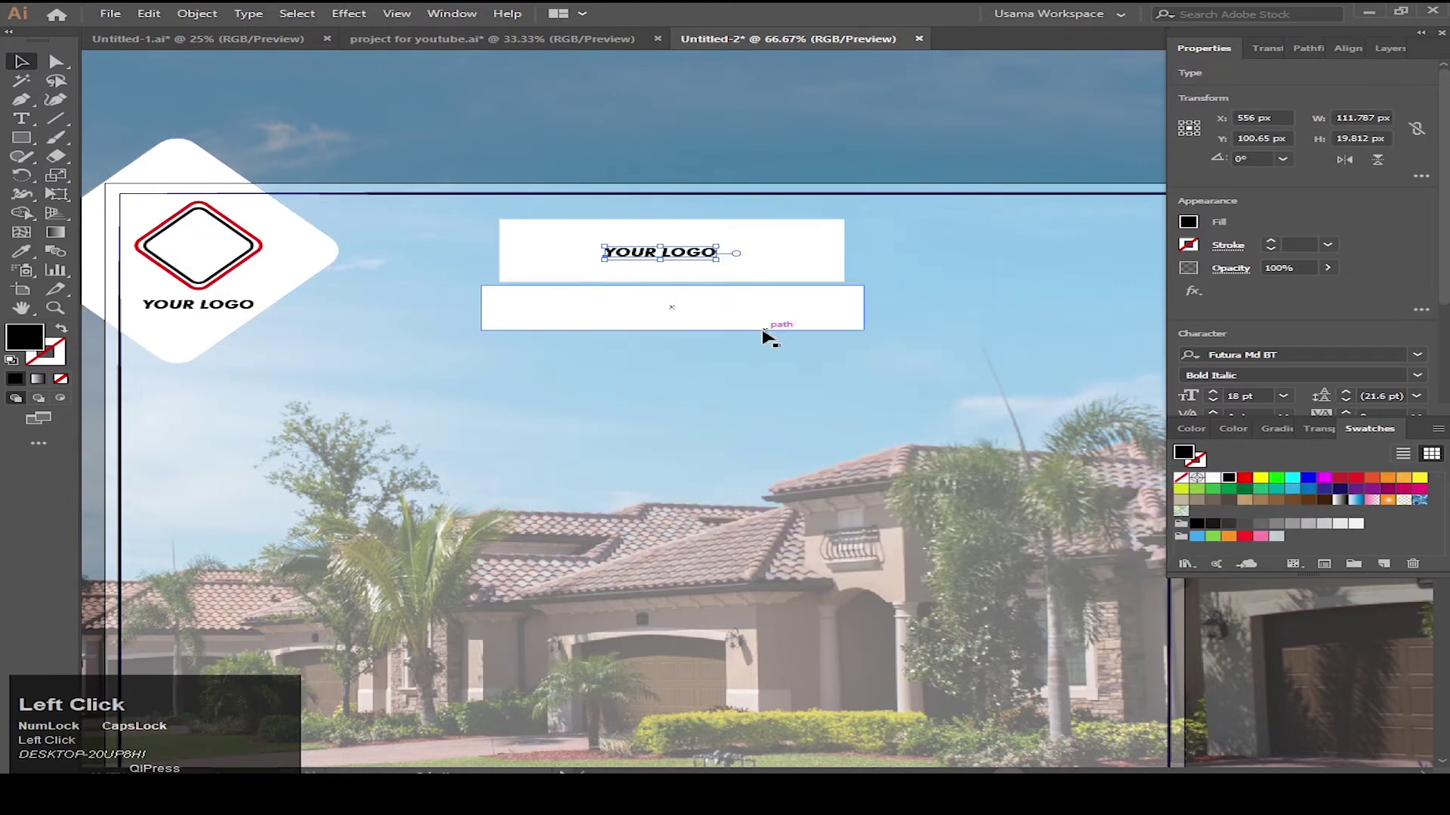
left_click(684, 254)
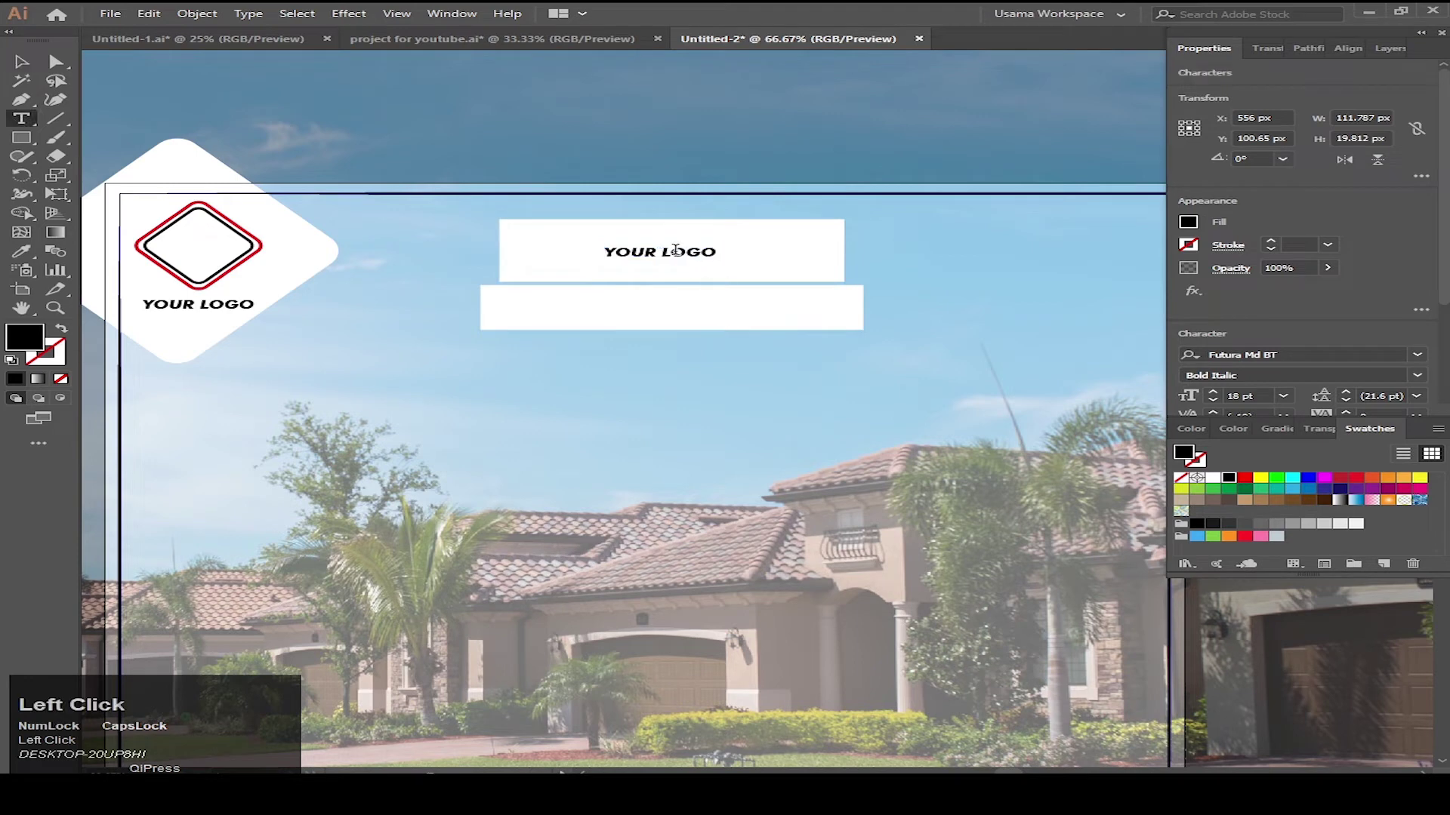
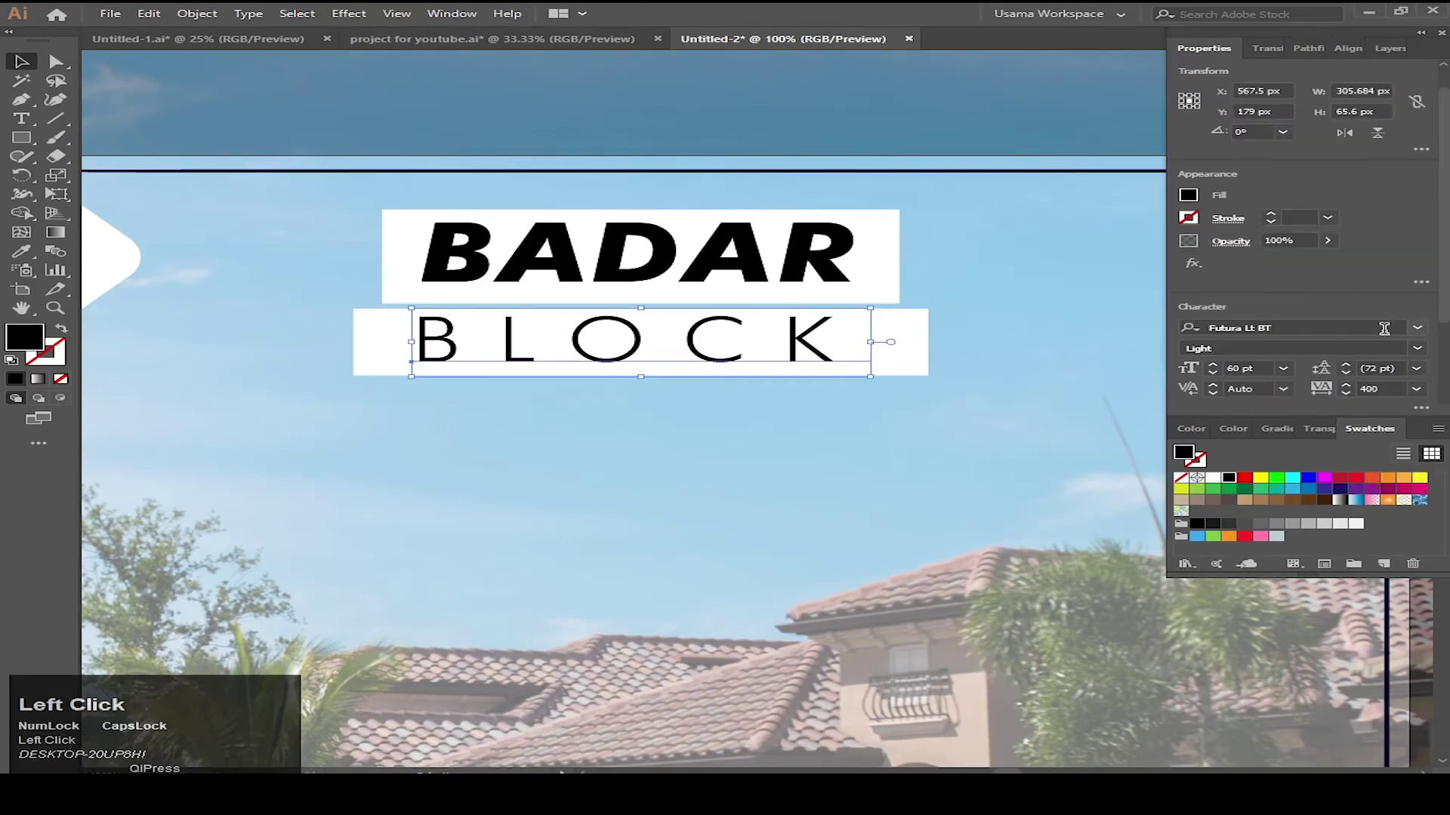
Set the BLOCK copy in Futura Lt BT Light 60 pt with tracking 400
left_click(831, 353)
left_click(903, 353)
scroll("down", 3)
left_click(858, 353)
key("ctrl+z")
left_click(942, 376)
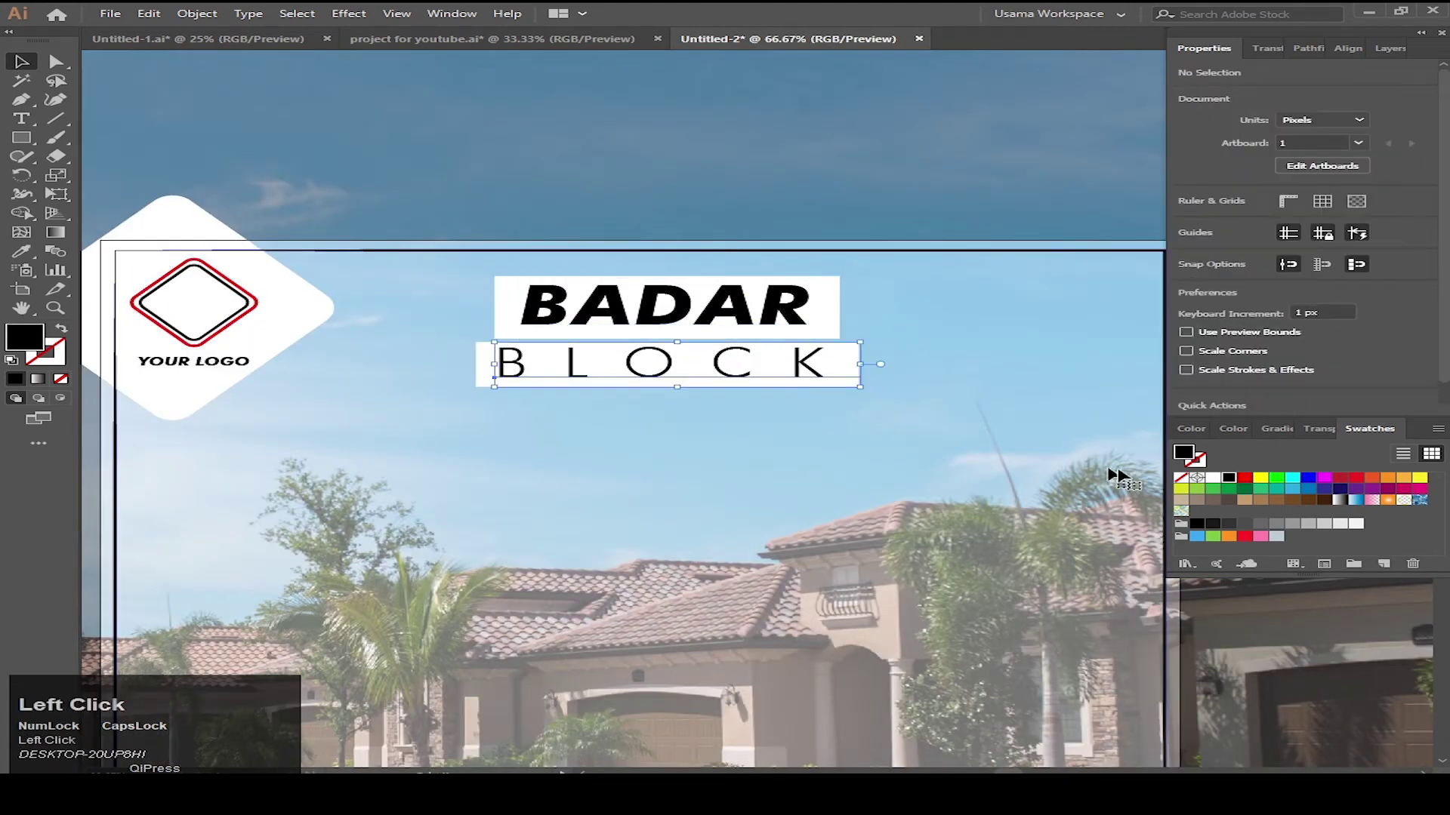
Colour the BLOCK text red and select the whole BADAR BLOCK title with its strips
scroll("up", 3)
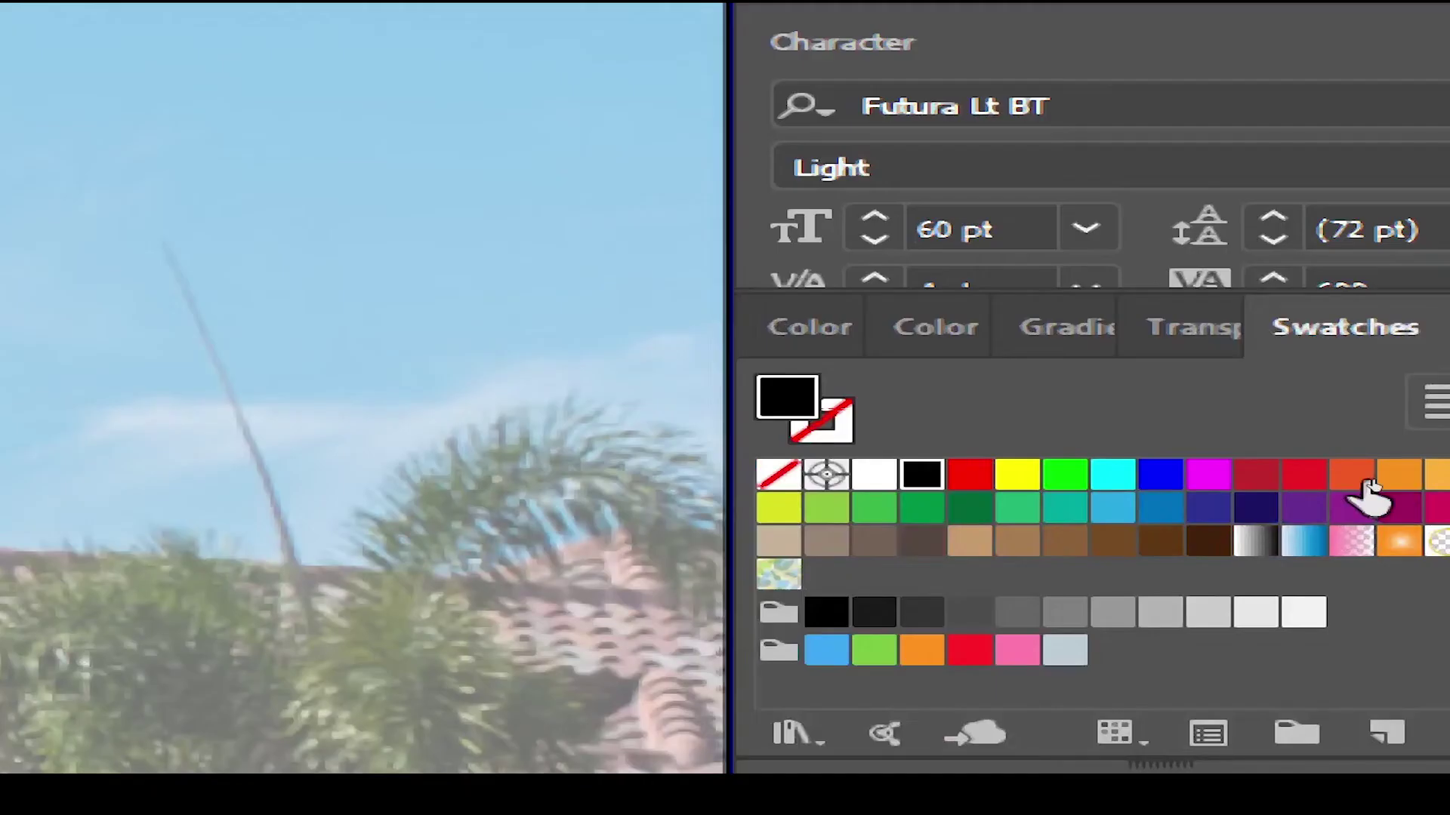
scroll("down", 3)
left_click(999, 422)
scroll("down", 3)
left_click_drag(483, 307, 705, 314)
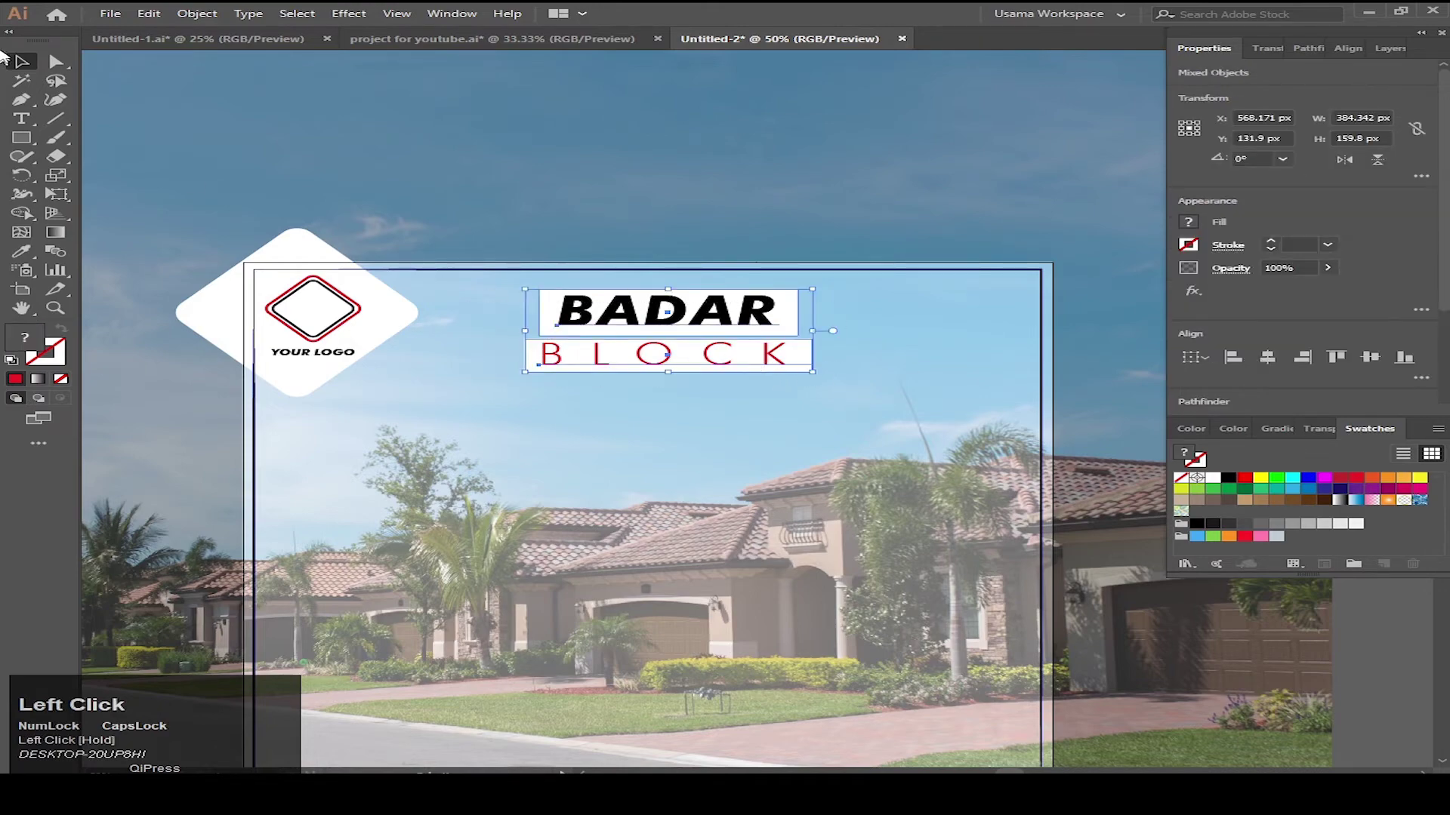
Rotate the title unit about 10.7°, deselect it and reset fill and stroke to defaults
scroll("up", 3)
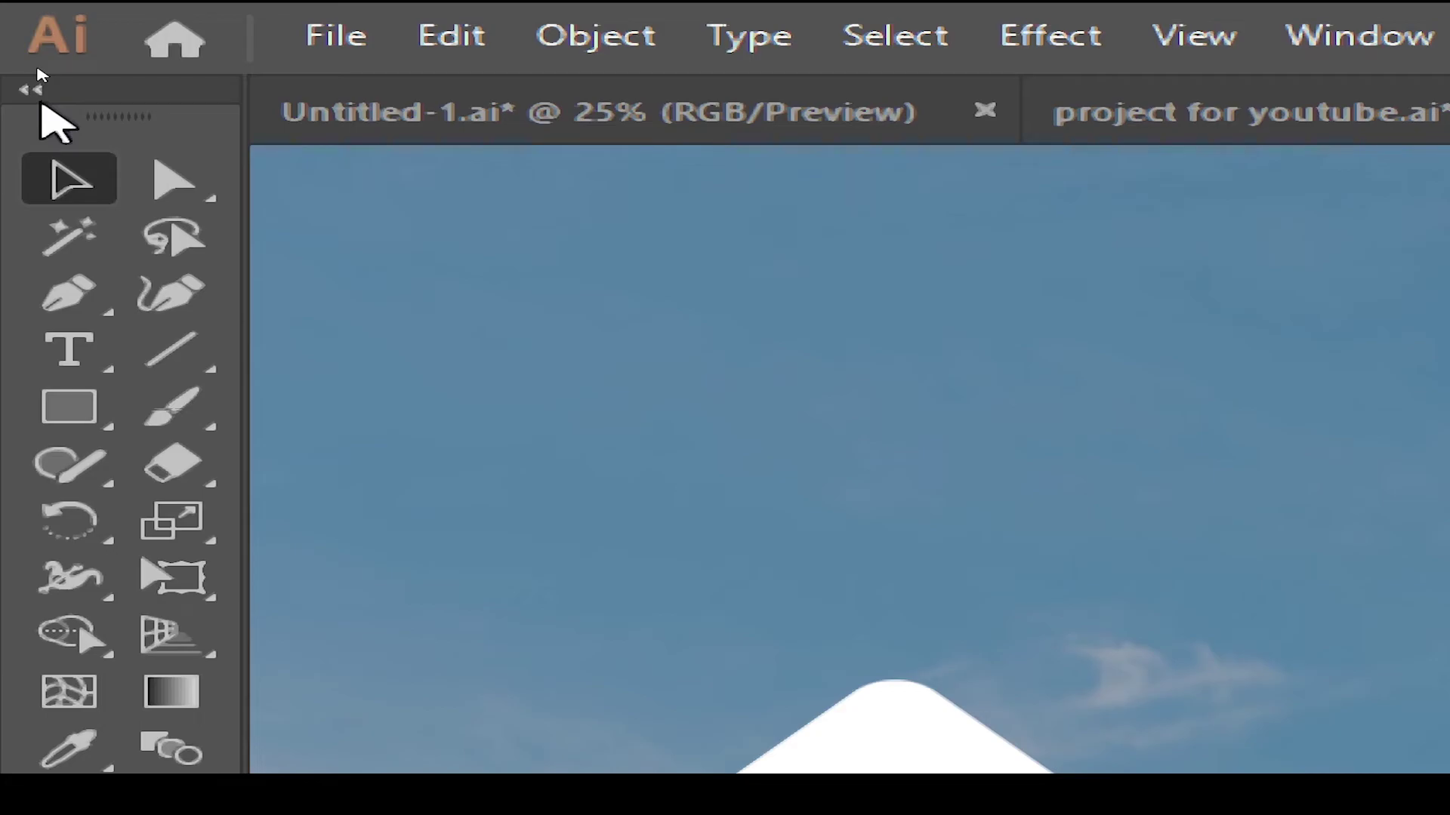
scroll("down", 3)
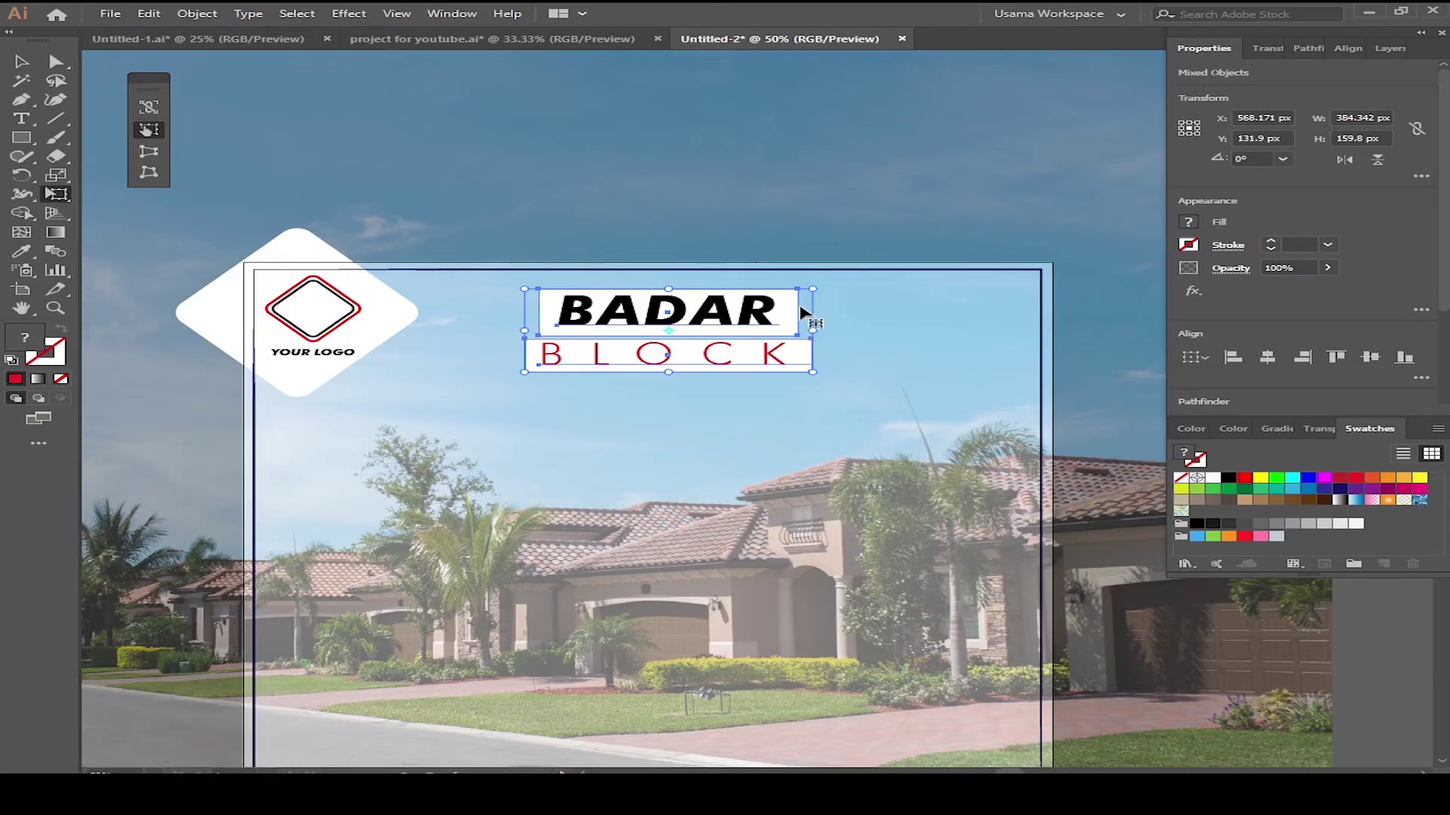
scroll("down", 3)
scroll("up", 3)
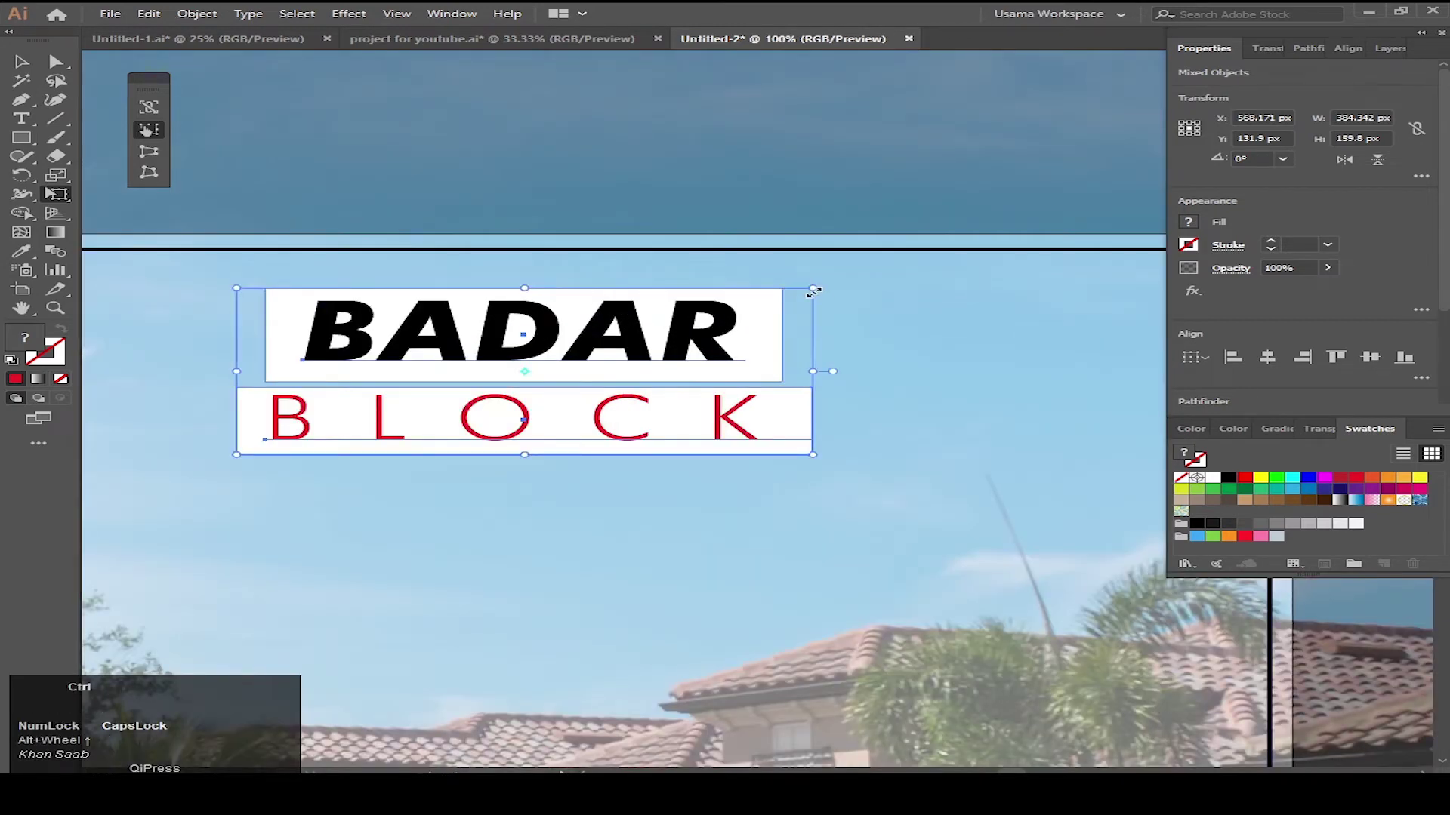
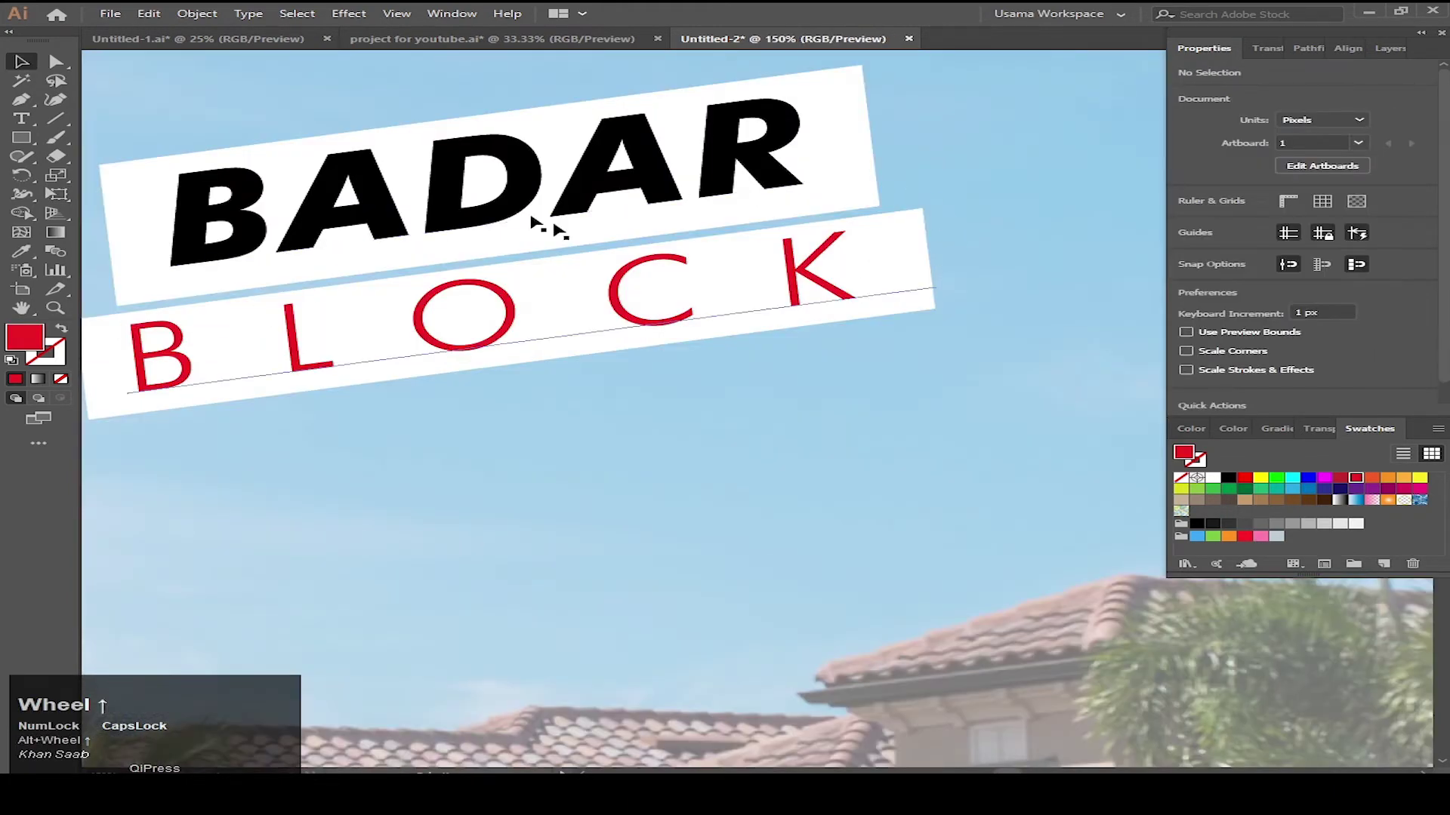
scroll("up", 3)
scroll("down", 3)
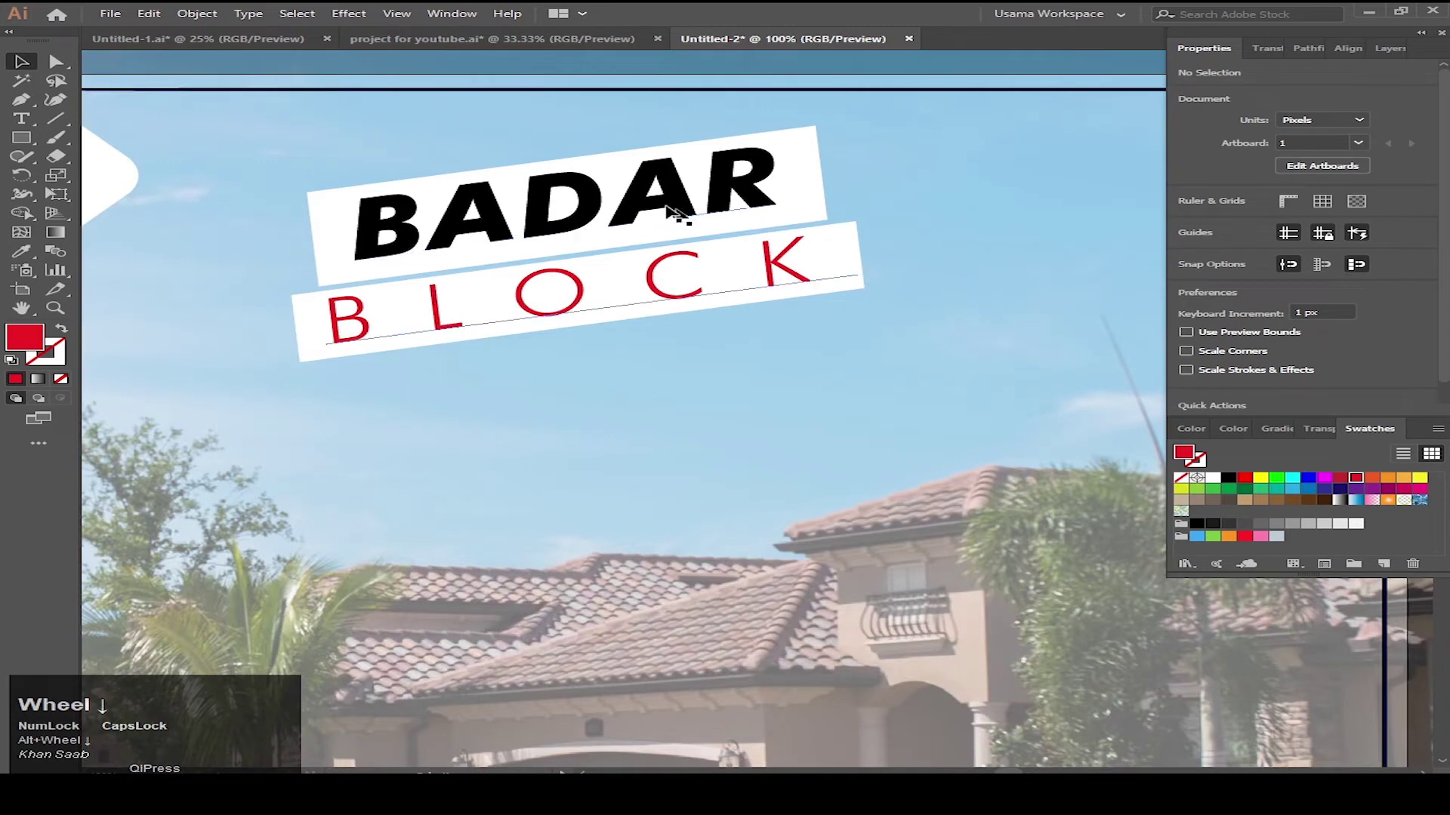
left_click(654, 200)
left_click(667, 288)
key("ctrl+2")
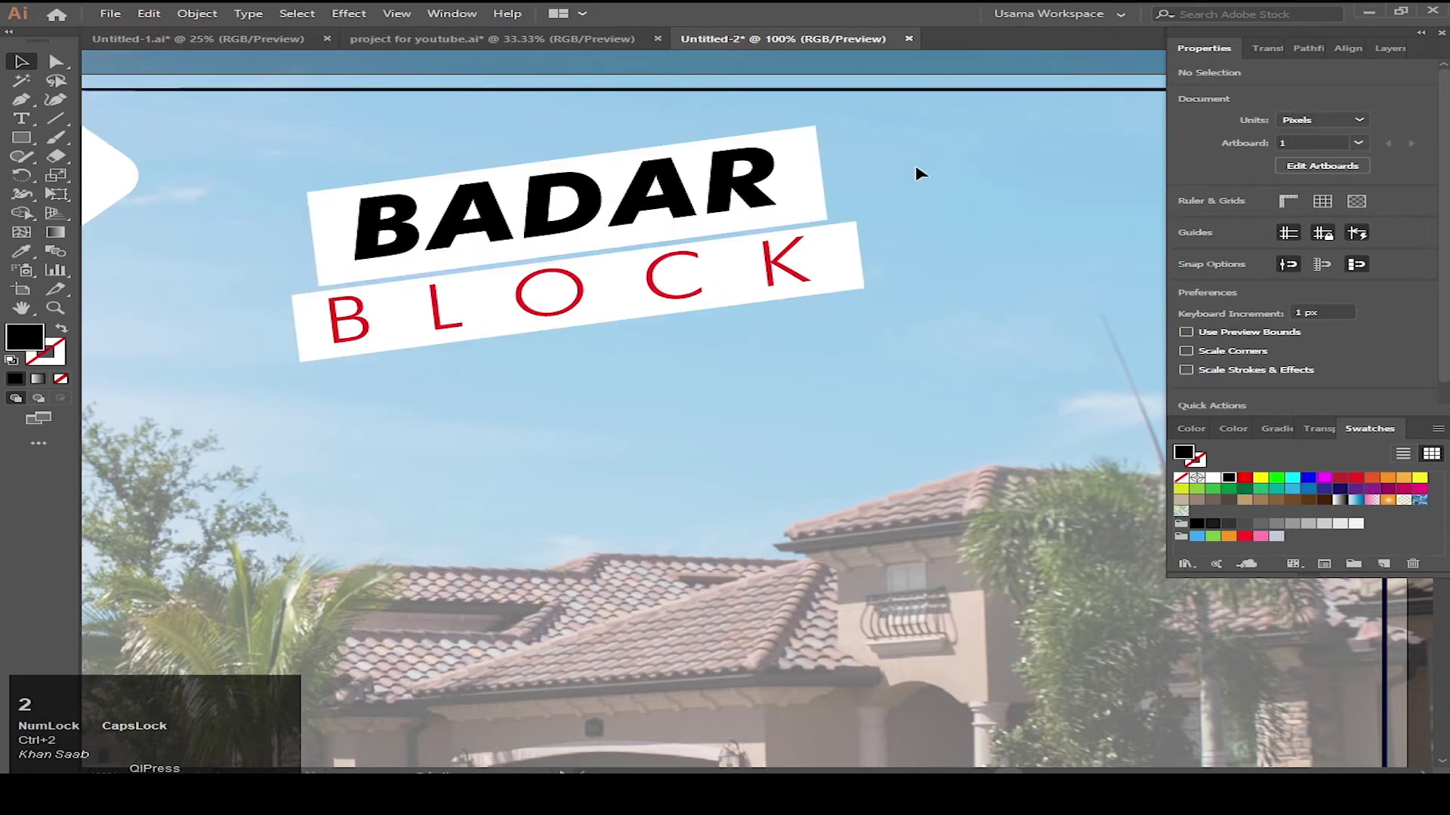
Select the tilted title with its strips for a 65% drop shadow with 4/5 px offsets
left_click(764, 120)
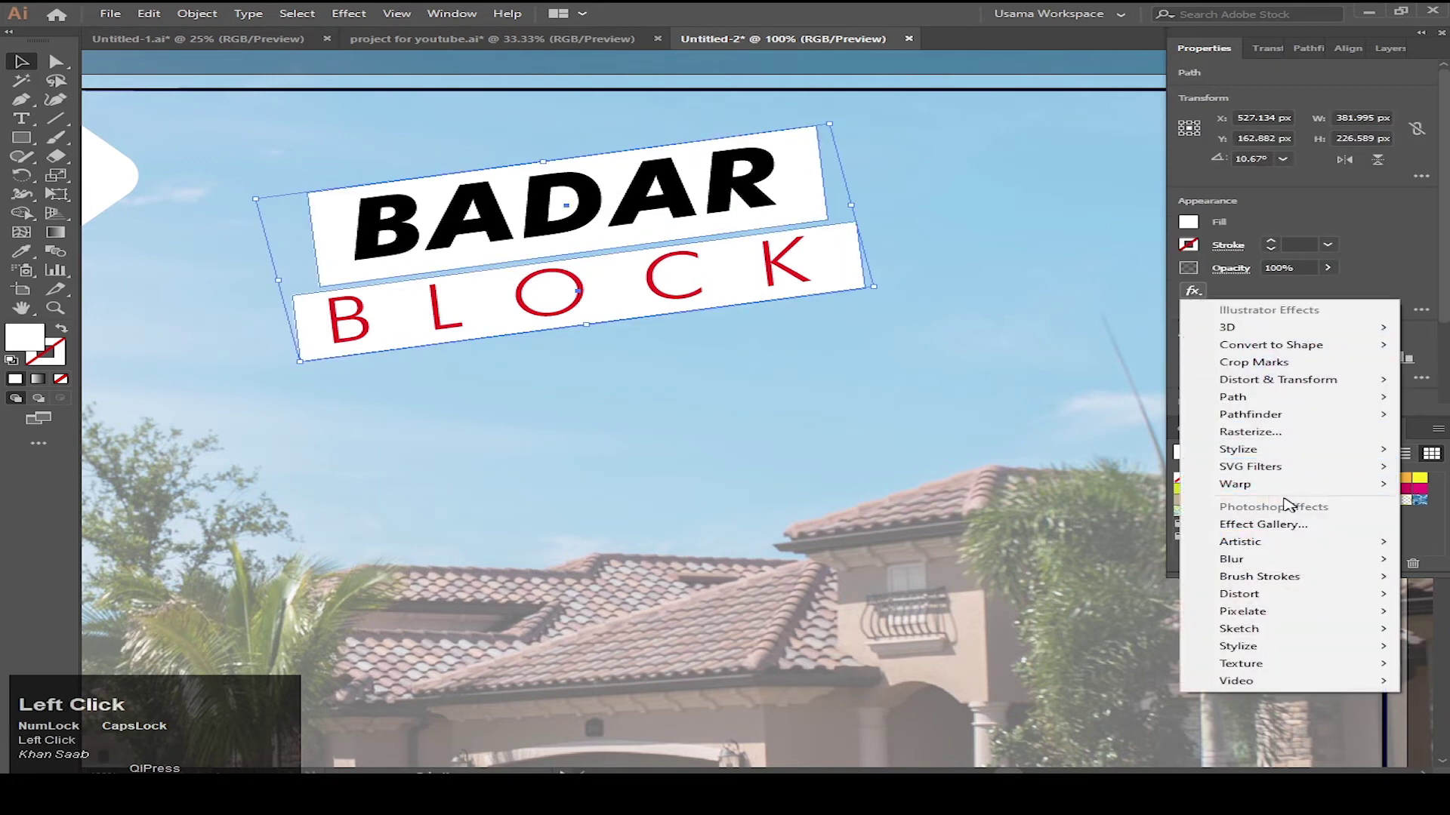
scroll("down", 3)
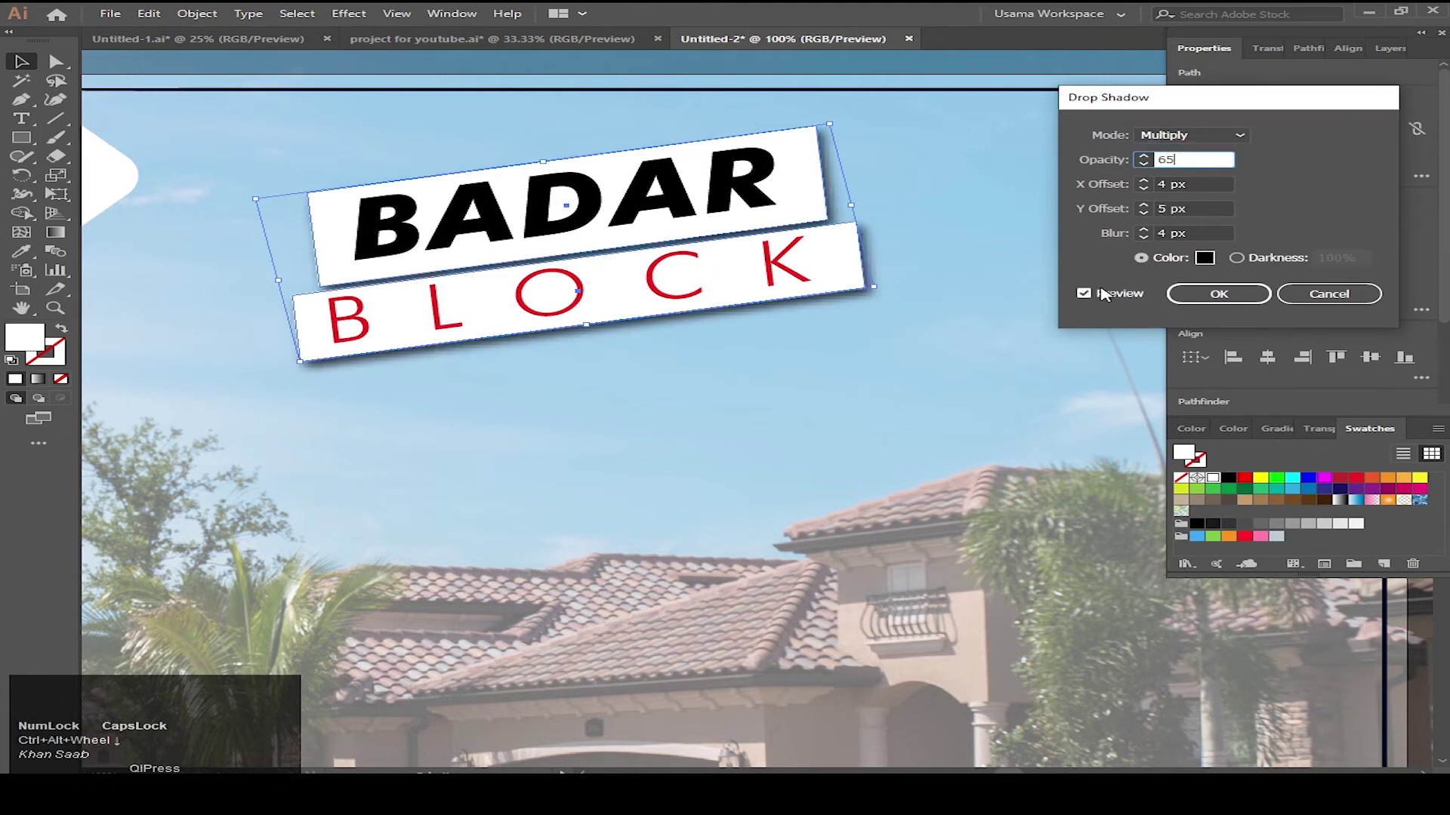
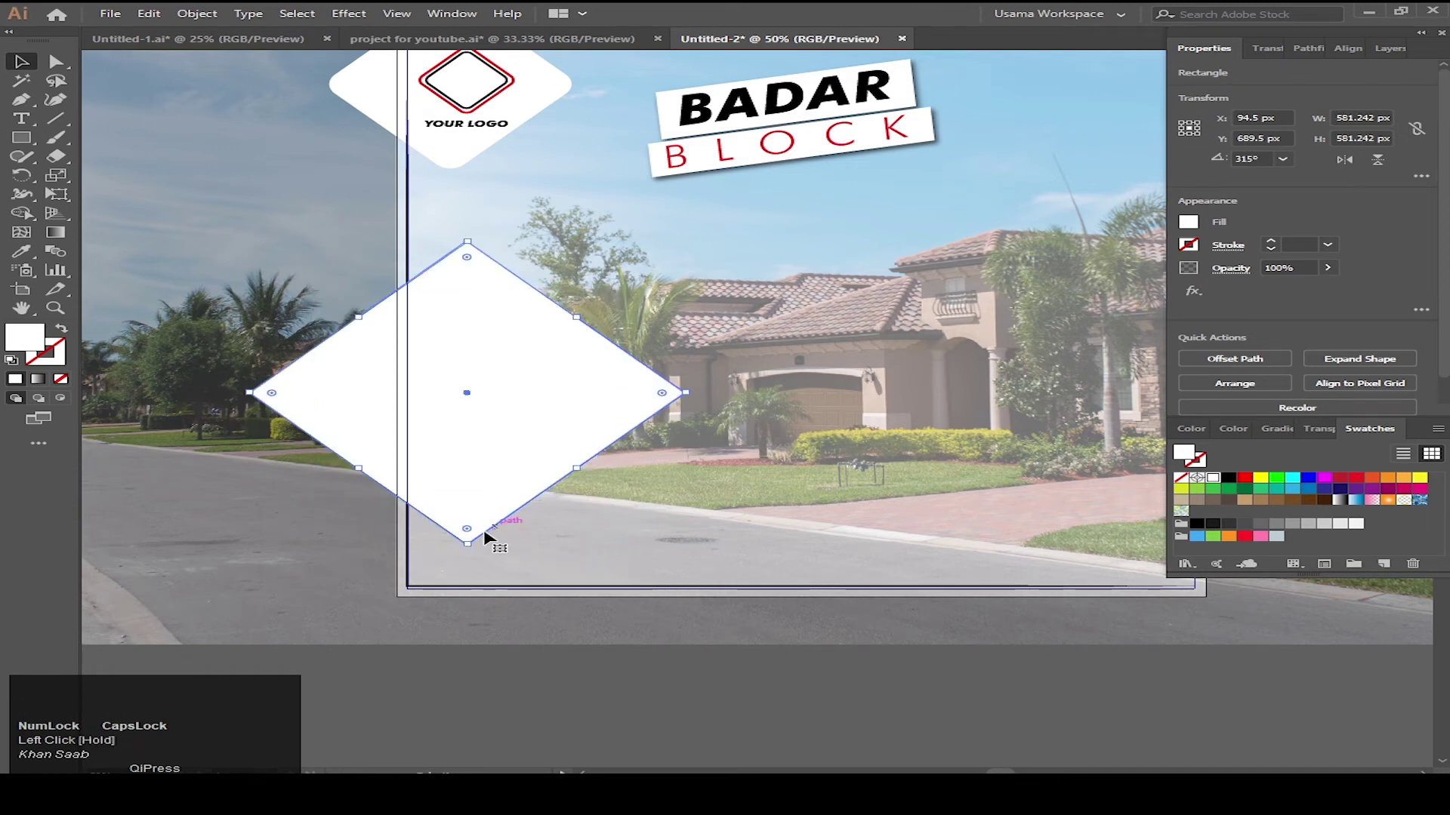
Start an area text block inside the white diamond and bring it in front
left_click(476, 526)
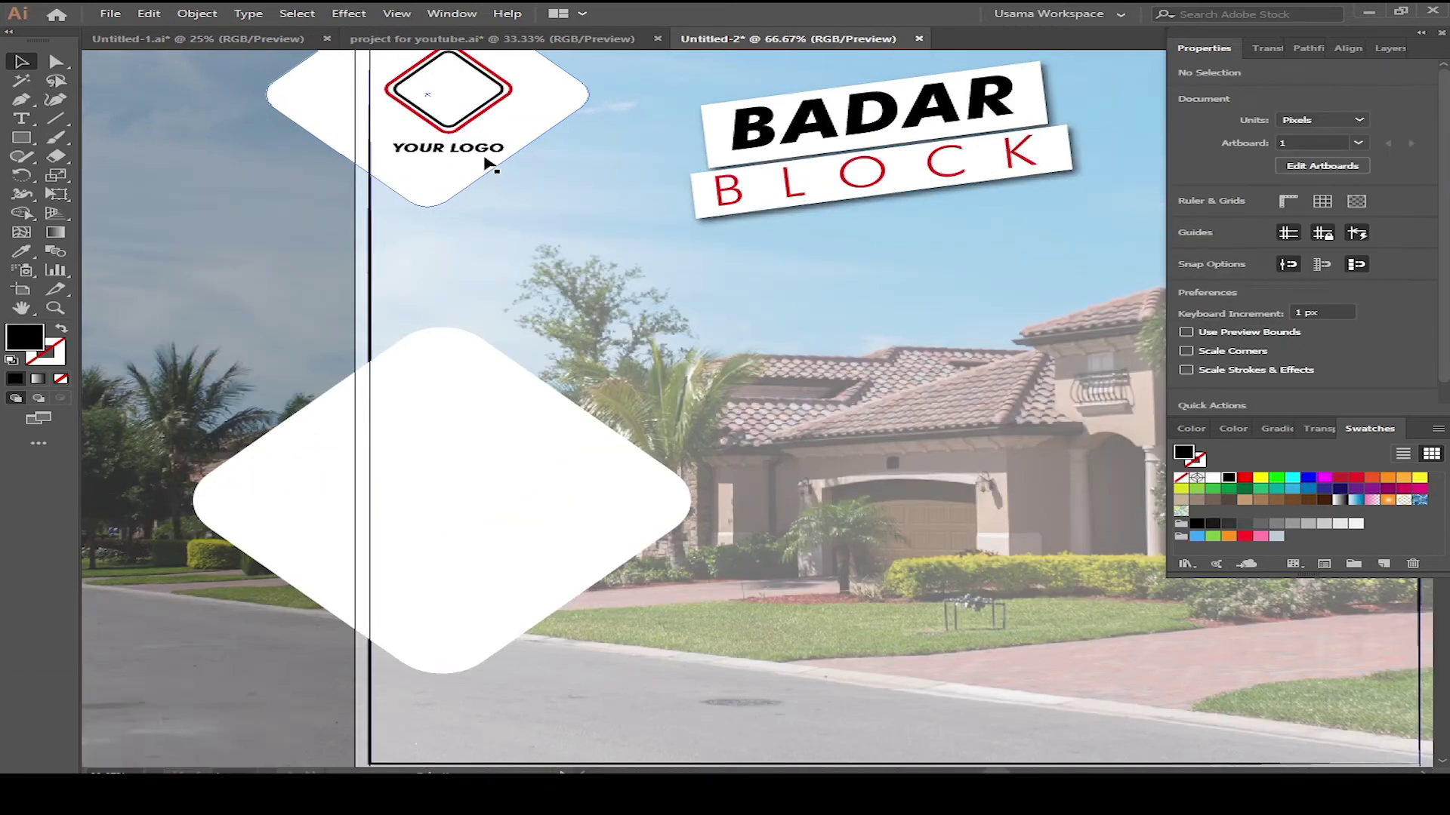
left_click(493, 155)
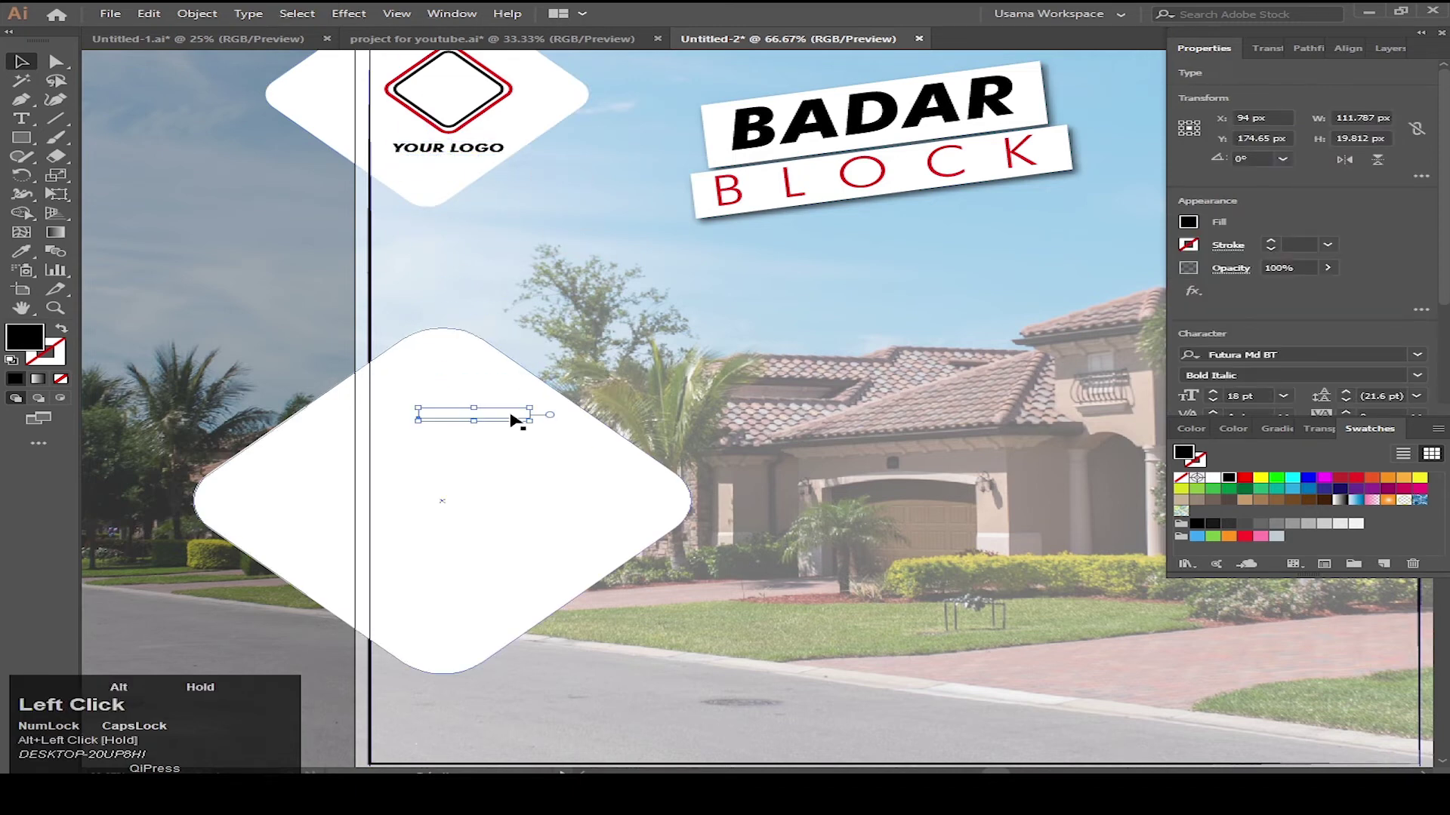
right_click(510, 410)
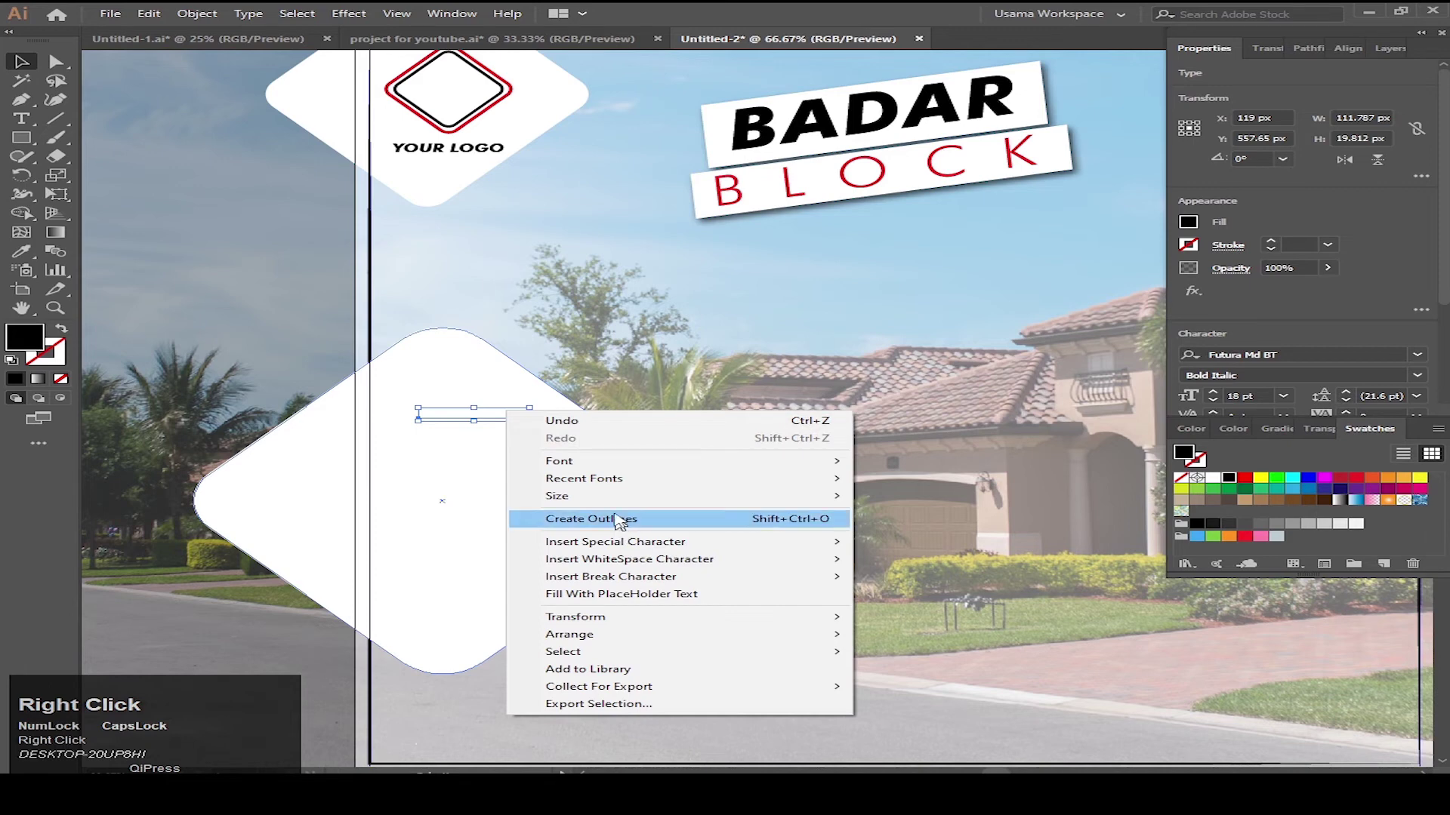
left_click(643, 632)
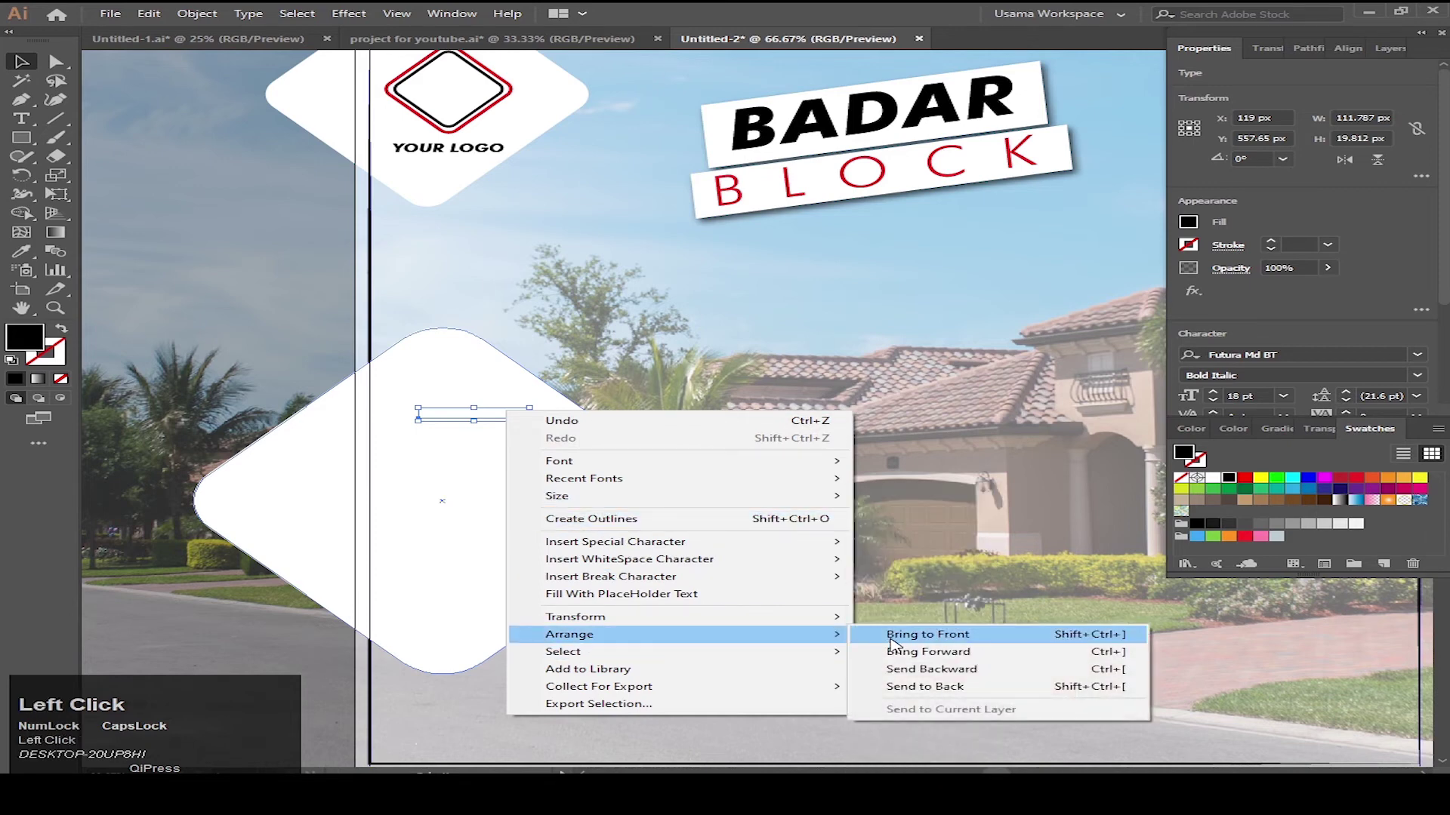
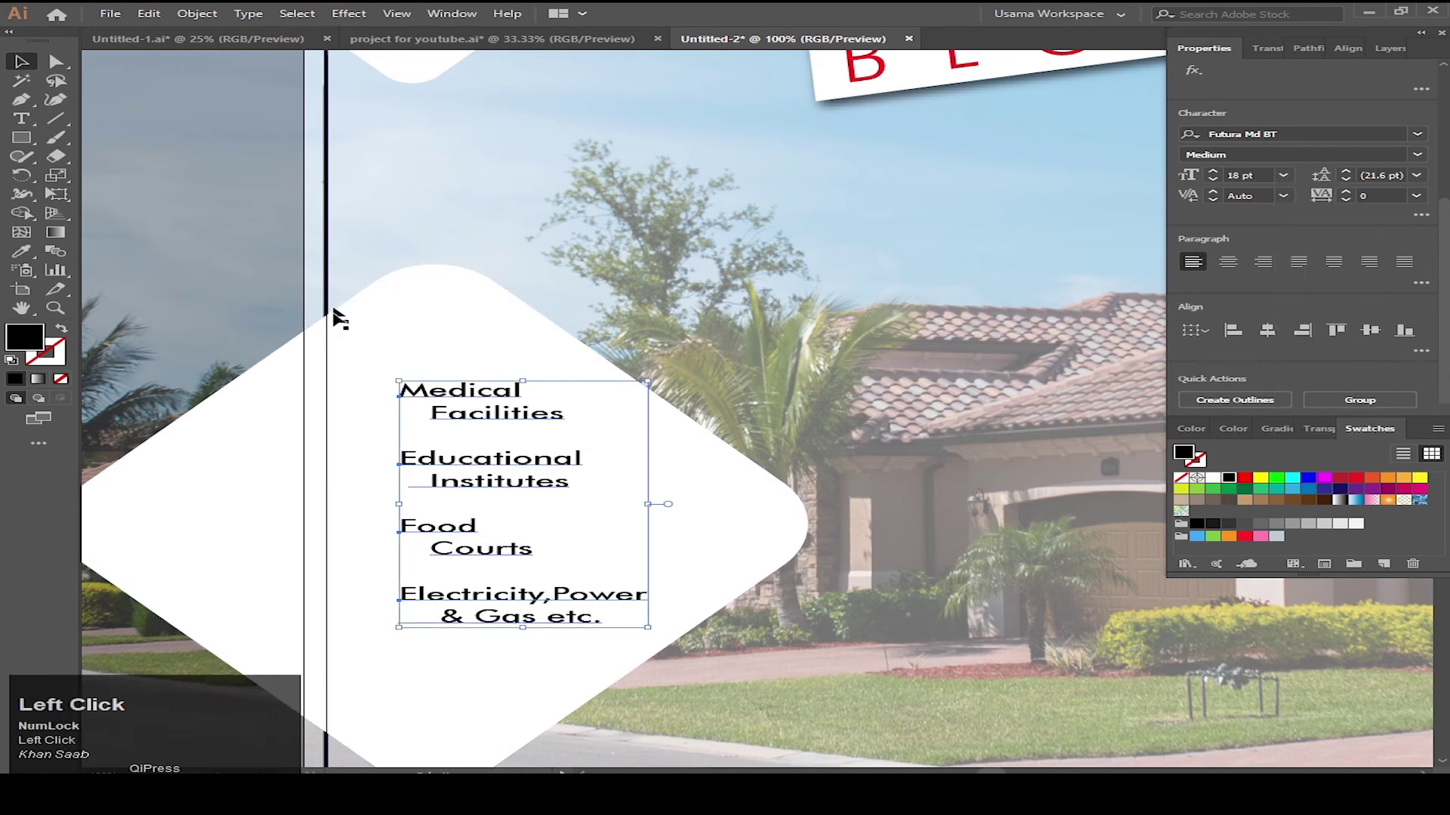
Type the amenities — Medical Facilities, Educational Institutes, Food Courts, Electricity, Power & Gas — and align the lines
left_click(477, 399)
scroll("down", 3)
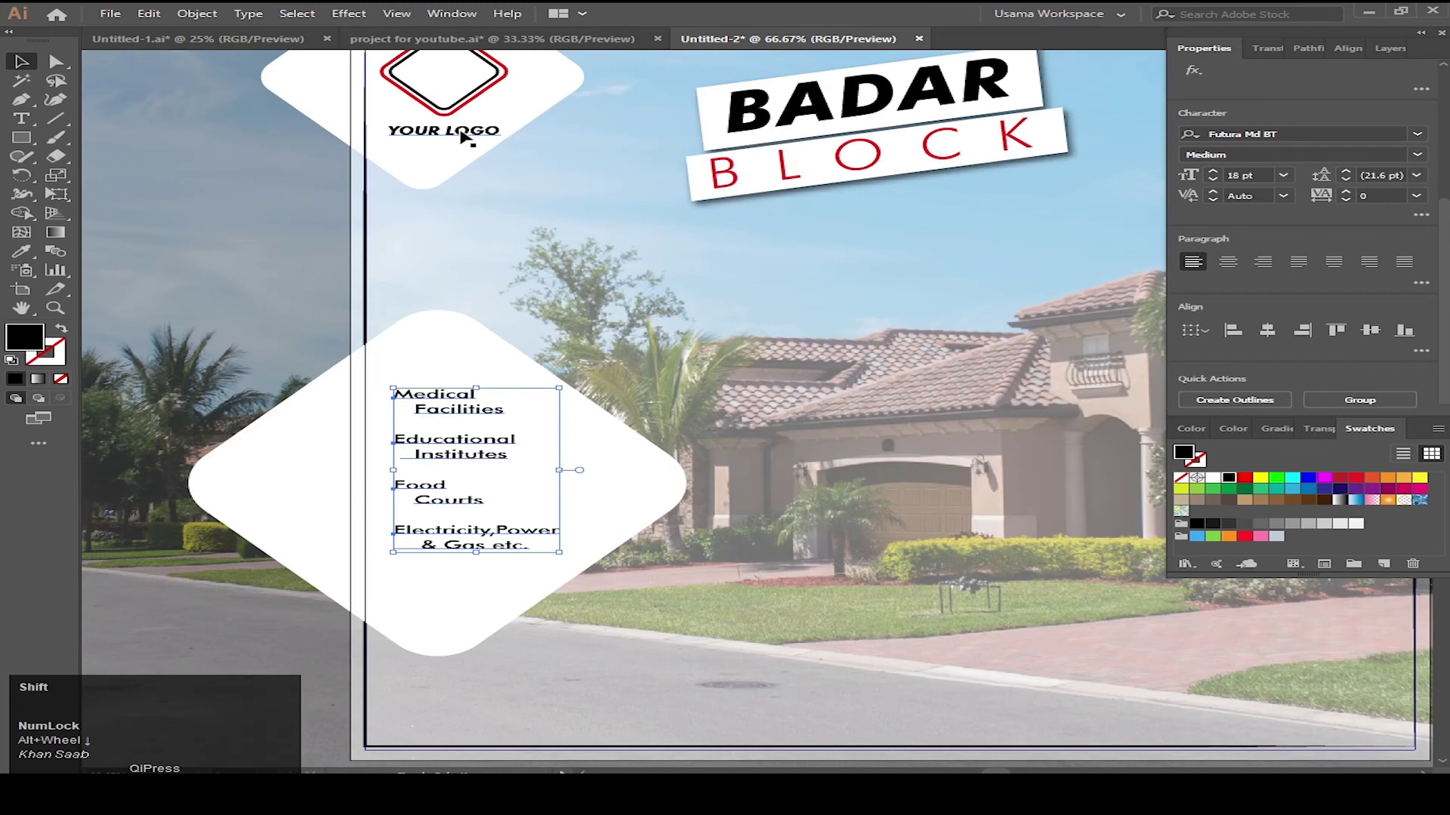
left_click(465, 135)
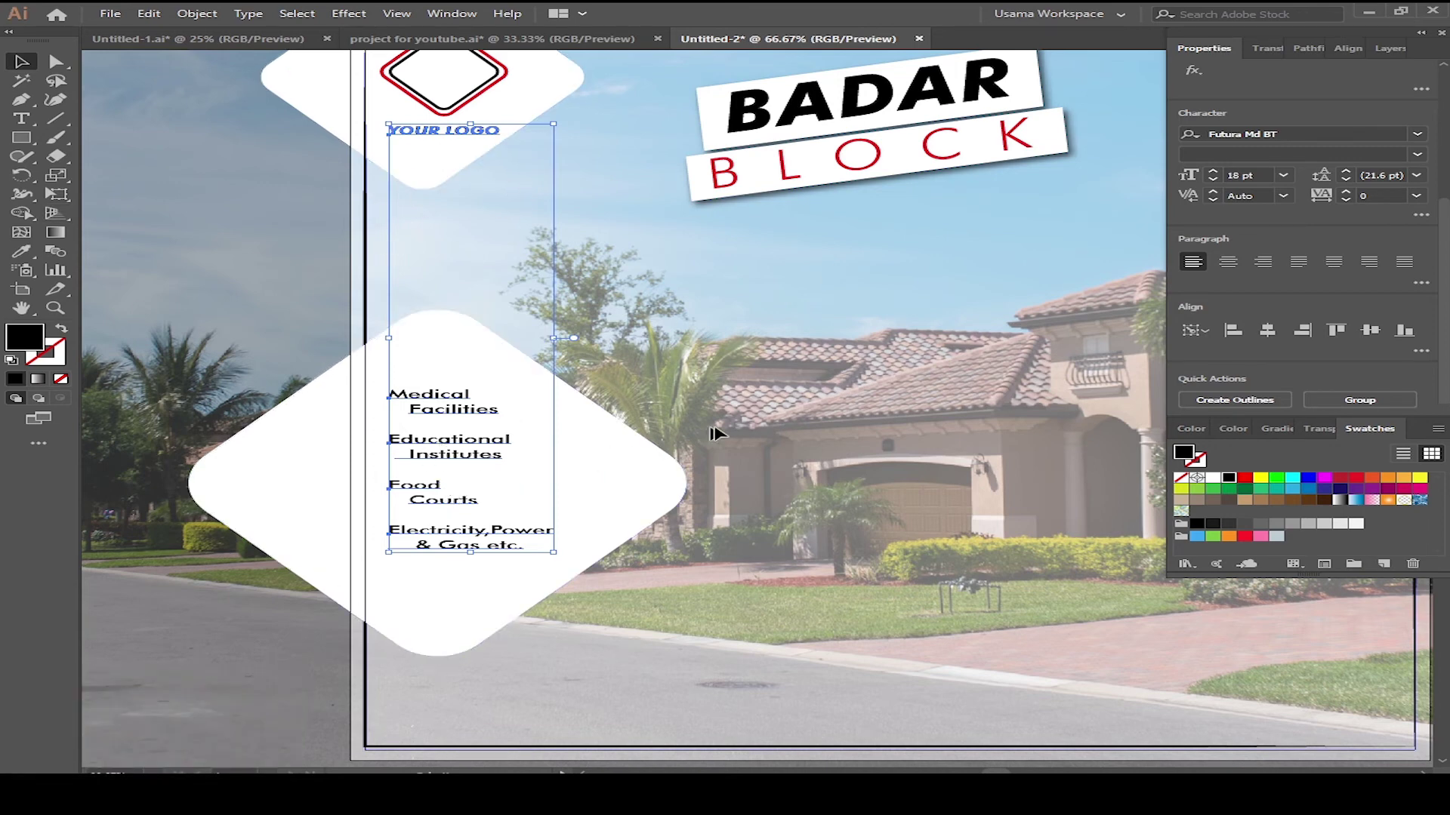
left_click(762, 407)
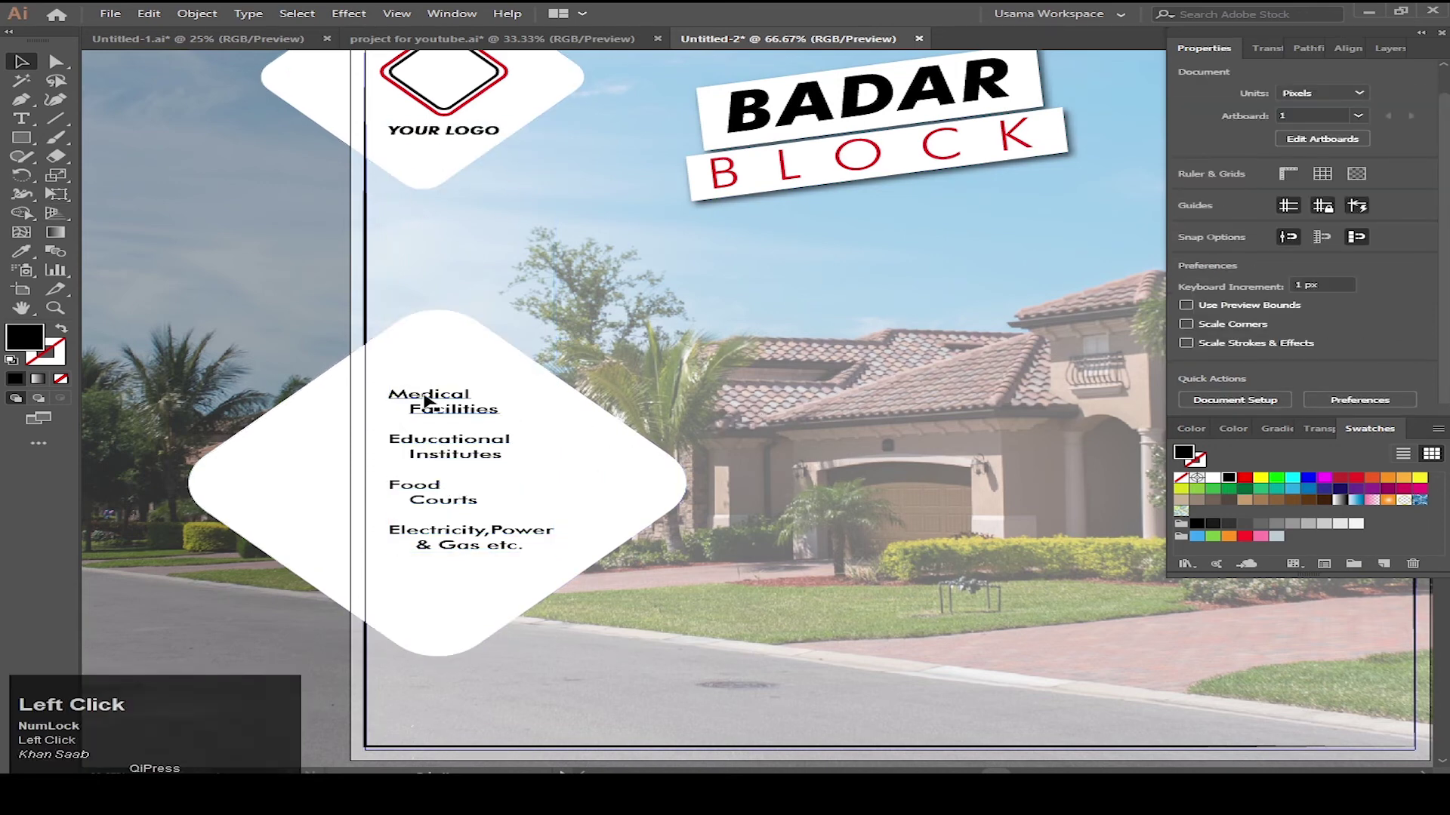
left_click(480, 449)
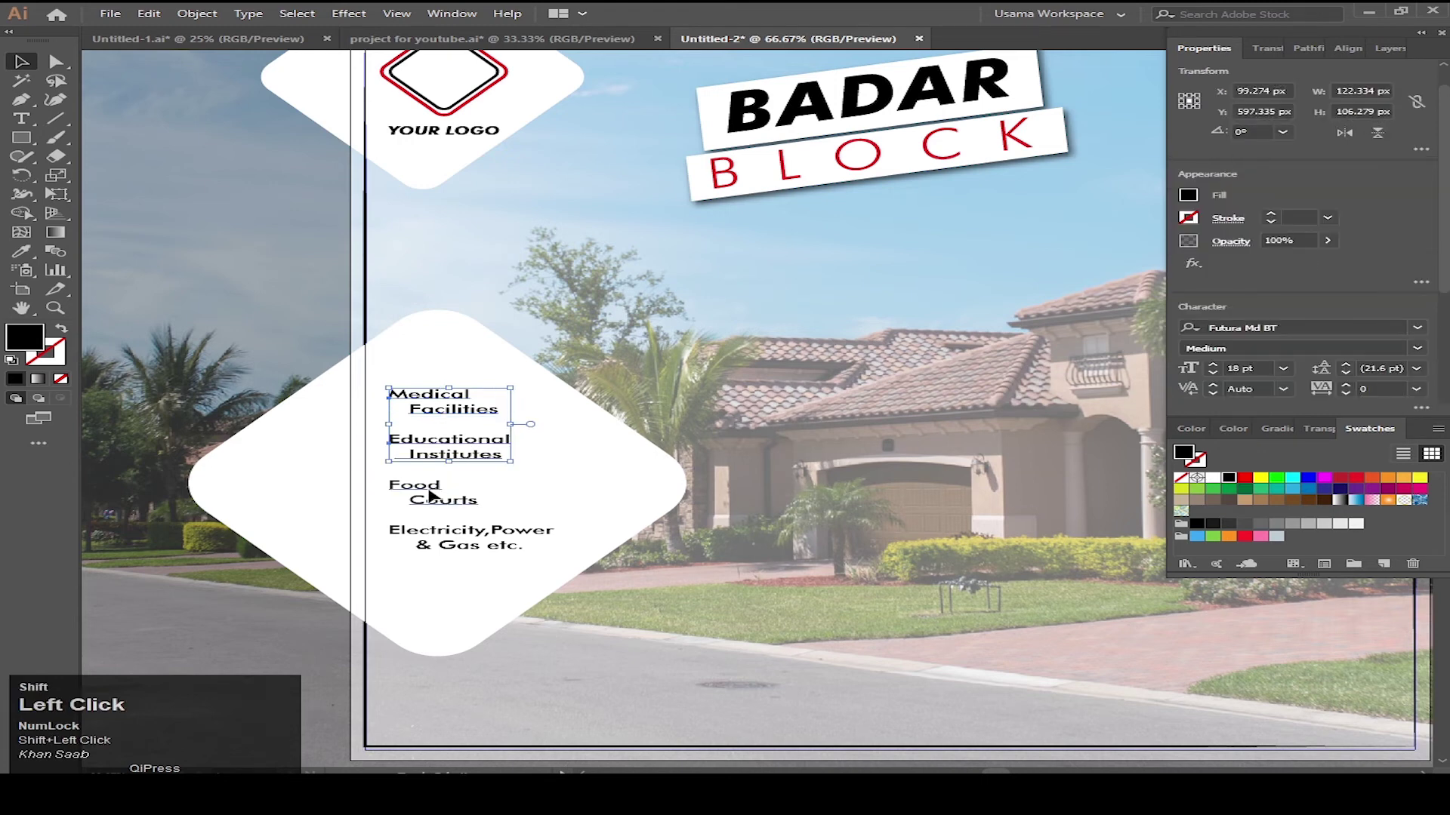
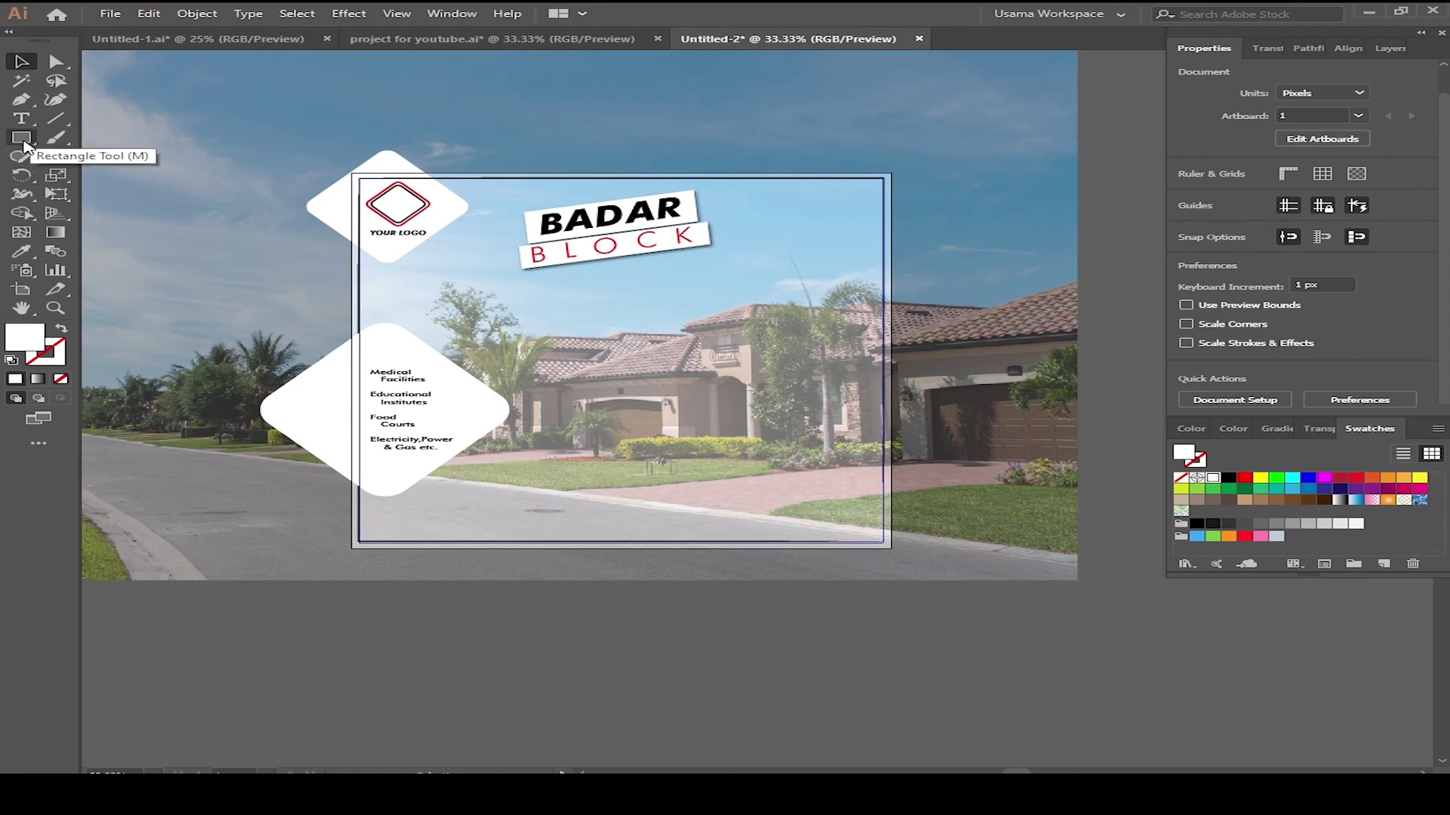
Draw a white rectangle strip across the banner's bottom edge
key("space")
left_click(983, 646)
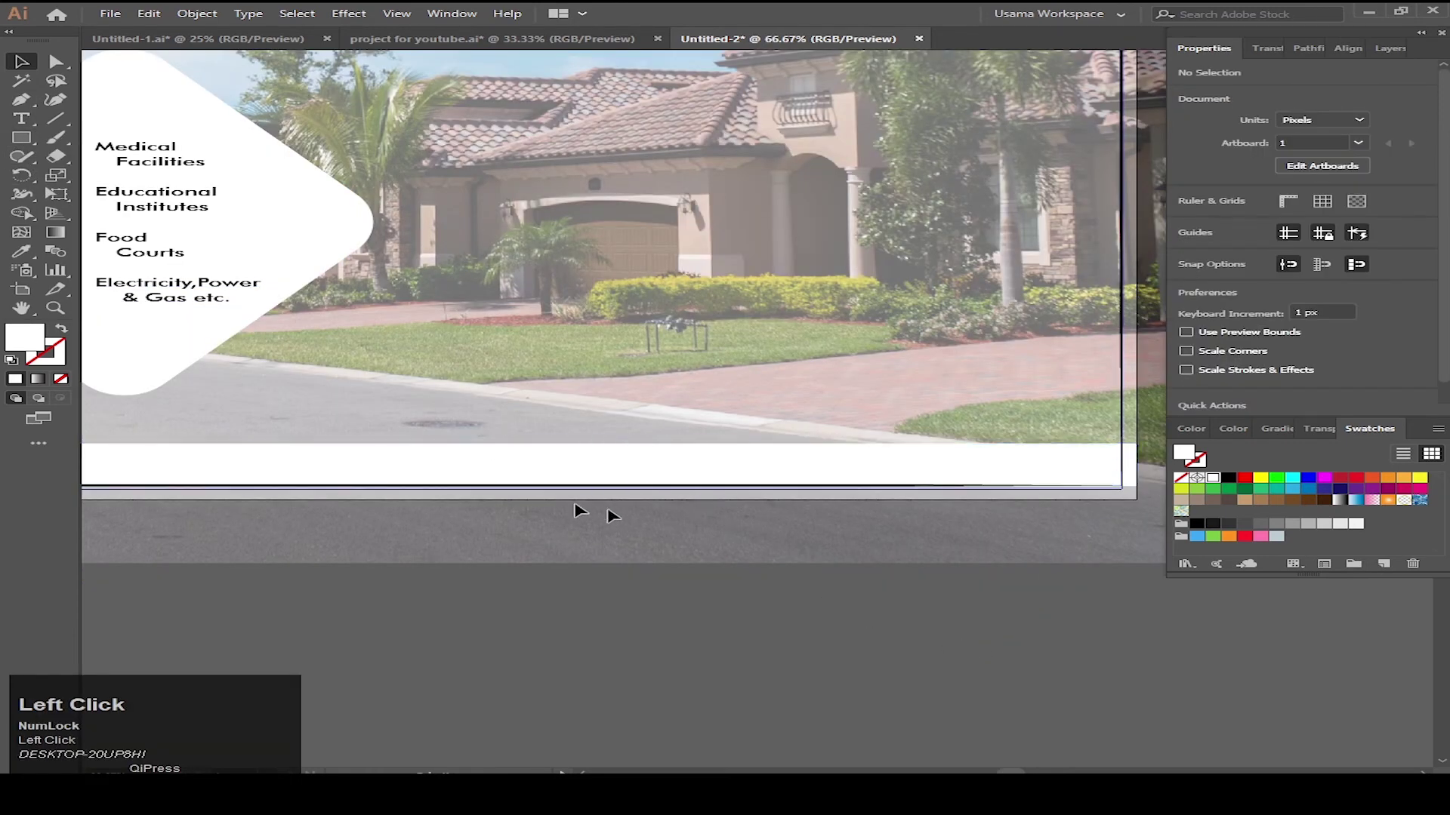
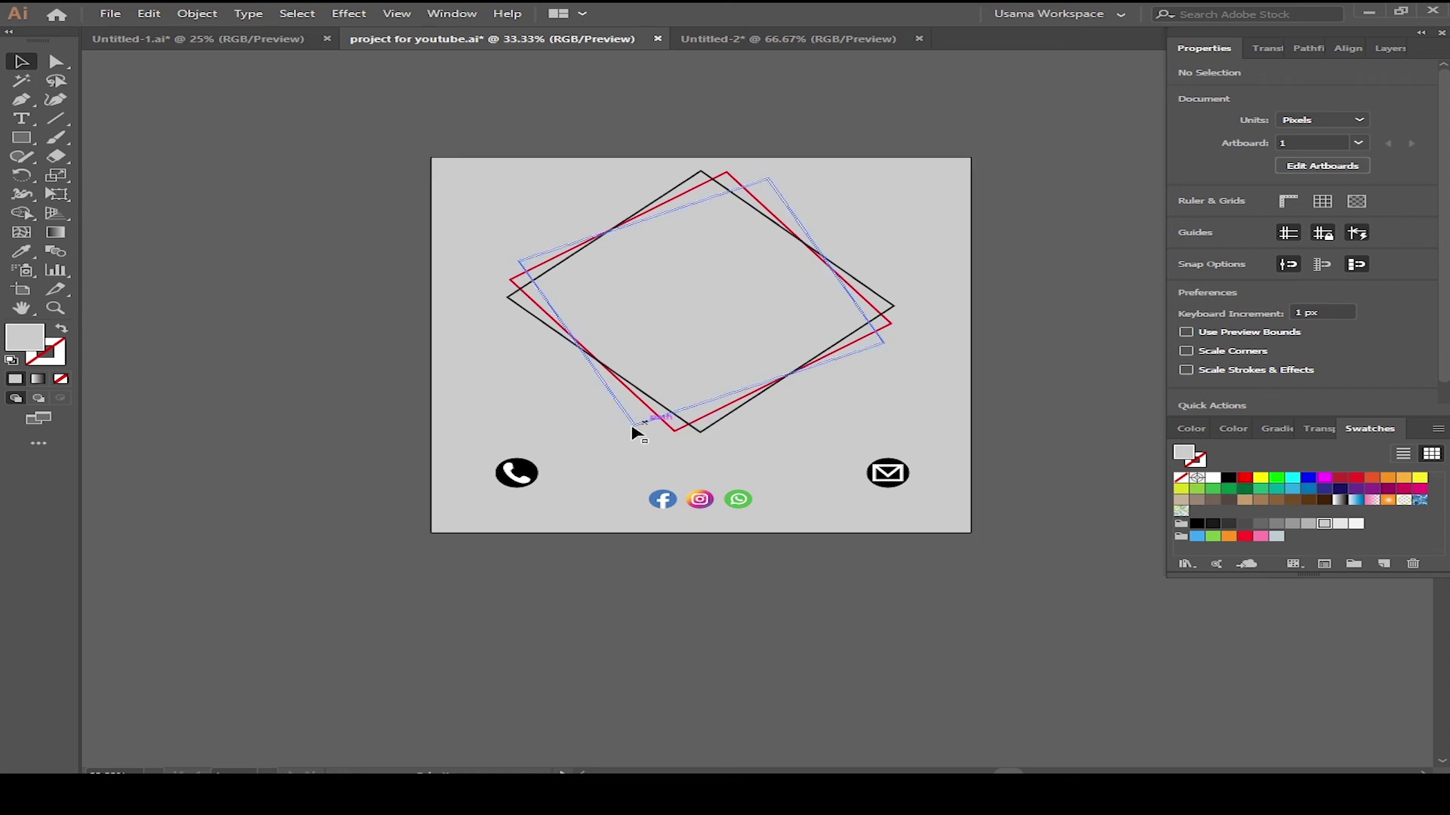
Select the contact icons in 'project for youtube' to copy them into the banner footer
left_click(519, 484)
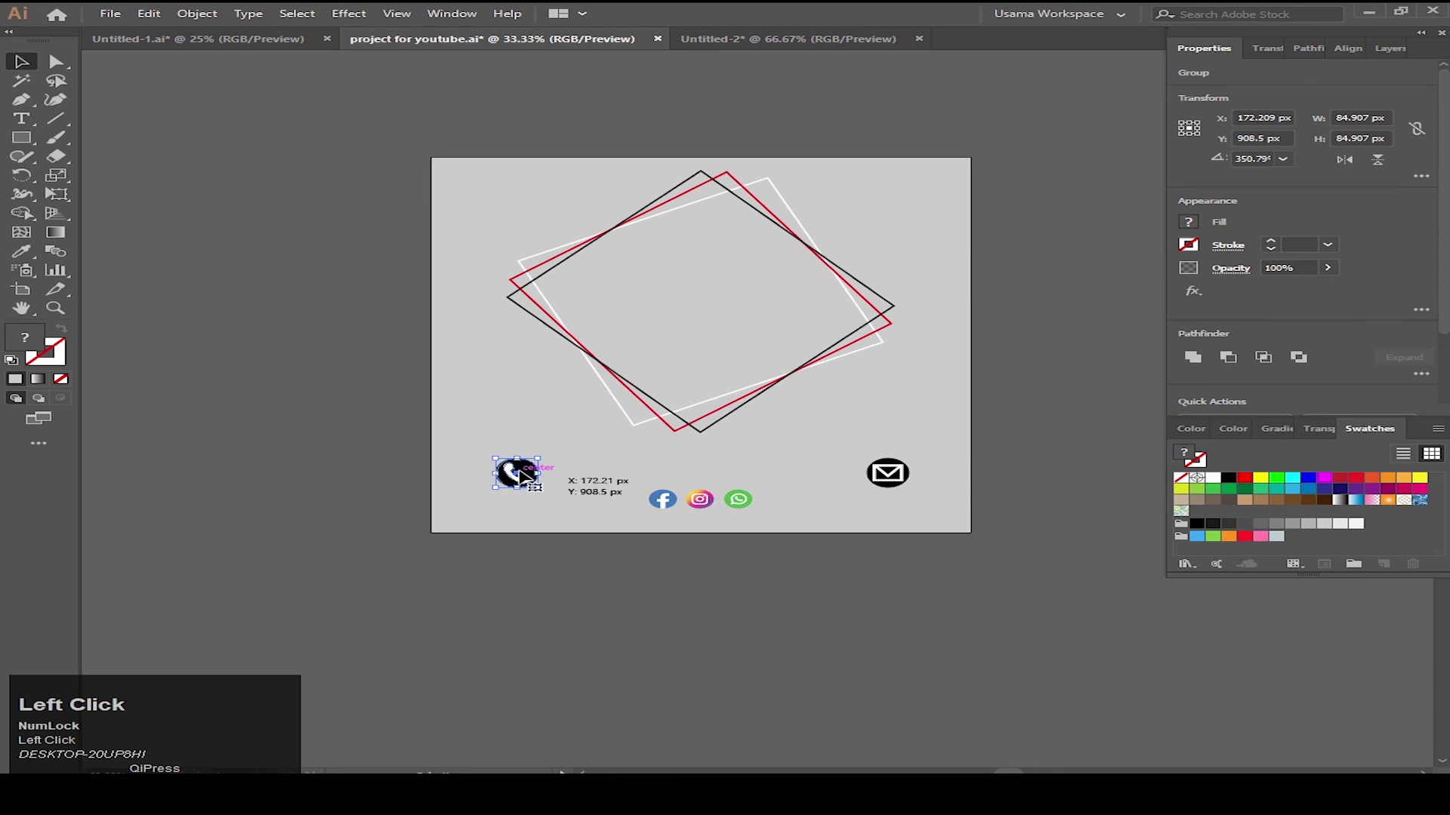
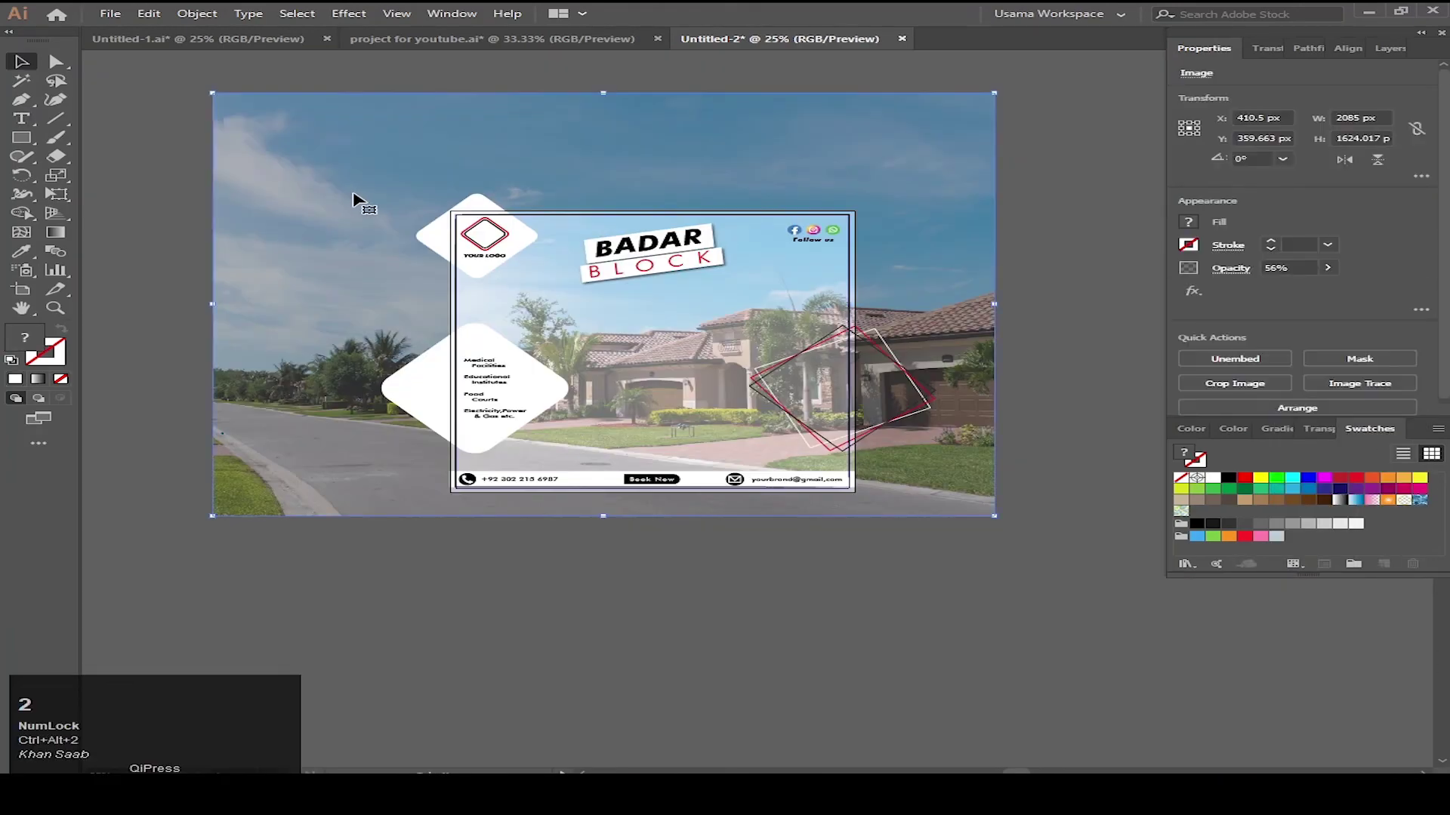
Select all artwork and make a clipping mask with the artboard-sized rectangle
left_click(800, 589)
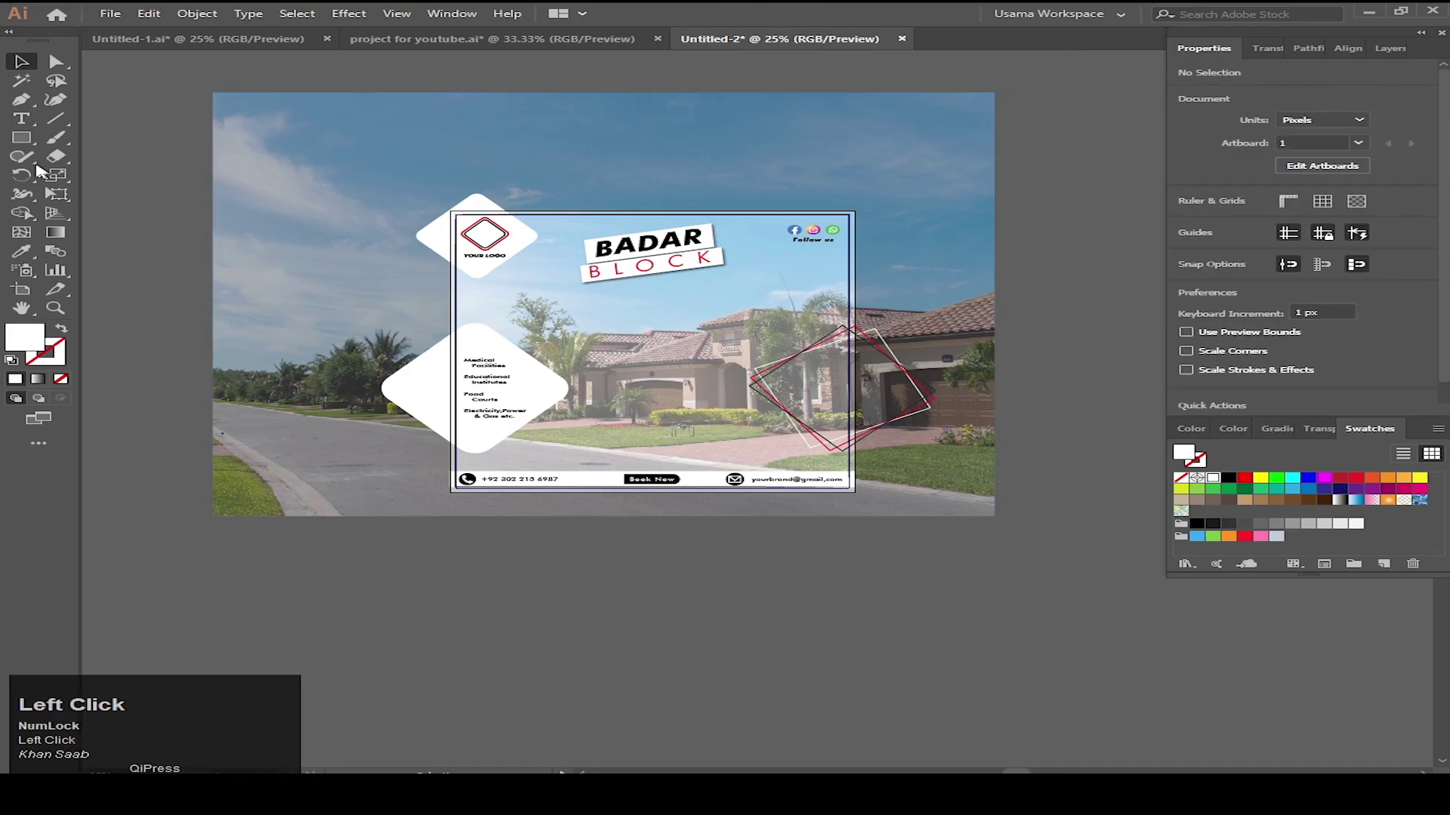
scroll("up", 3)
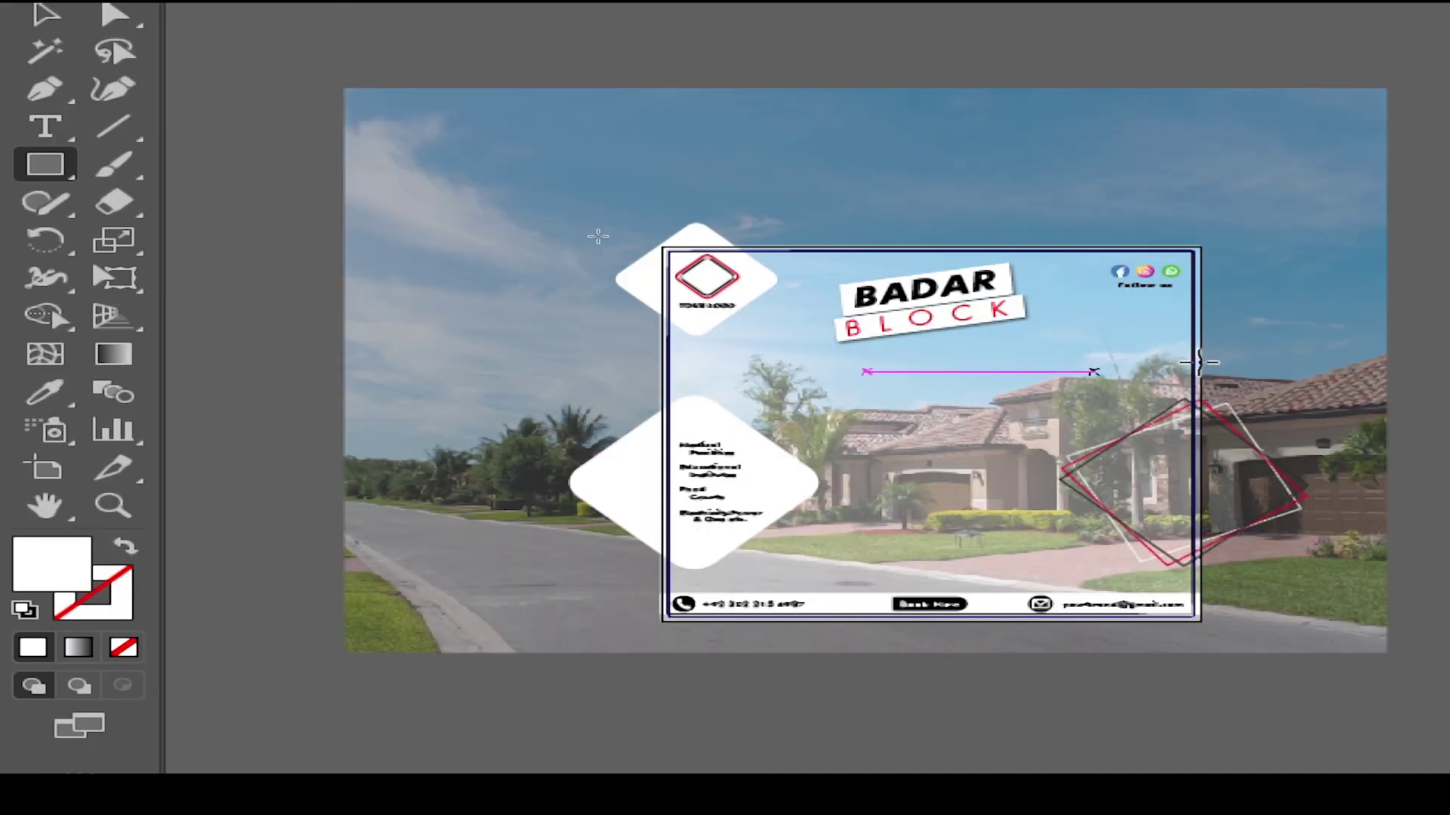
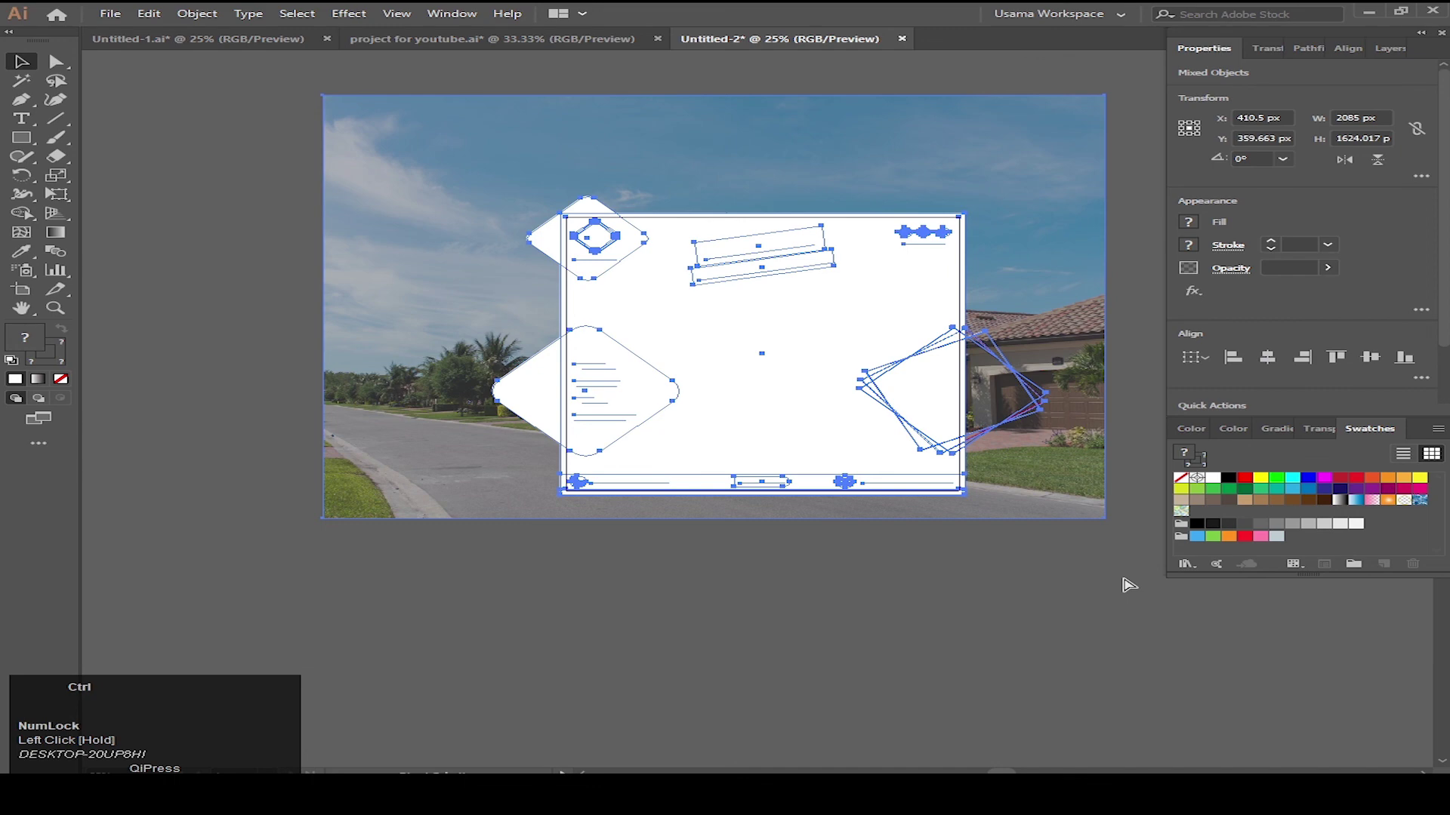
key("ctrl+a")
right_click(771, 309)
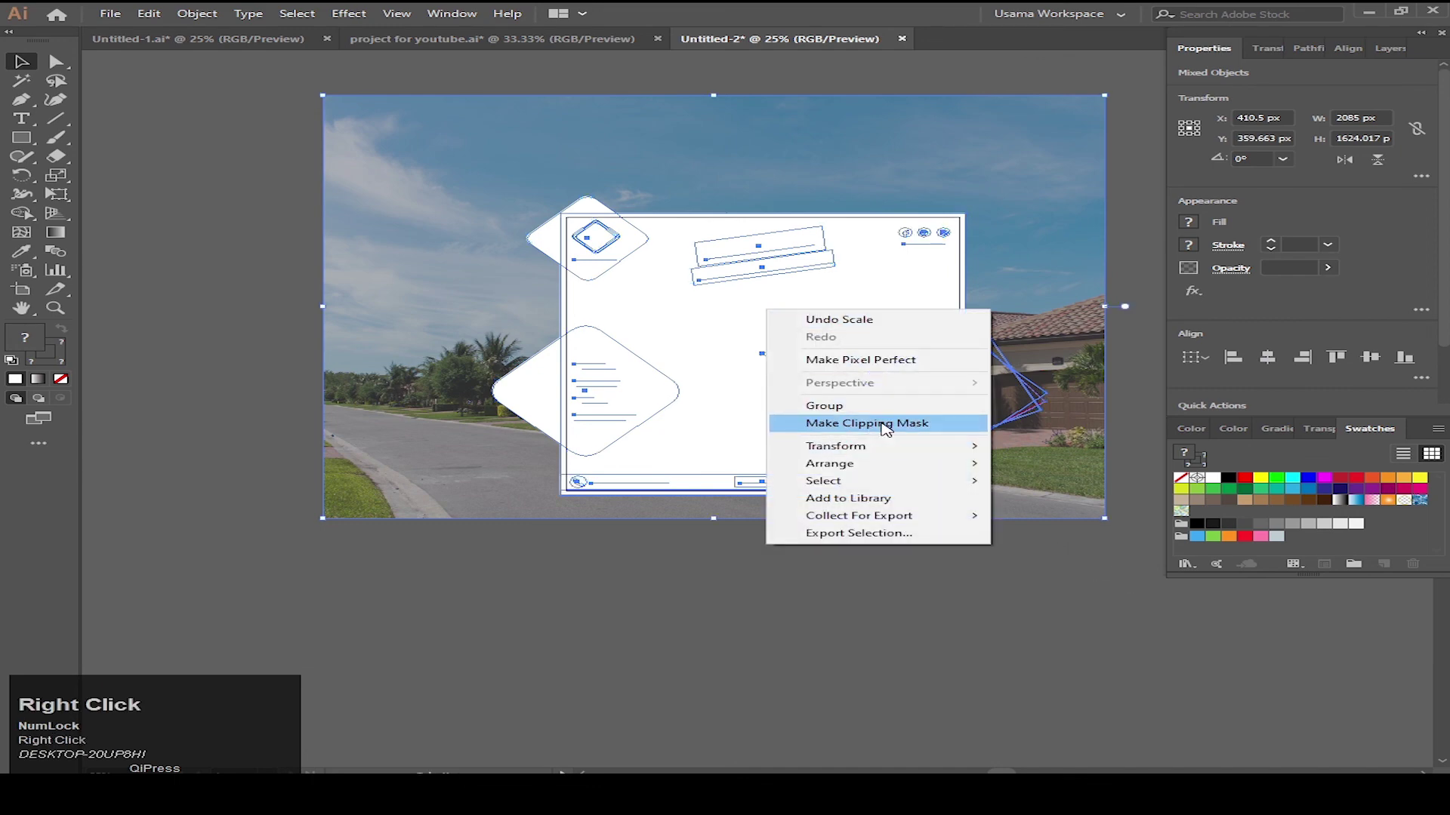
left_click(884, 424)
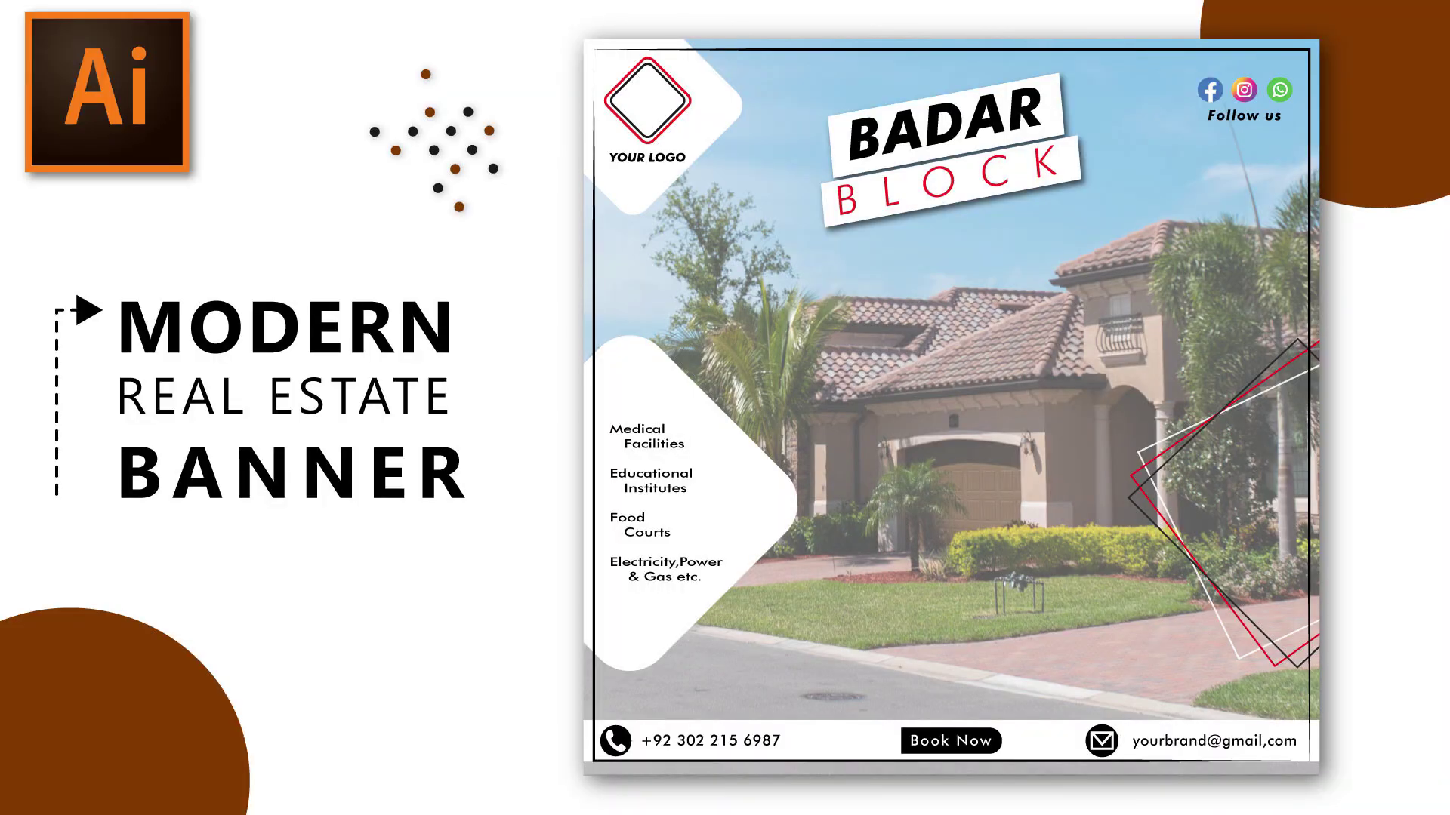